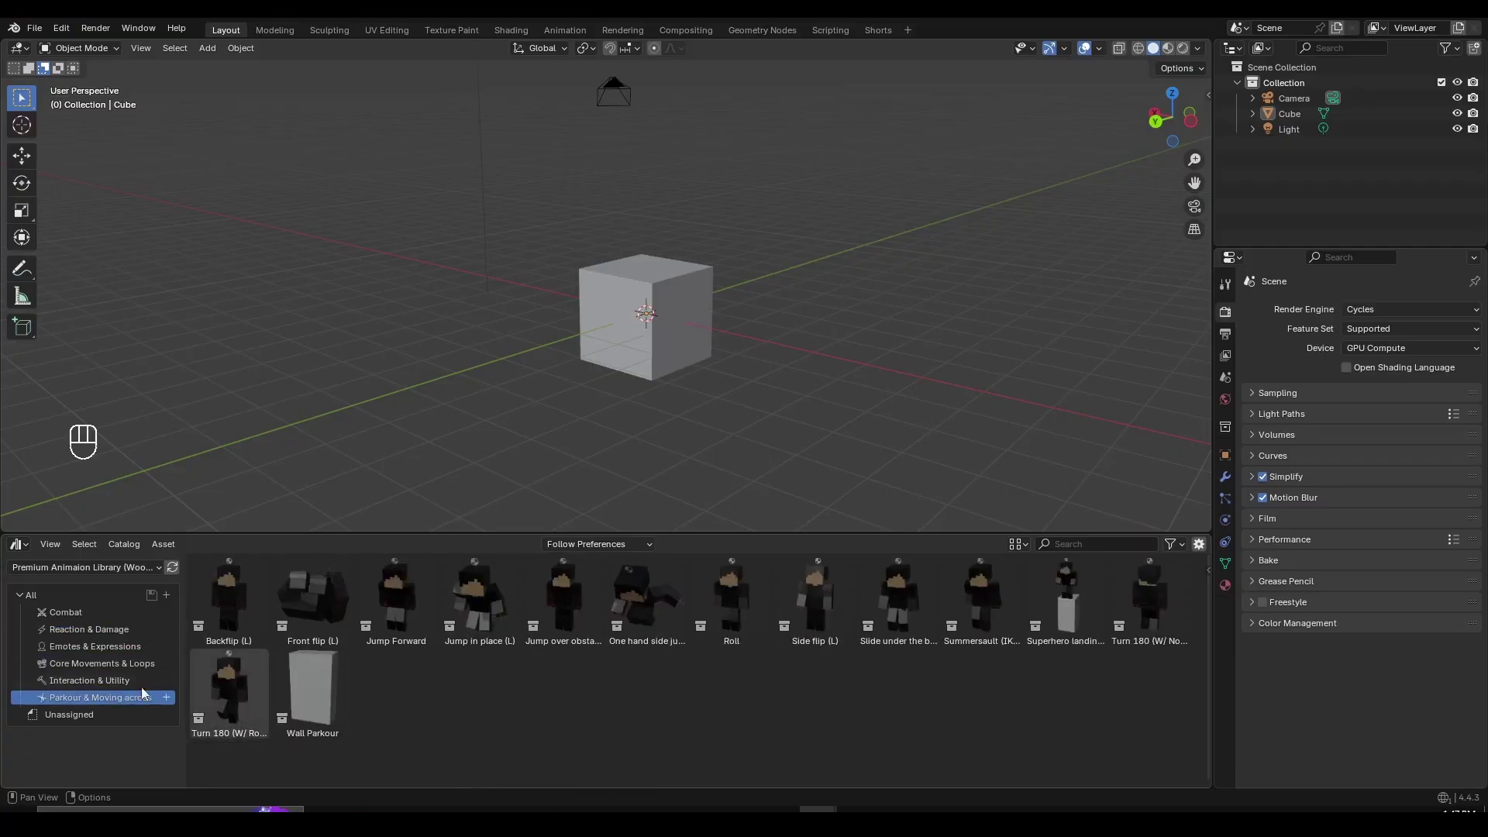
Delete the default Cube and Light and drop the Walk cycle 2 (L) character into the viewport
click(97, 691)
drag(96, 678, 111, 662)
key(space)
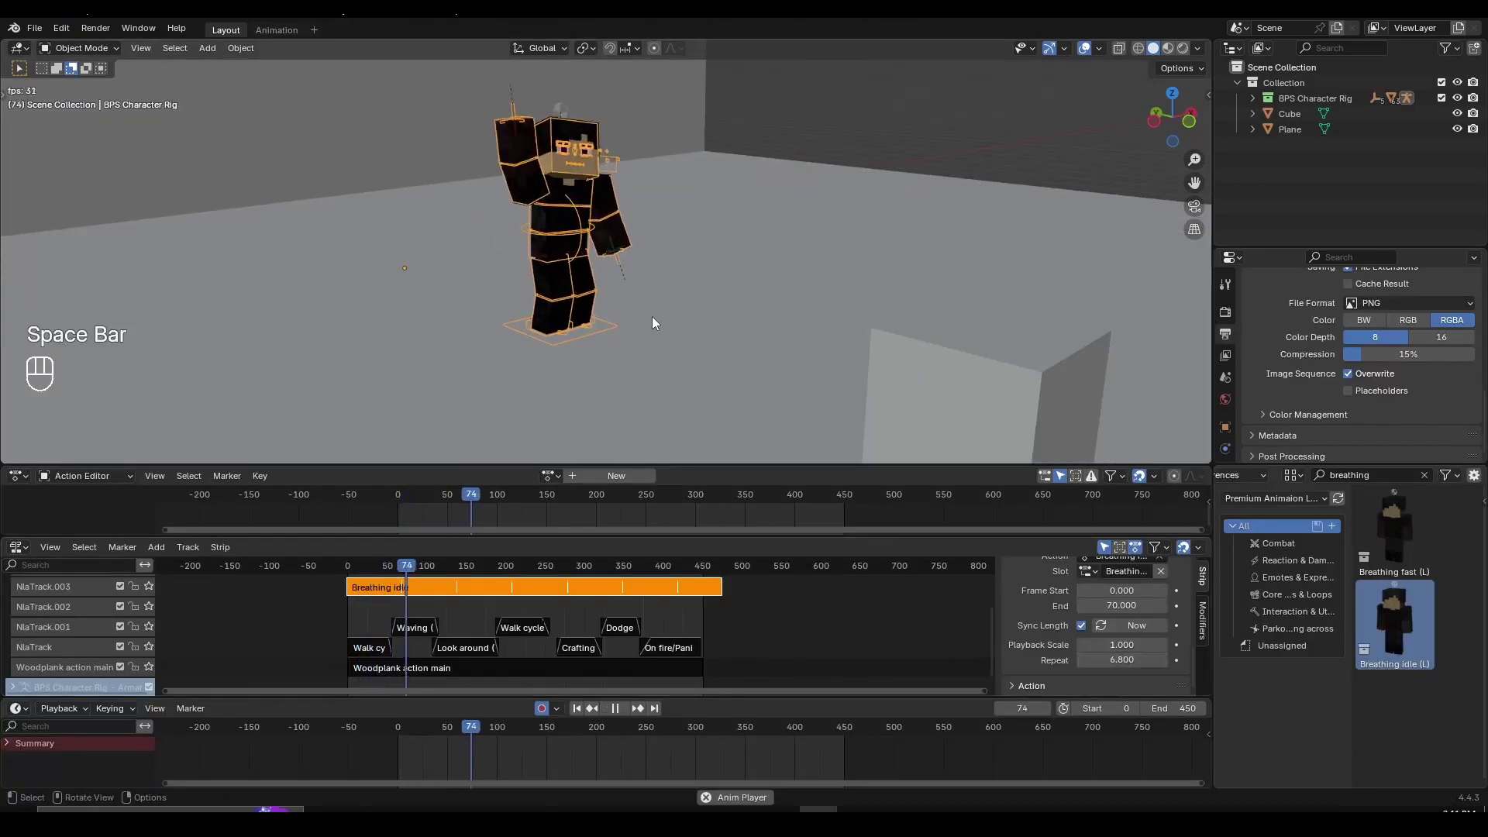
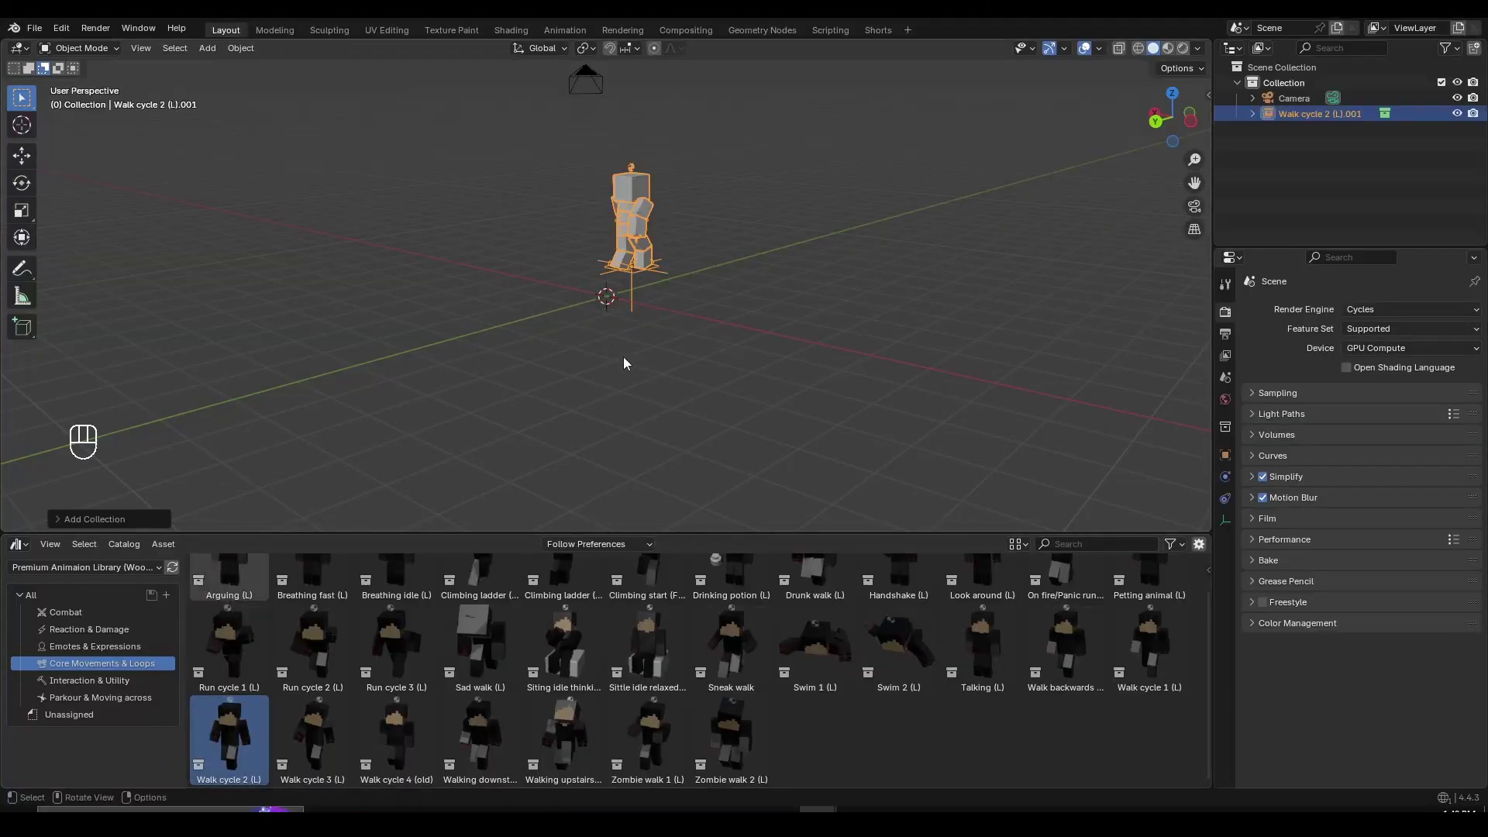
drag(633, 303, 667, 340)
key(ctrl+z)
drag(668, 343, 542, 335)
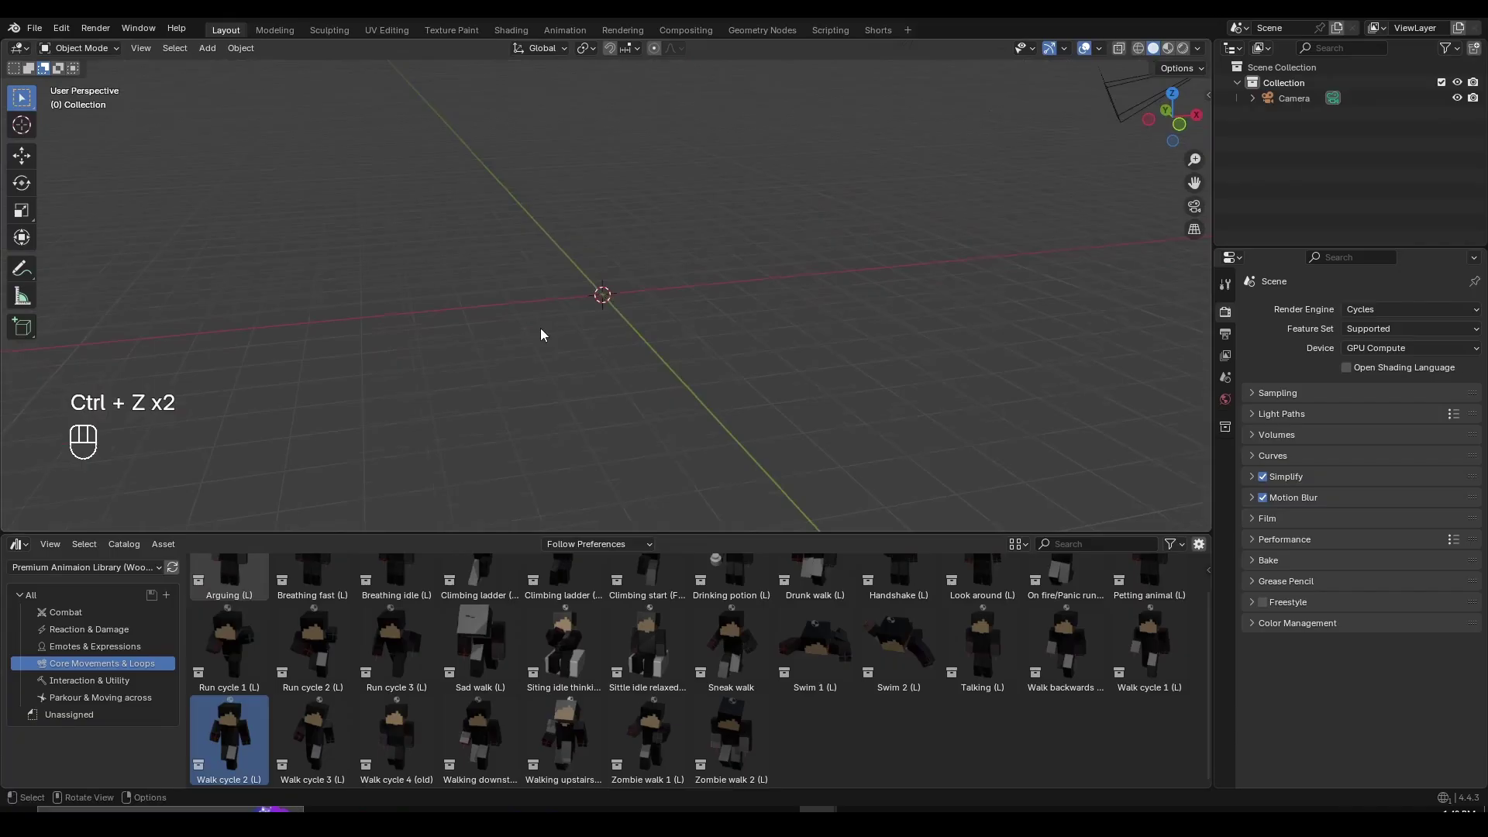
middle_click(587, 331)
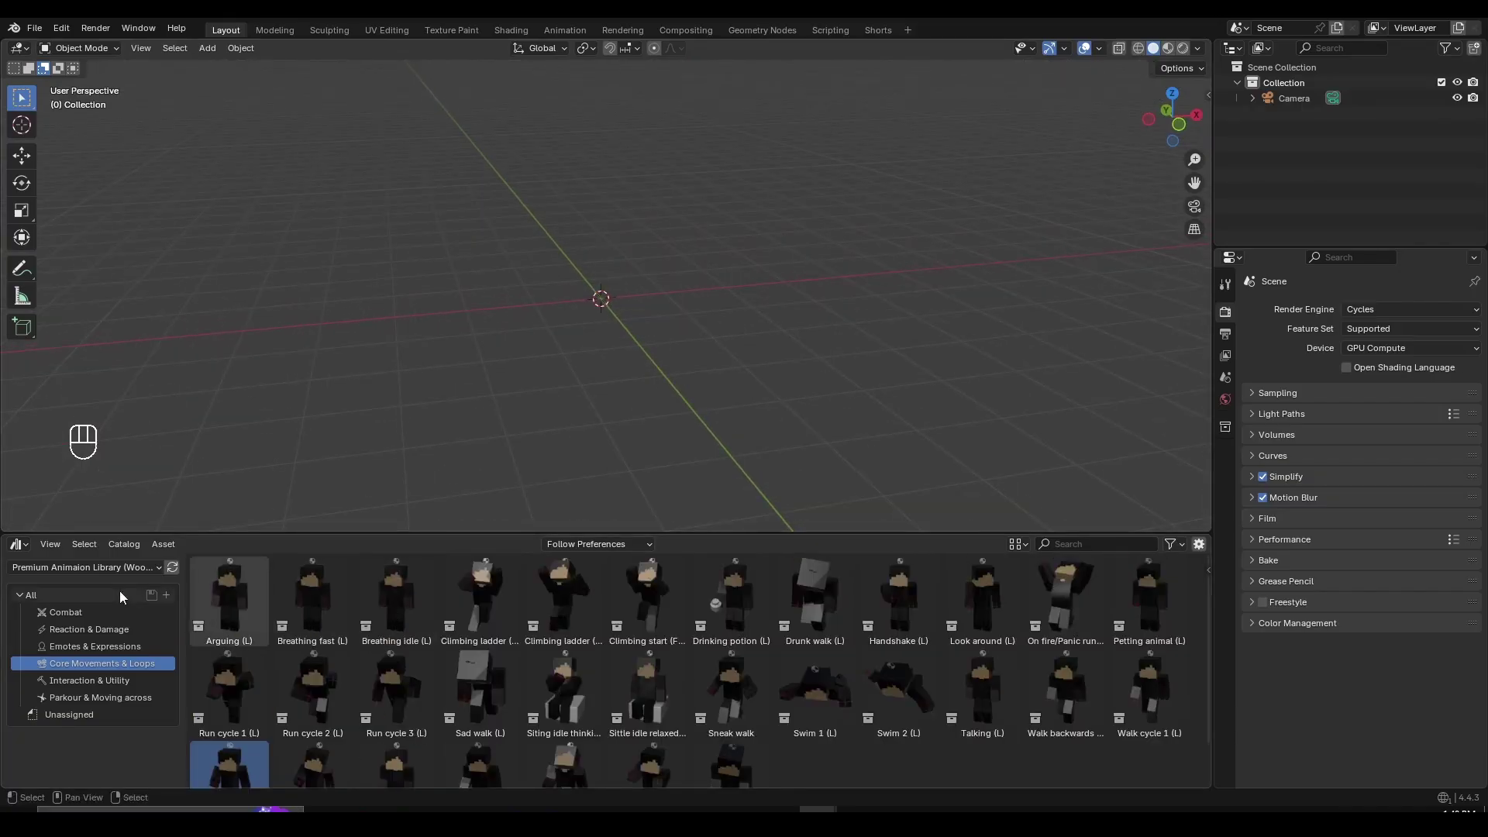
click(118, 615)
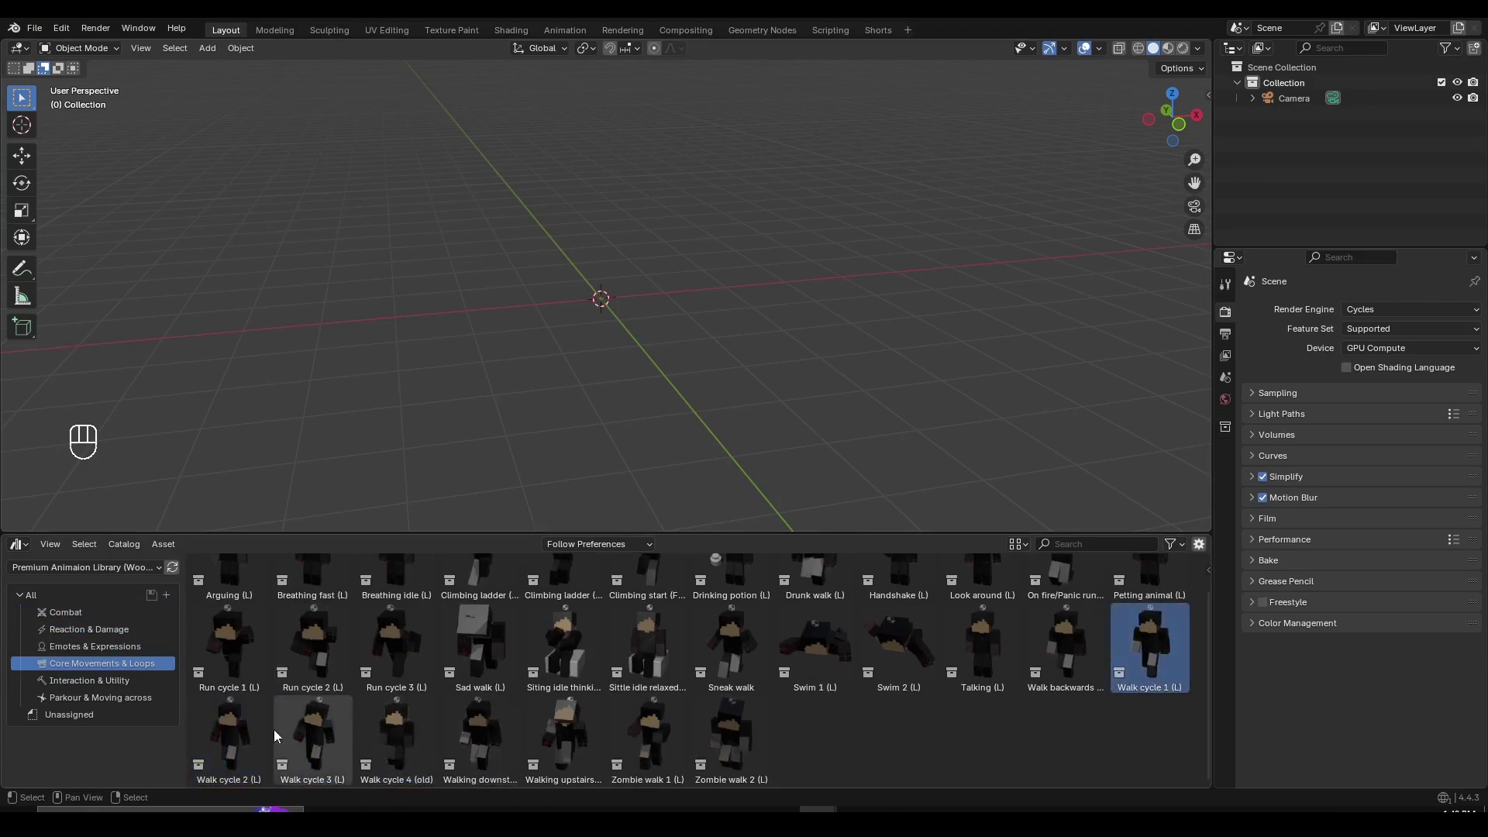
drag(588, 397, 390, 644)
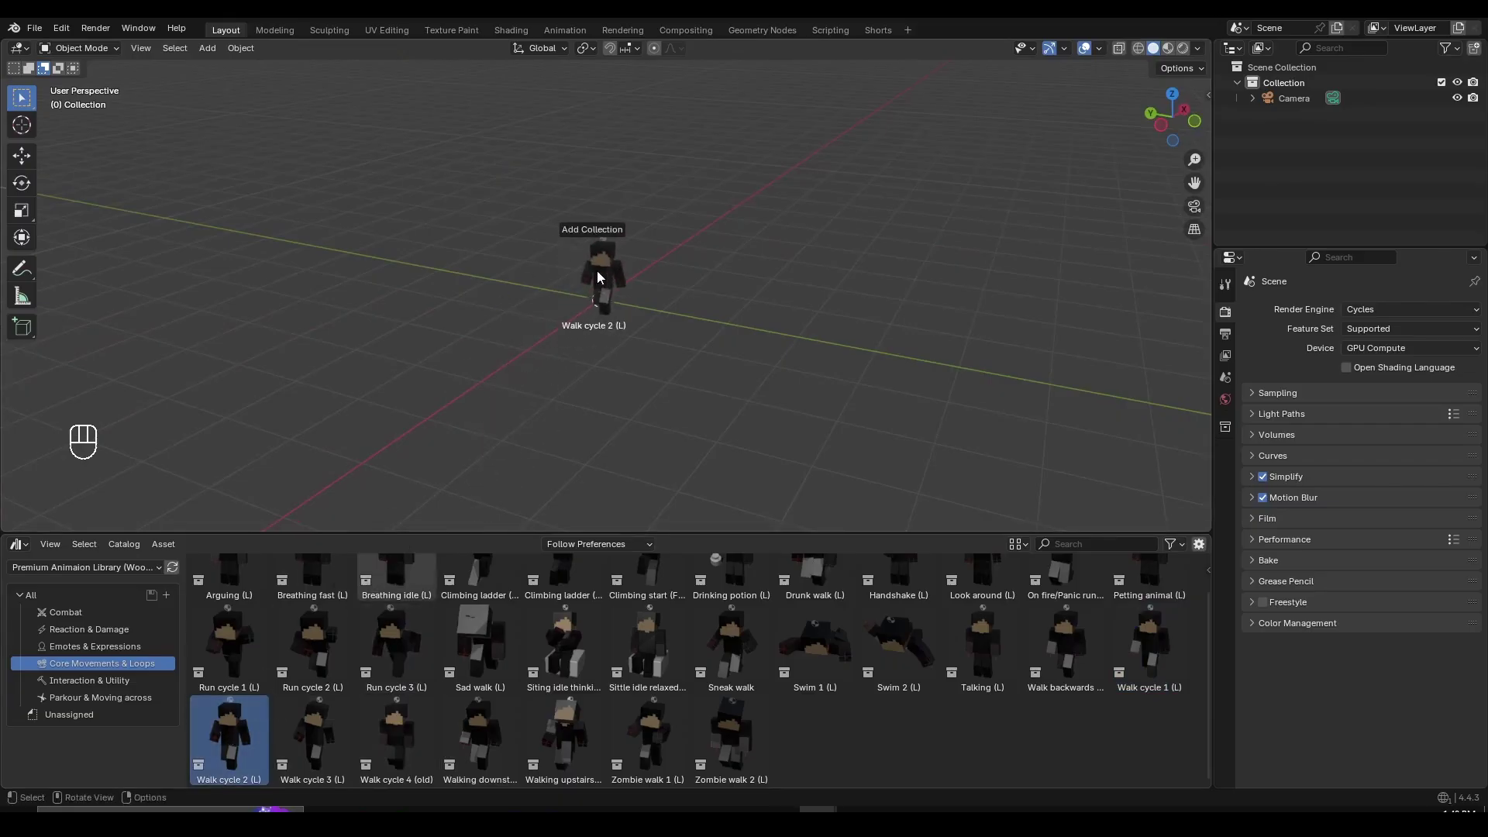
drag(751, 234, 773, 253)
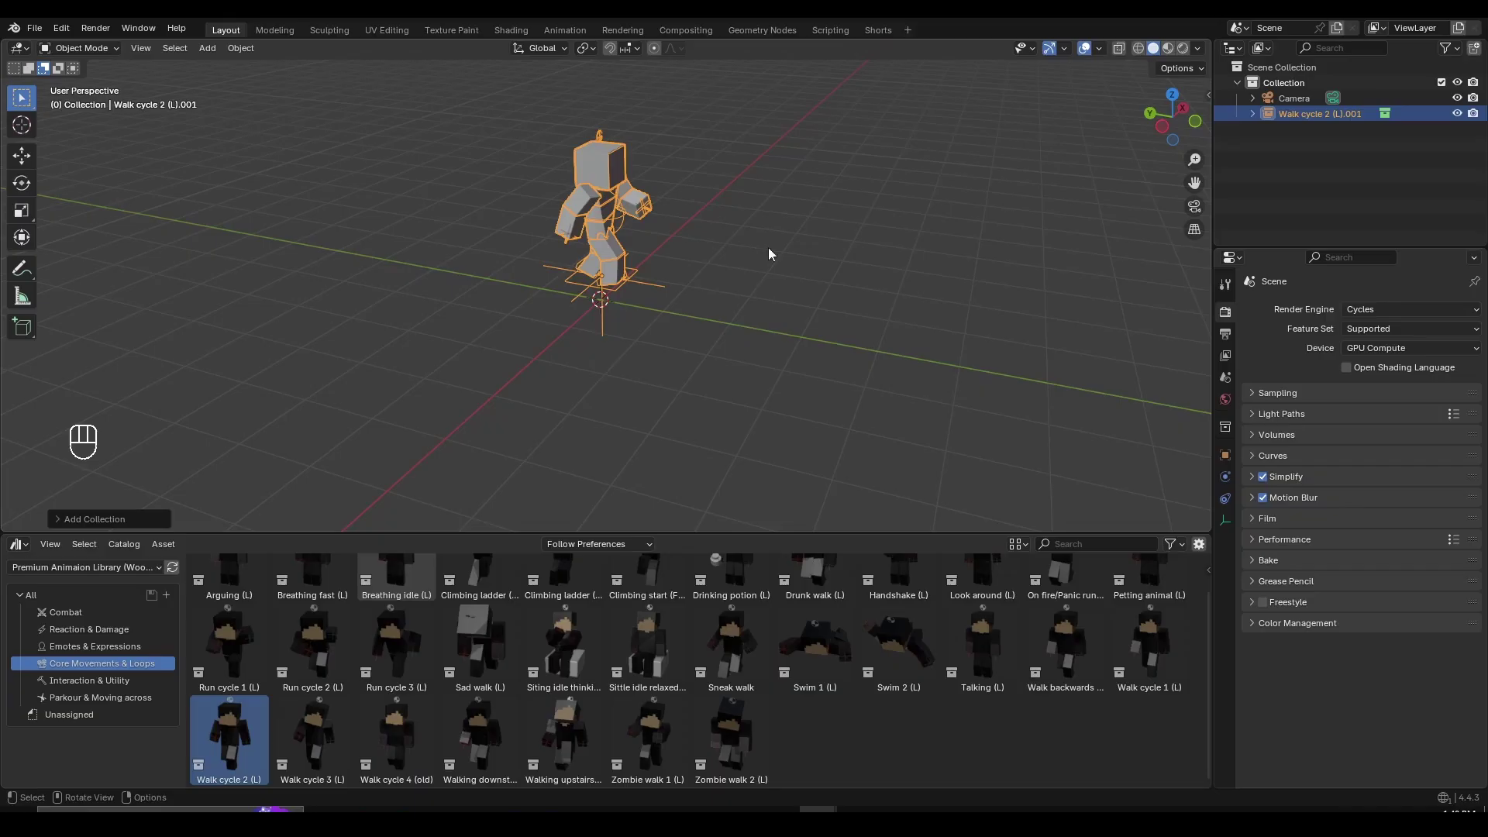
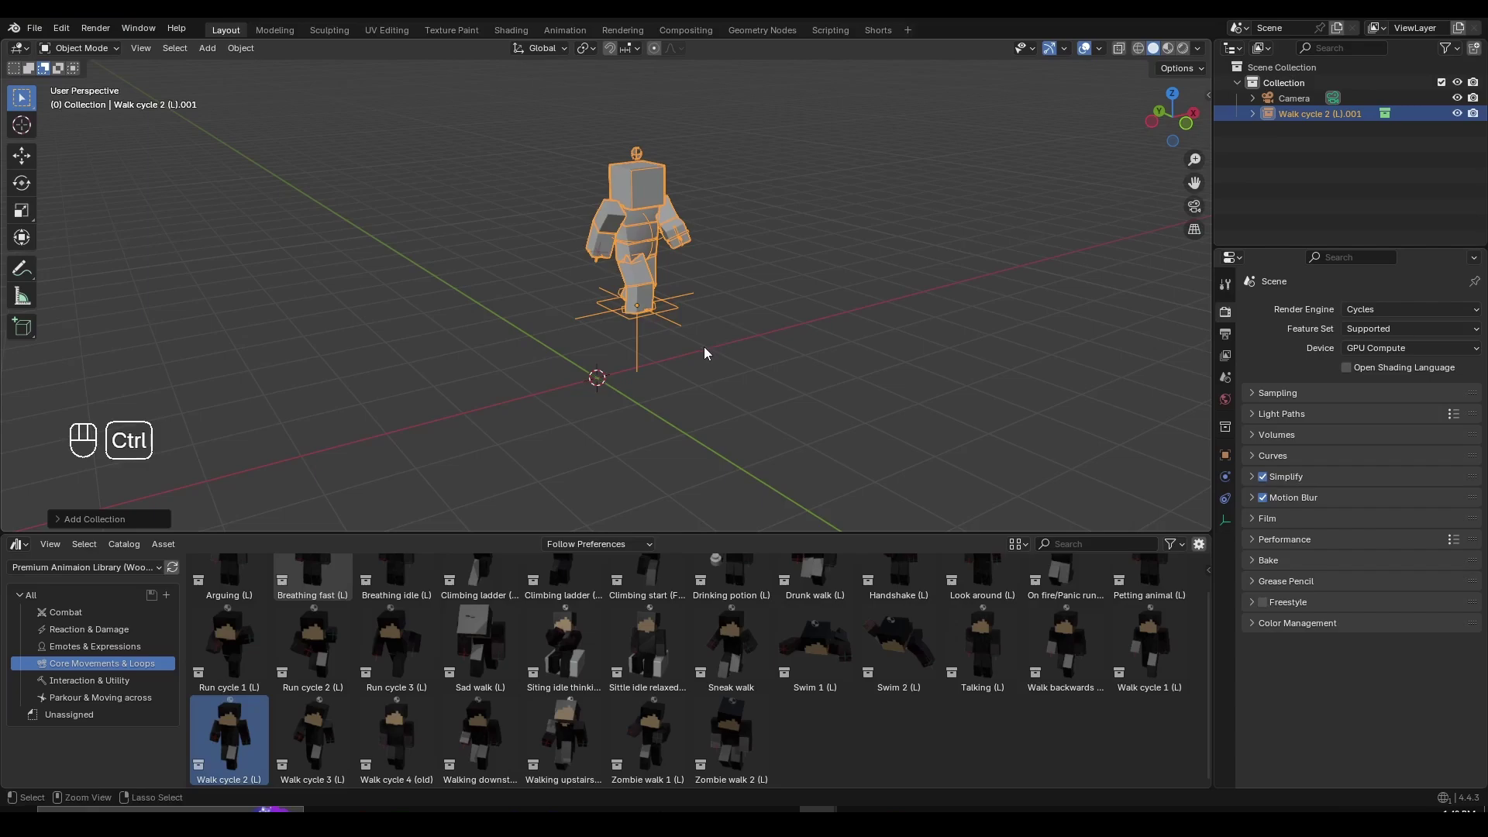
Make the linked character real editable objects, select its armature and enter Pose Mode
key(ctrl+z)
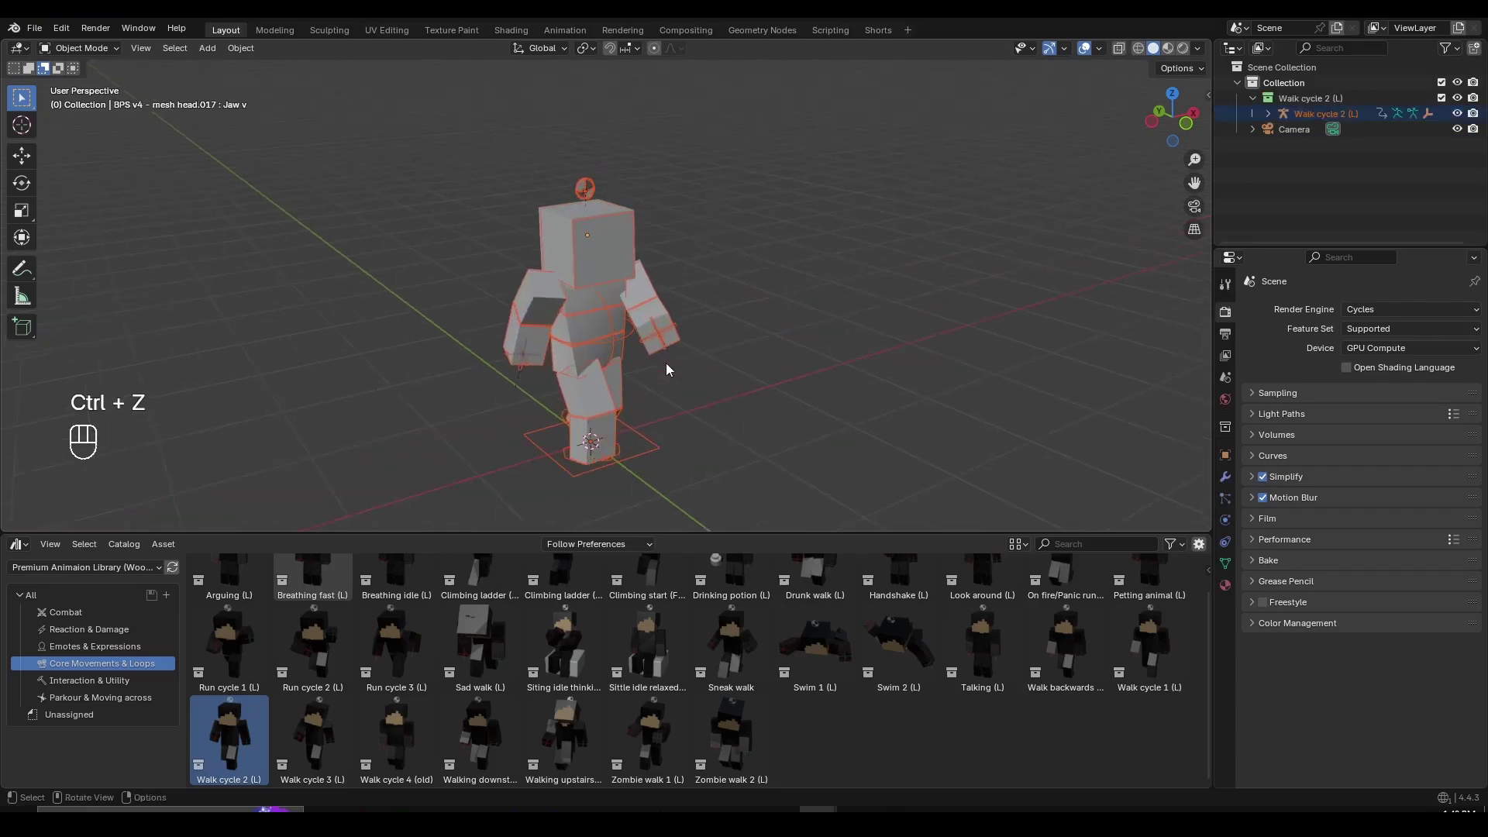
drag(701, 377, 590, 344)
drag(832, 327, 652, 324)
click(652, 325)
drag(698, 310, 639, 297)
key(ctrl+Tab)
Rotate and move a couple of the rig's bones as a test, orbiting to check the pose
middle_click(690, 293)
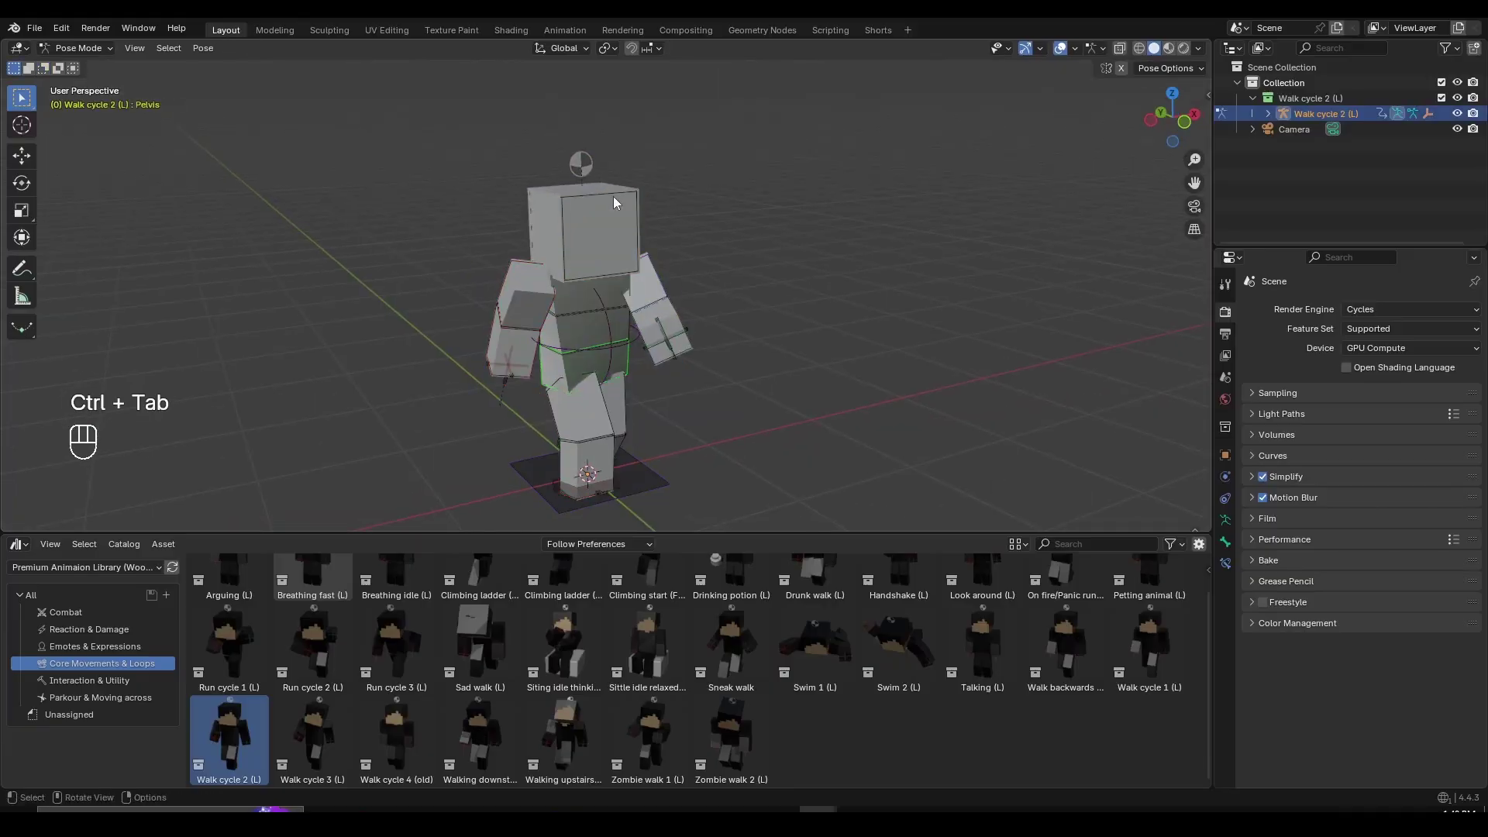
key(r)
drag(647, 270, 603, 215)
drag(570, 275, 632, 282)
key(g)
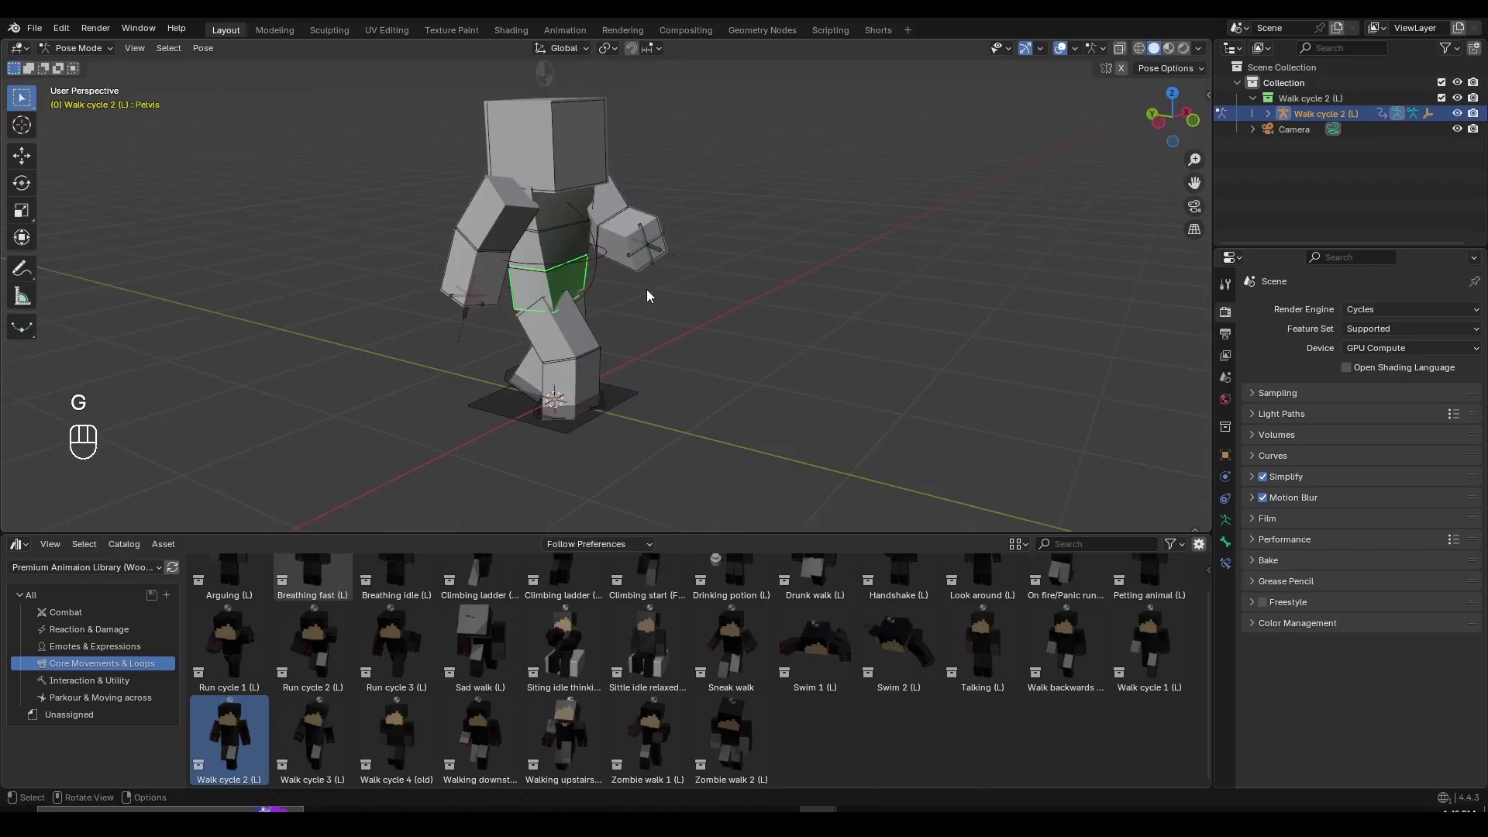
drag(693, 298, 622, 259)
middle_click(630, 265)
middle_click(590, 247)
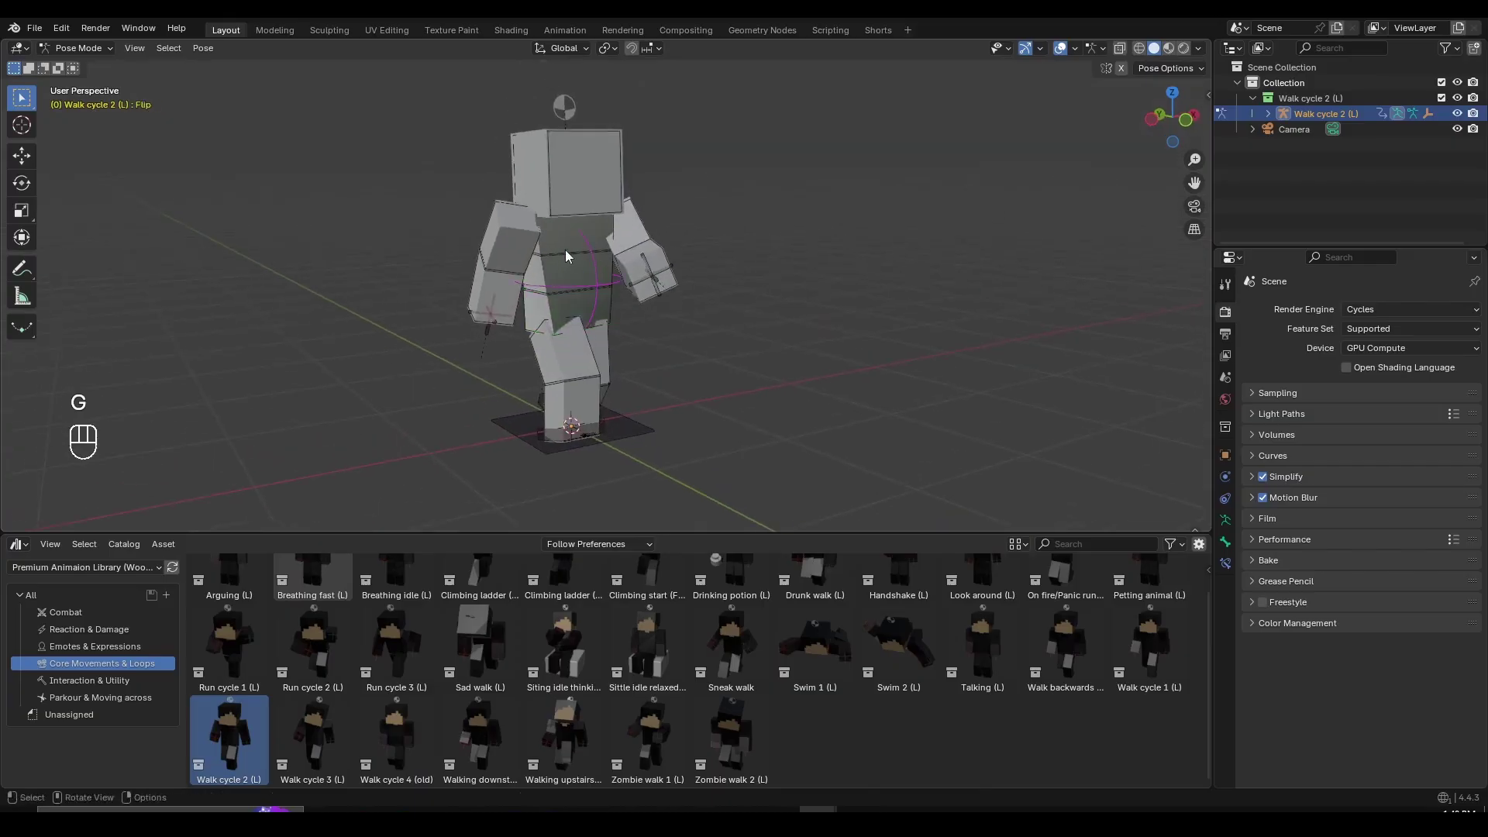
middle_click(683, 308)
Clear the test pose and return the rig to Object Mode
key(ctrl+Tab)
key(a)
key(a)
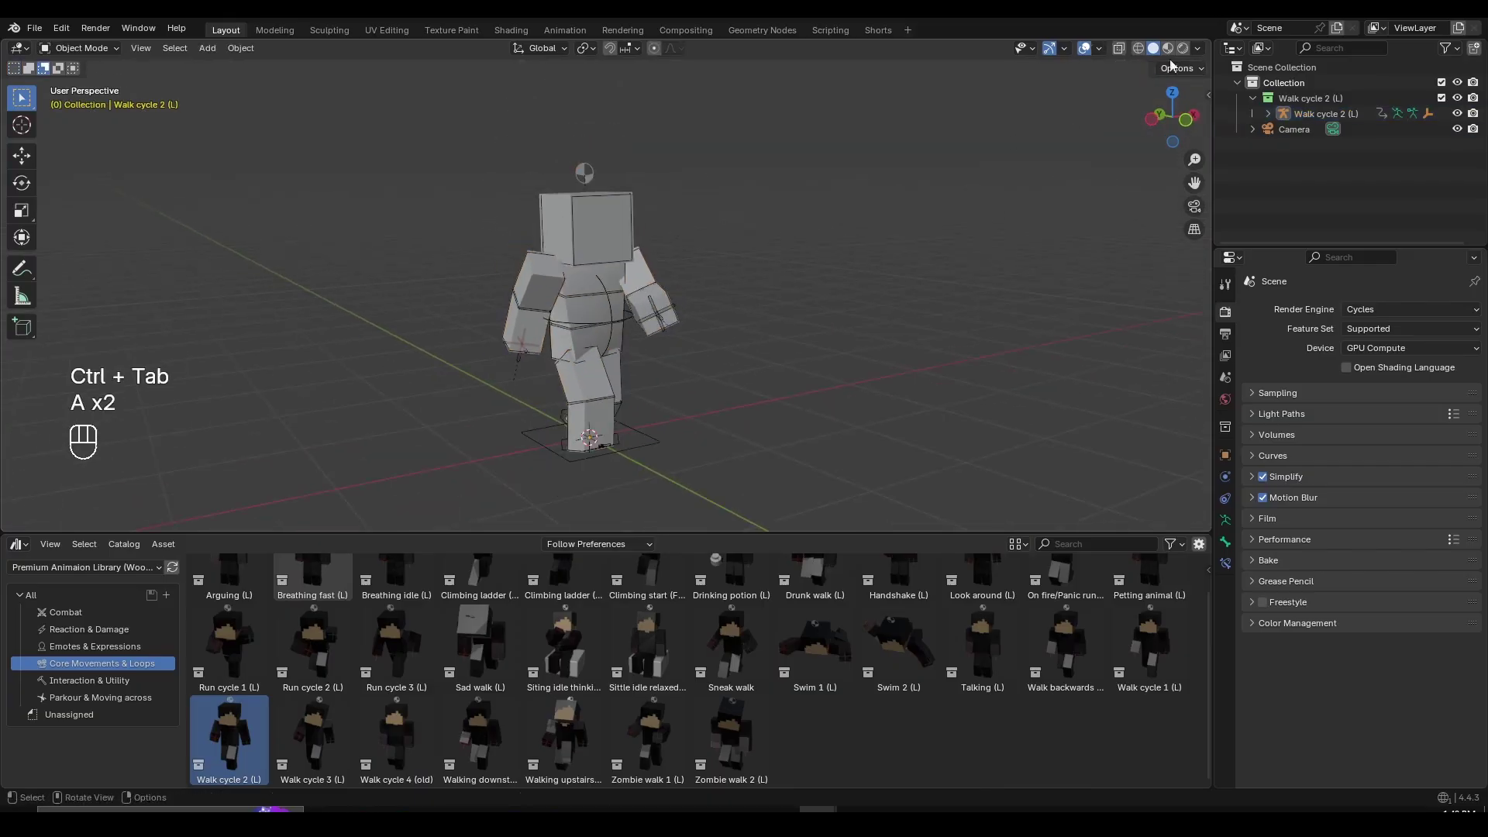
Show the character in Material Preview shading and drop in the Idle stance: Sword+Shield asset
drag(1161, 58, 1153, 54)
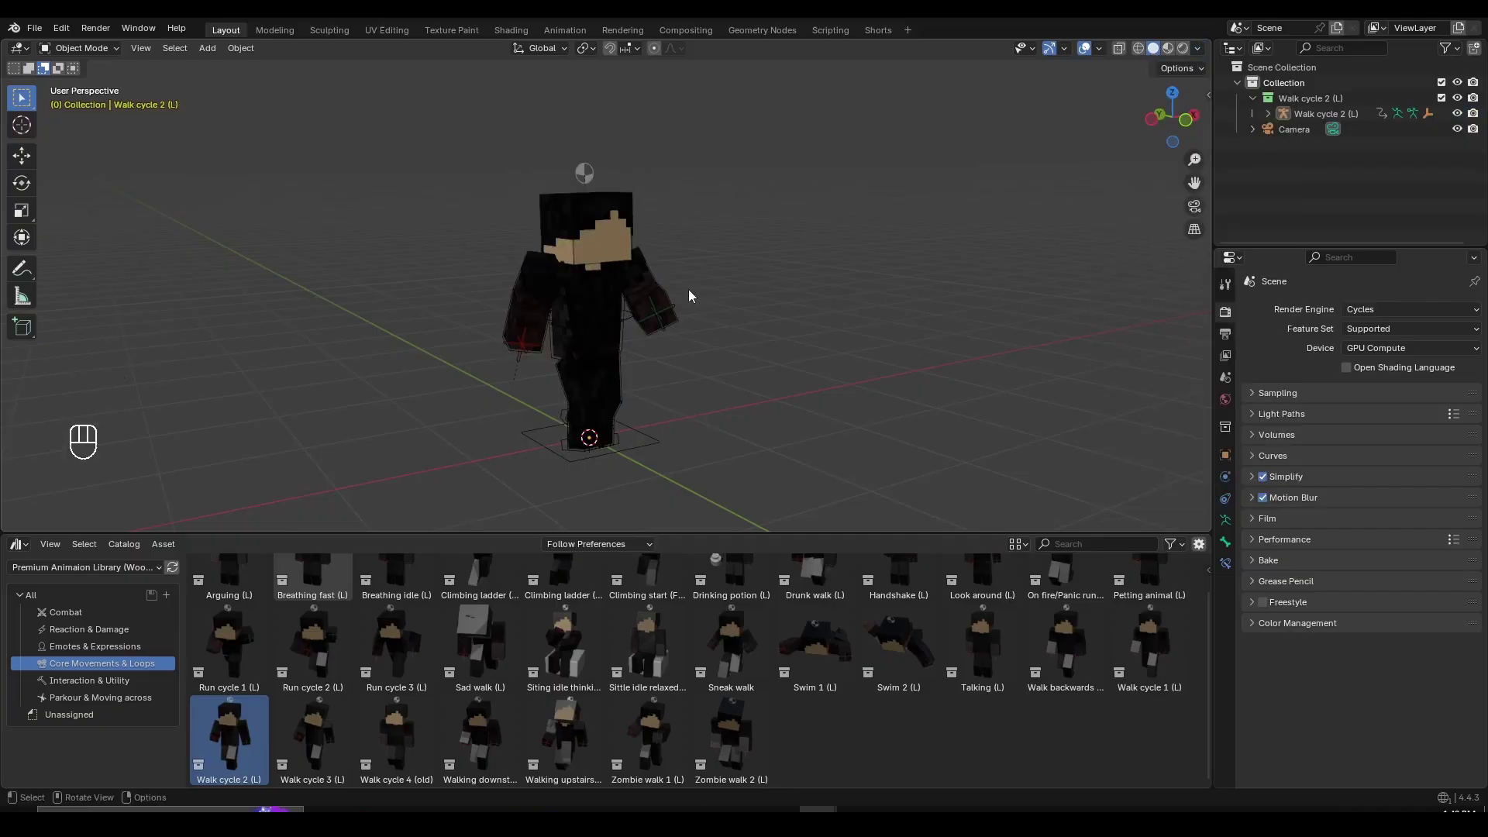
drag(662, 340, 688, 333)
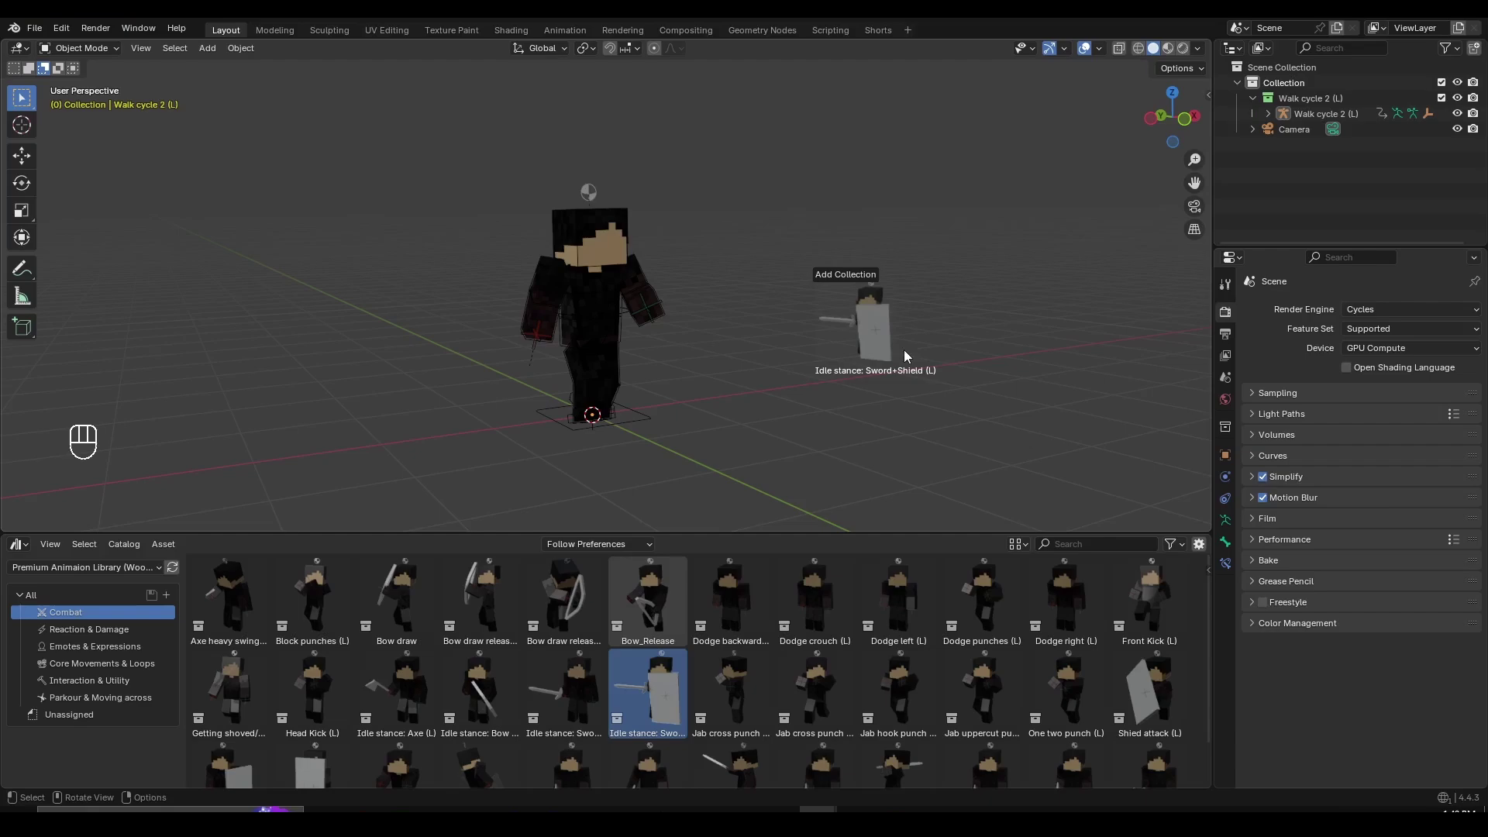
key(f)
drag(739, 307, 774, 286)
Remove the sword-and-shield character again, leaving only the Walk cycle 2 rig
key(ctrl+z)
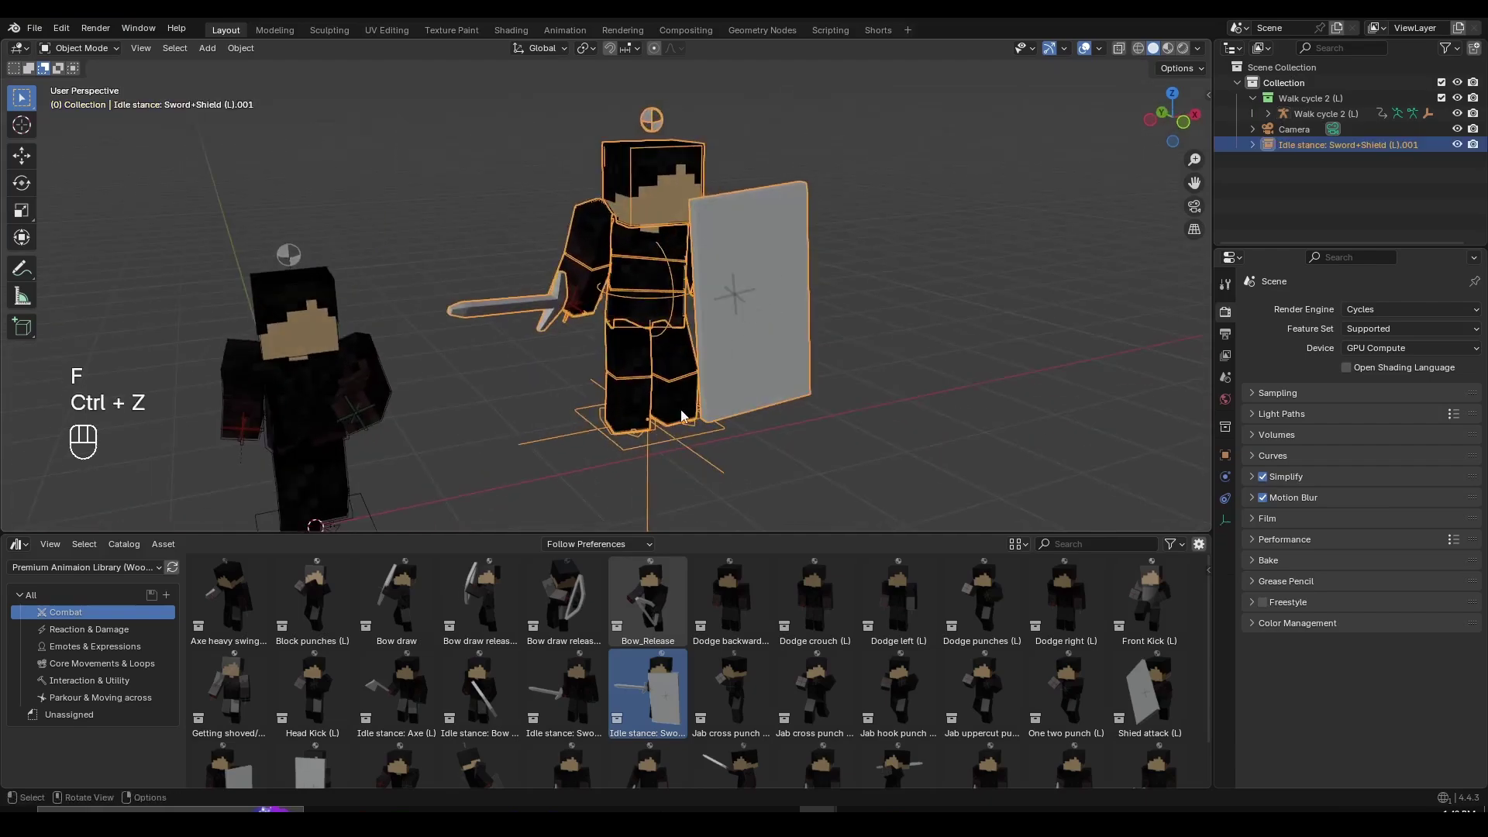
key(ctrl+z)
key(g)
key(g)
key(ctrl+Tab)
key(ctrl+Tab)
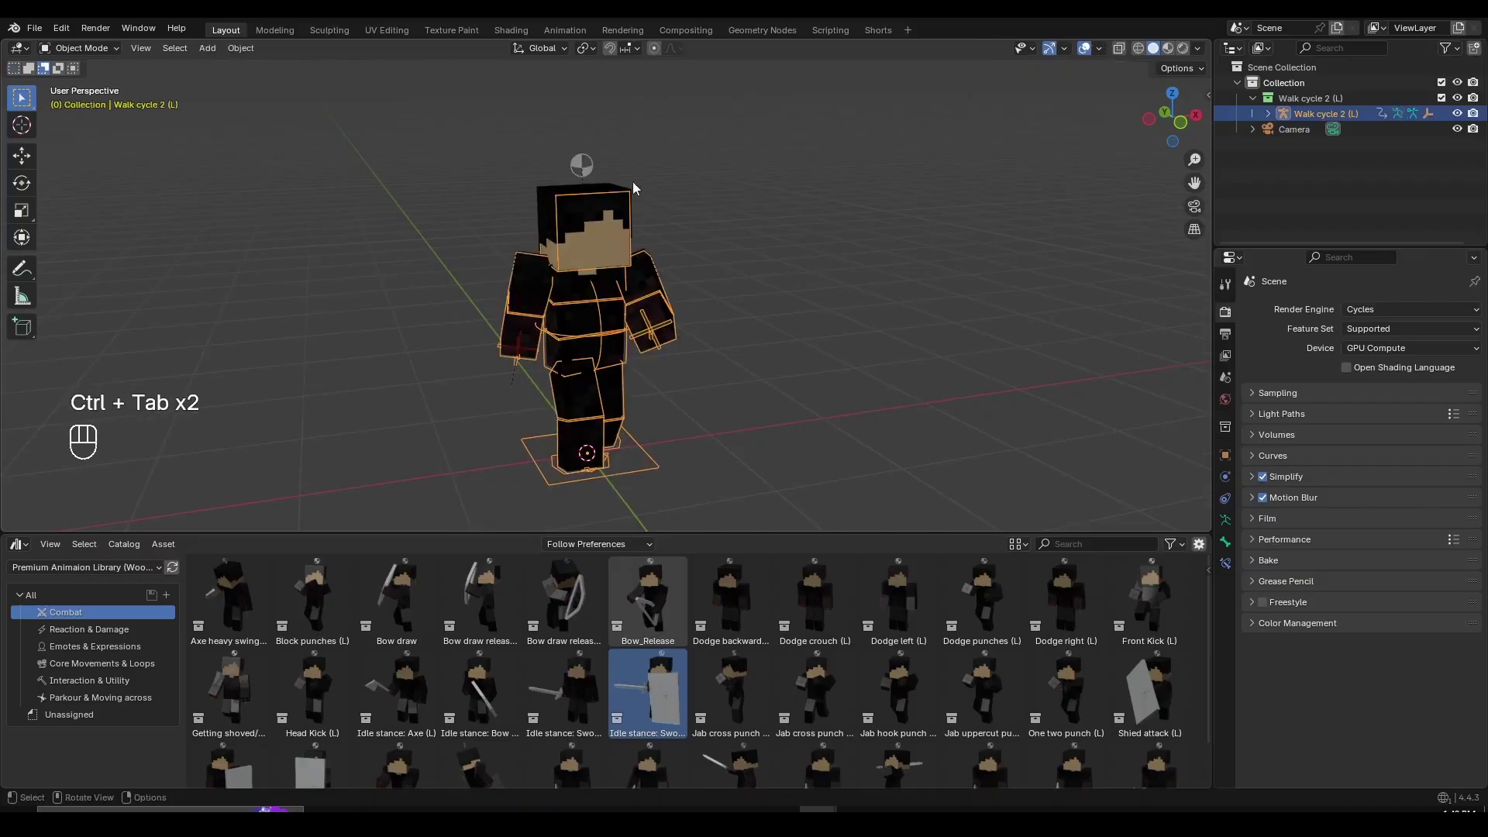
click(596, 171)
drag(486, 403, 676, 367)
drag(698, 382, 764, 395)
key(space)
key(space)
key(ctrl+Tab)
drag(688, 331, 677, 308)
key(ctrl+Tab)
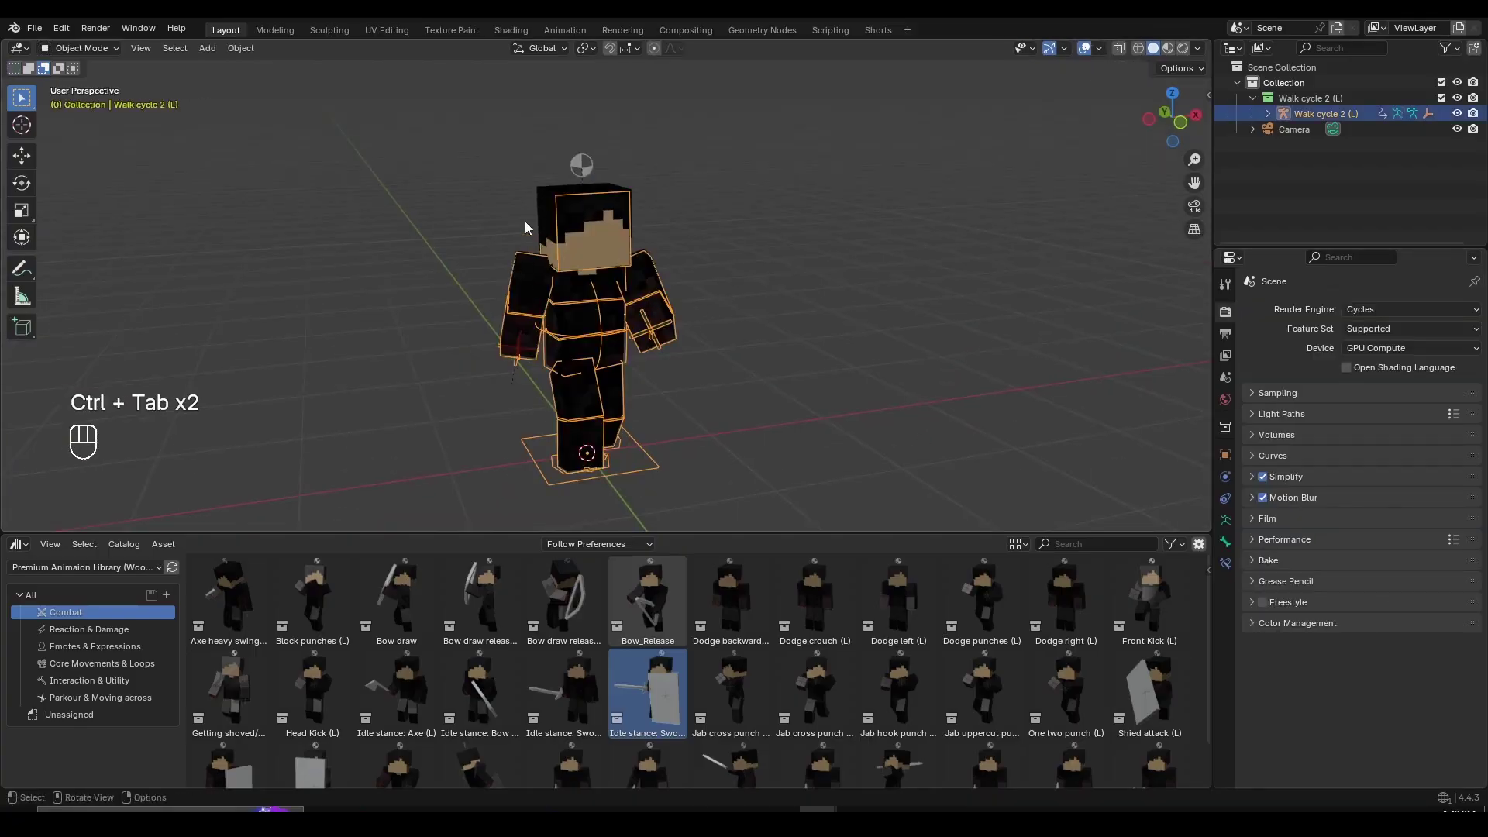
middle_click(600, 169)
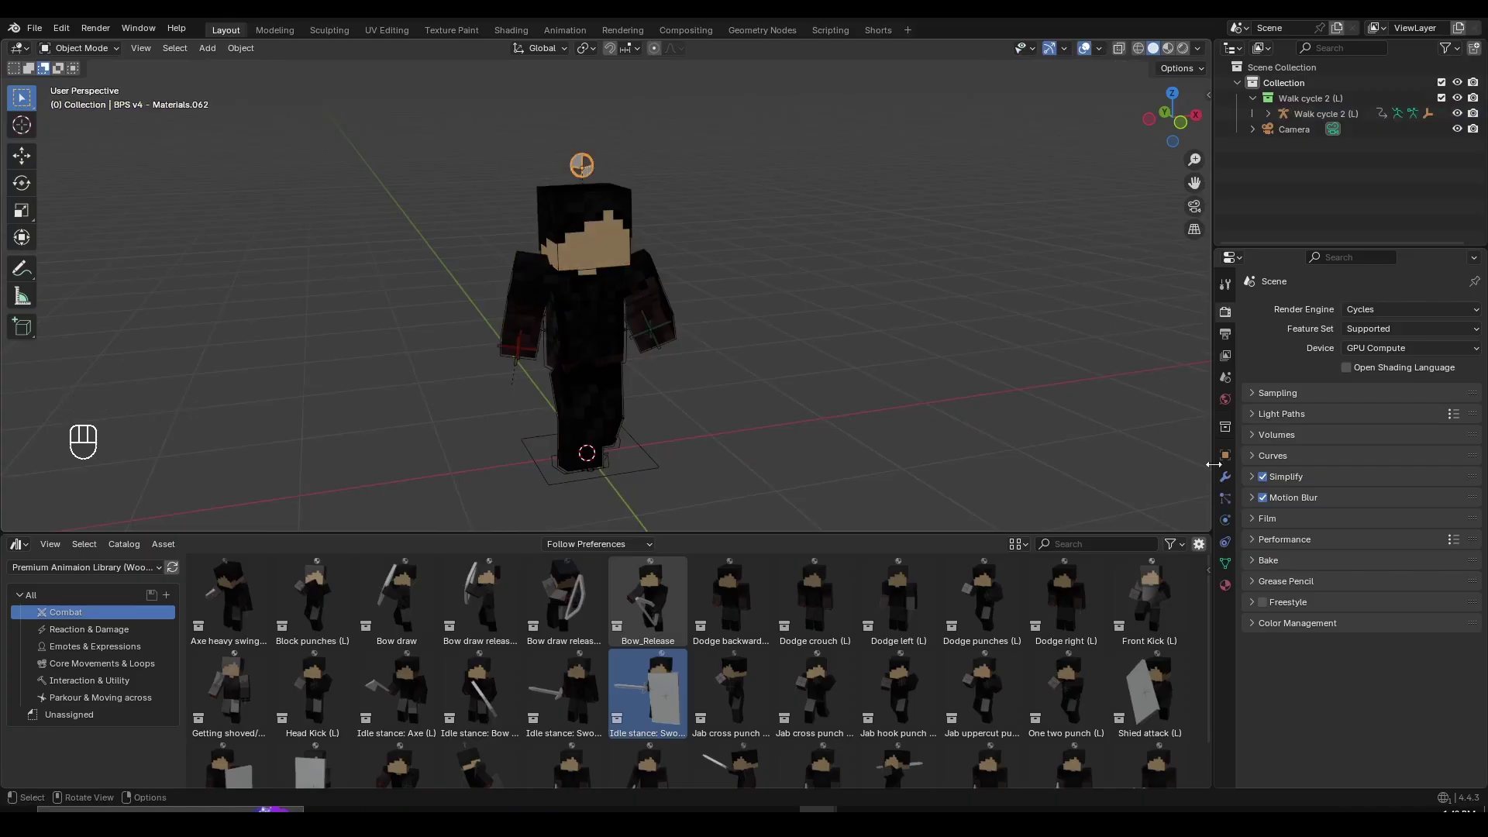
drag(1231, 592, 1269, 316)
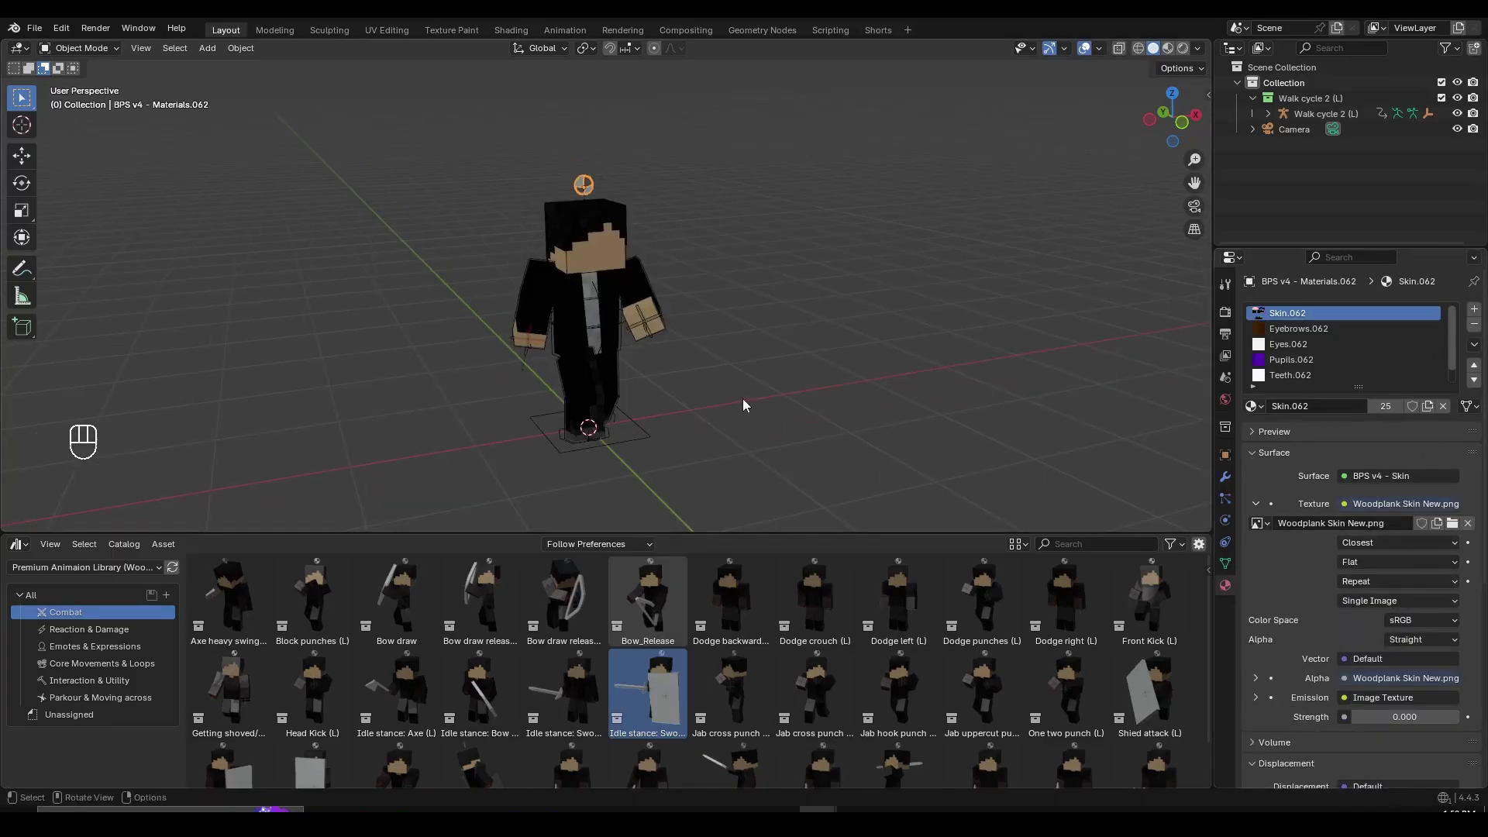
drag(747, 231, 765, 251)
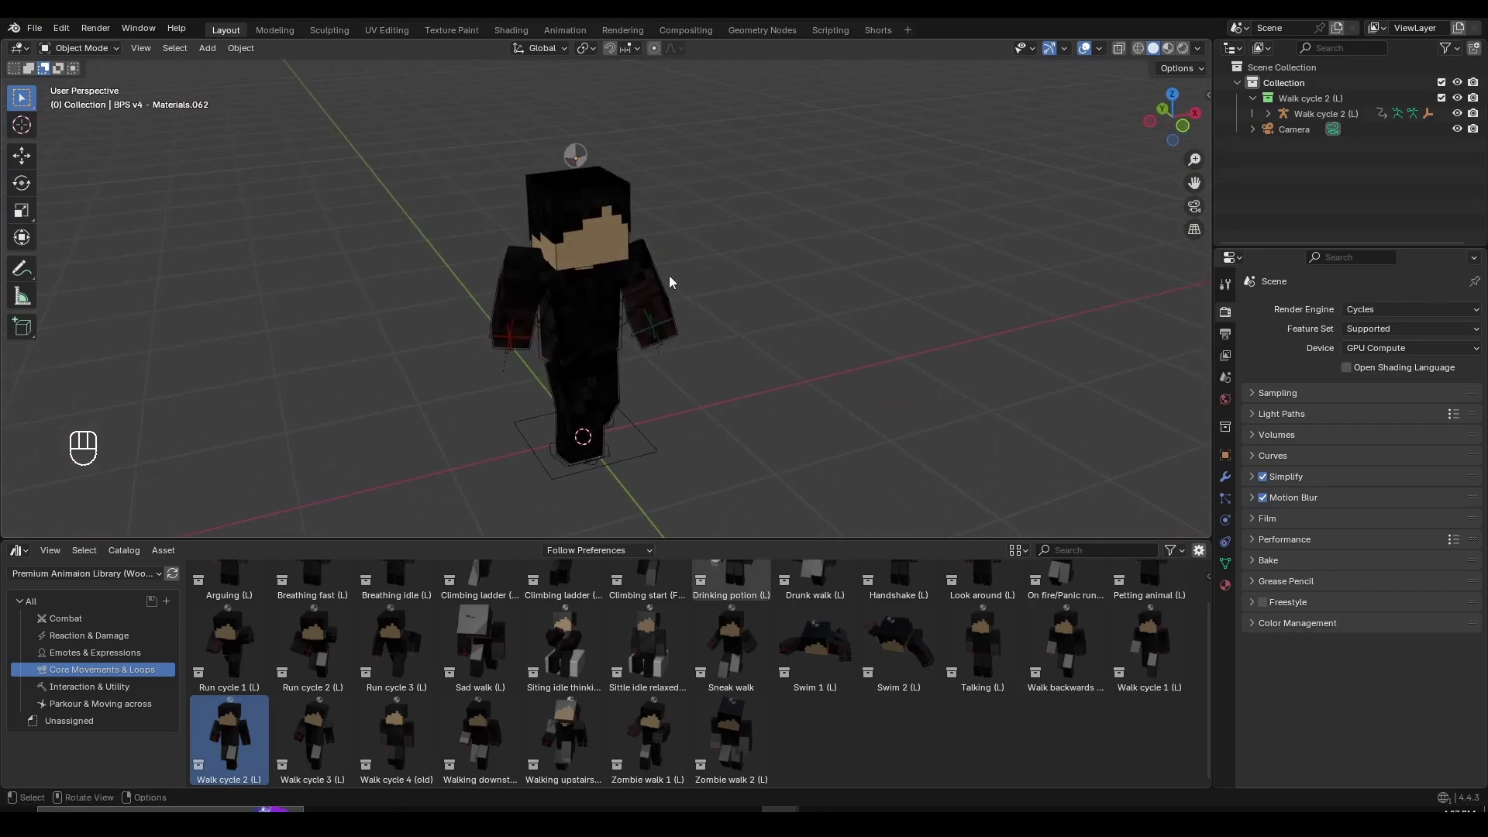
Show the N sidebar's Item transforms and expand the rig's custom face properties near the head
drag(747, 283, 766, 288)
key(n)
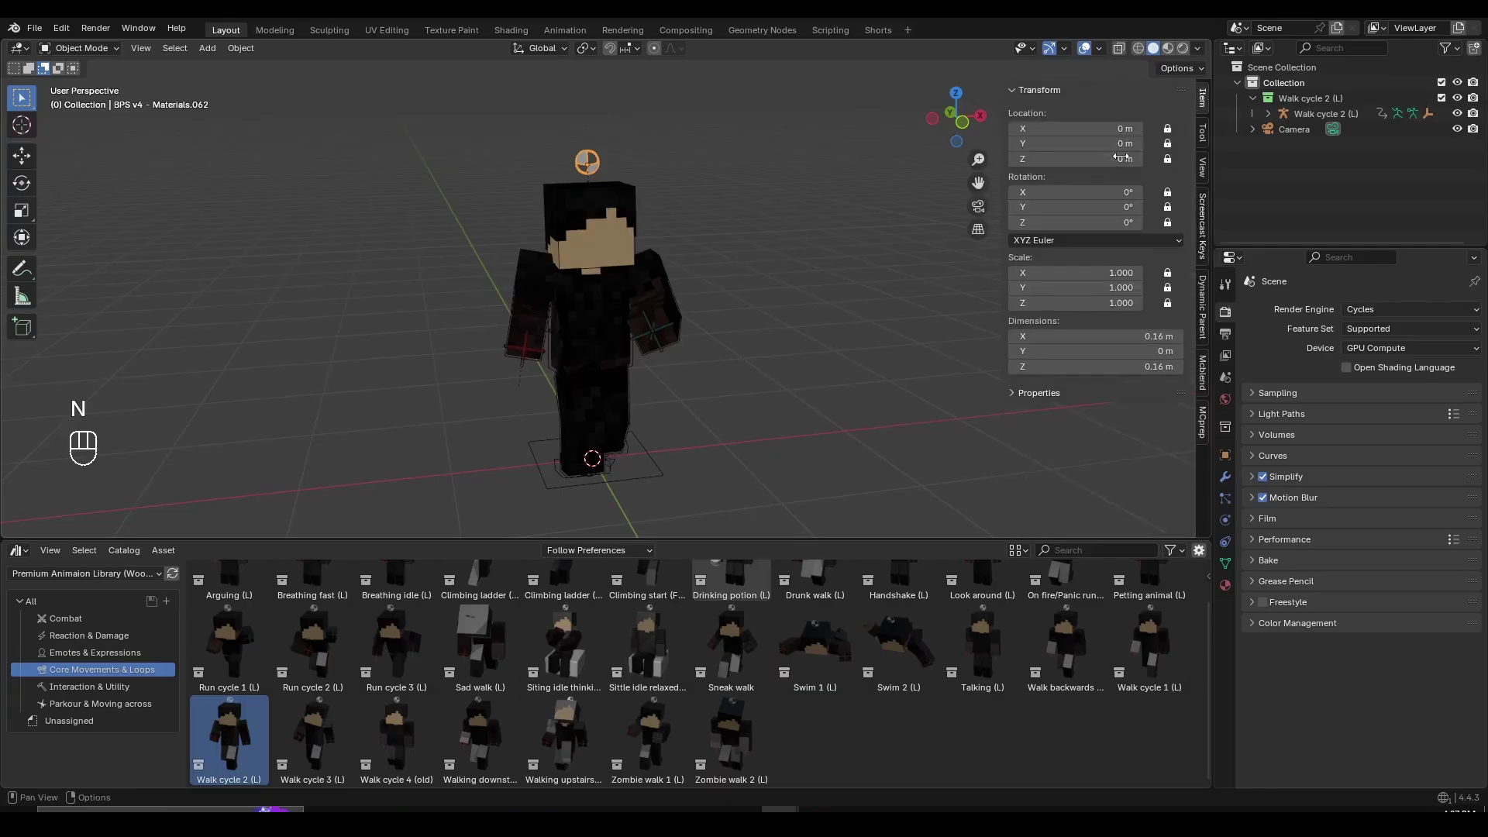
click(1049, 396)
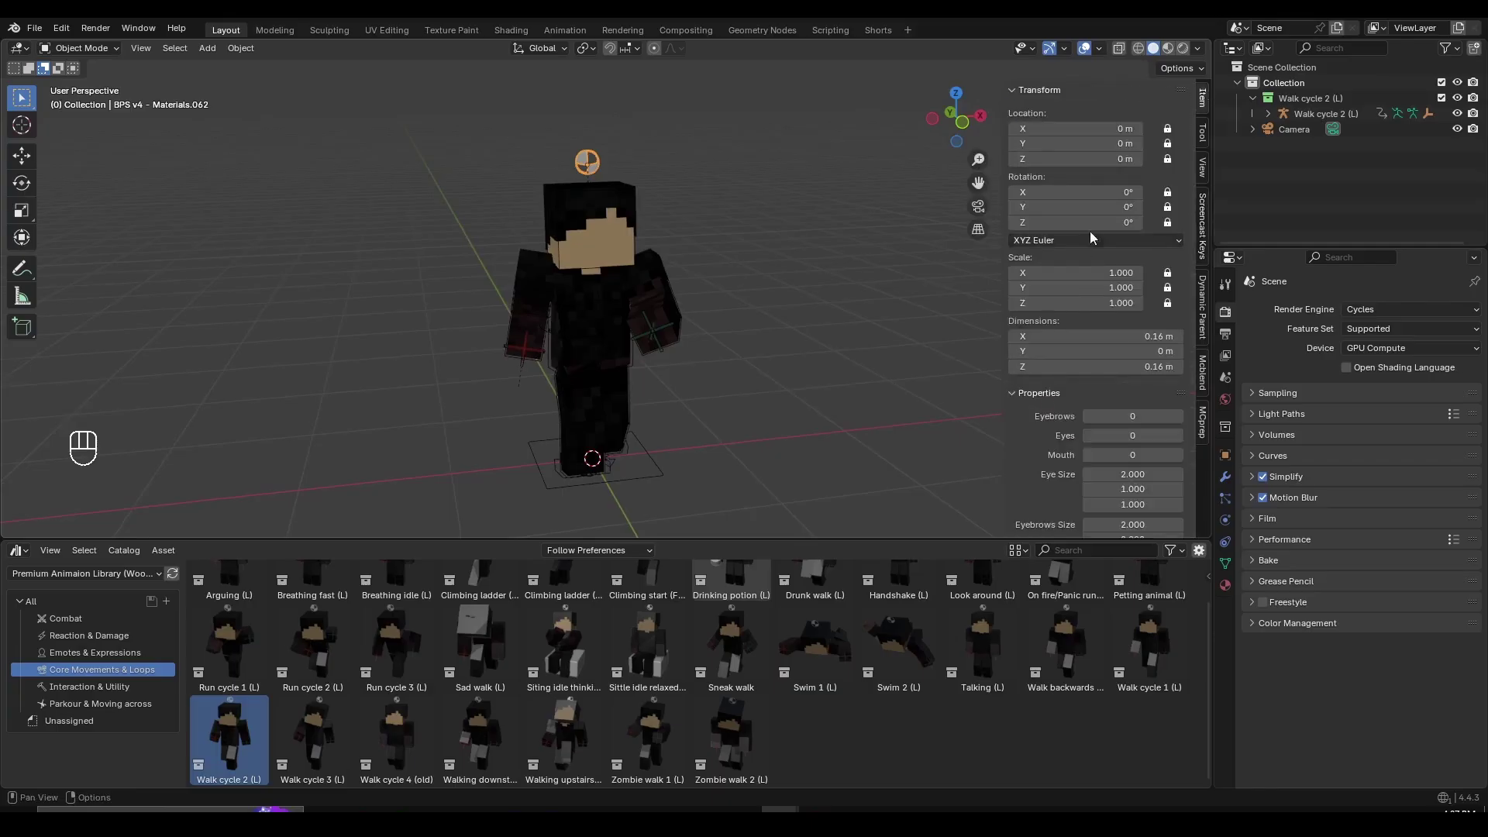
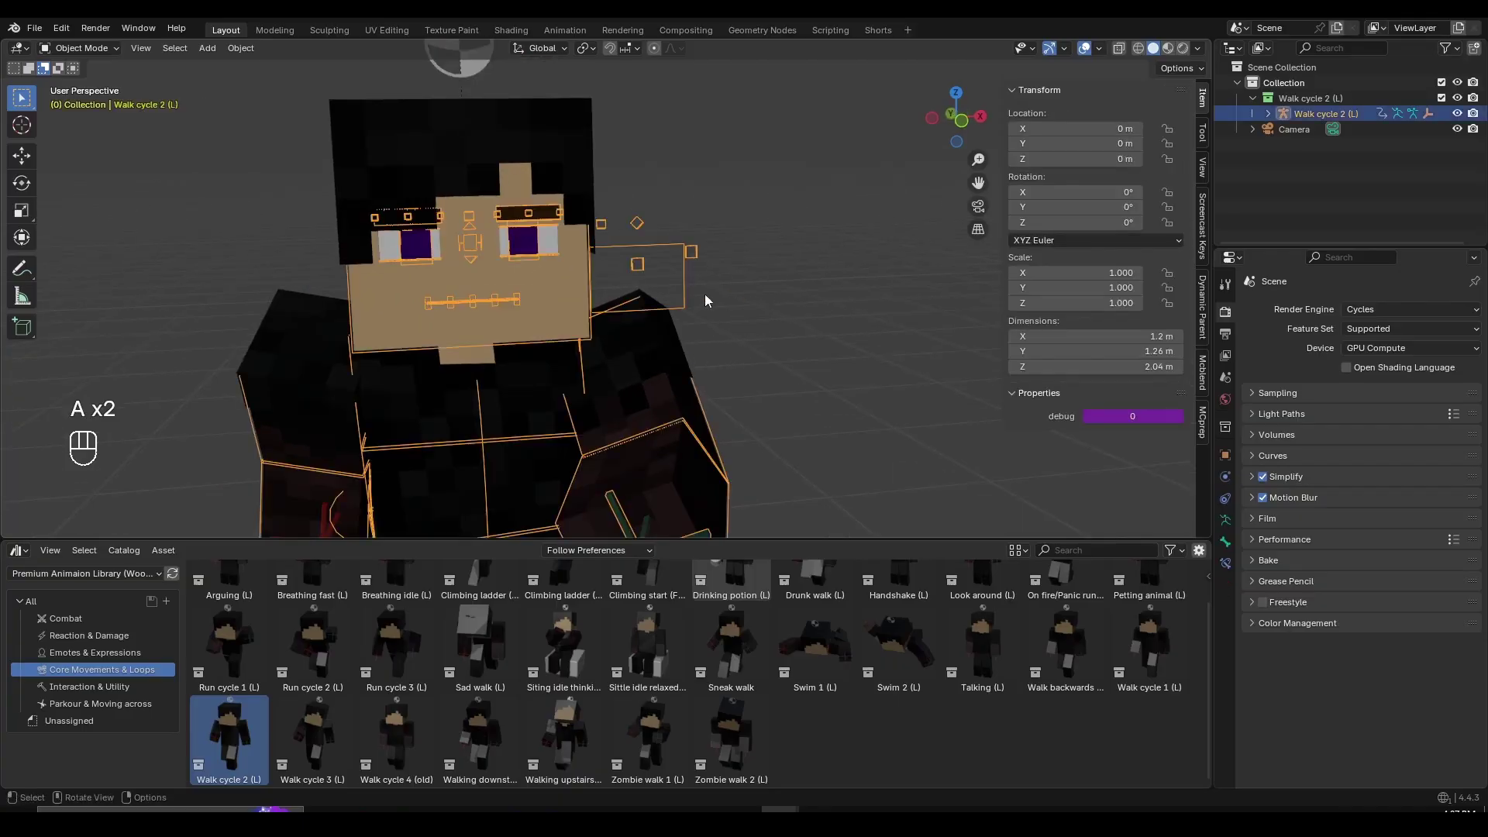
Enter Pose Mode, select the control bone beside the head and test-move it
key(ctrl+Tab)
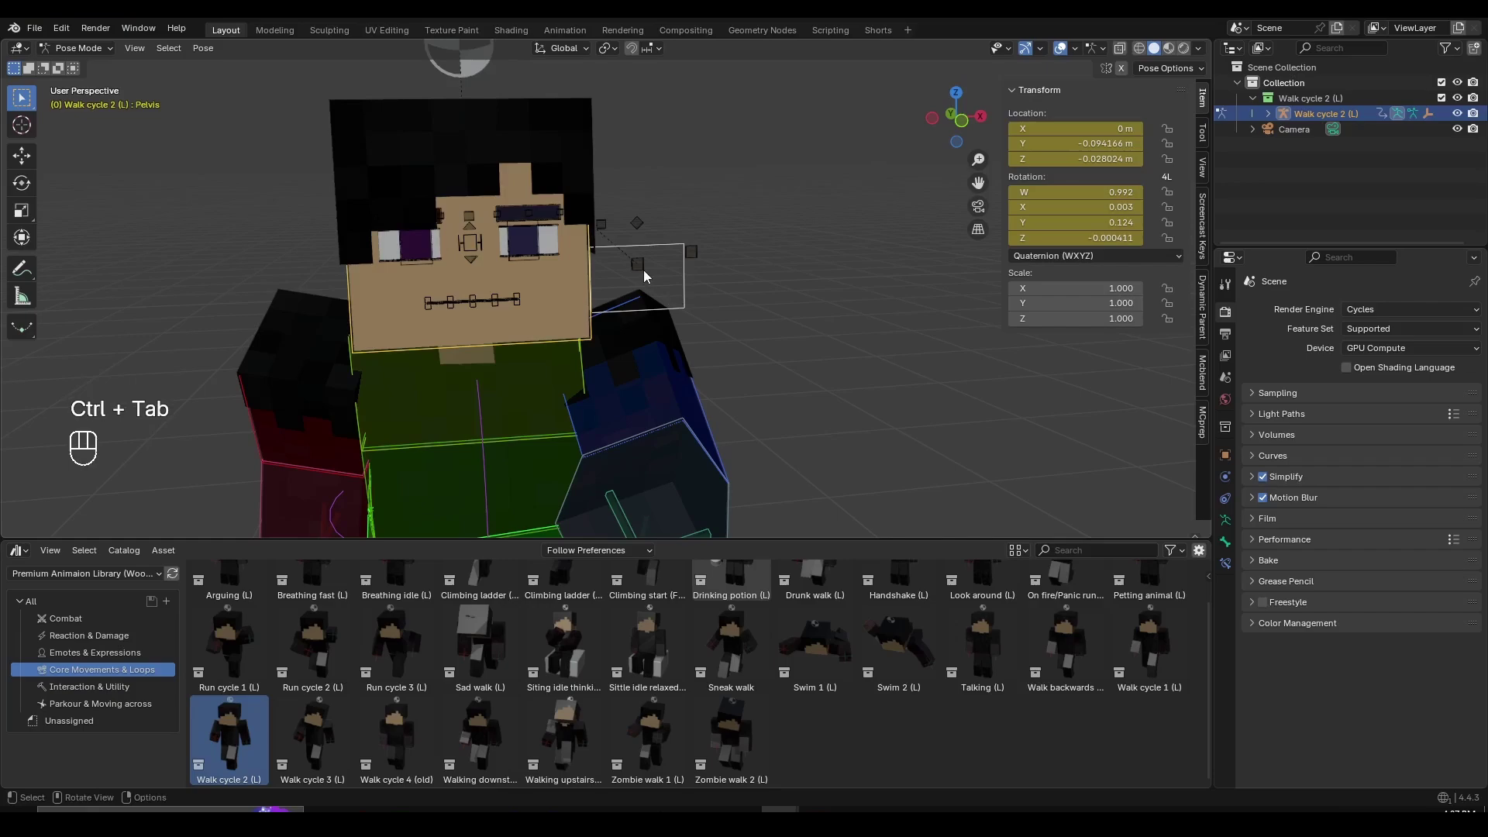
click(649, 275)
key(g)
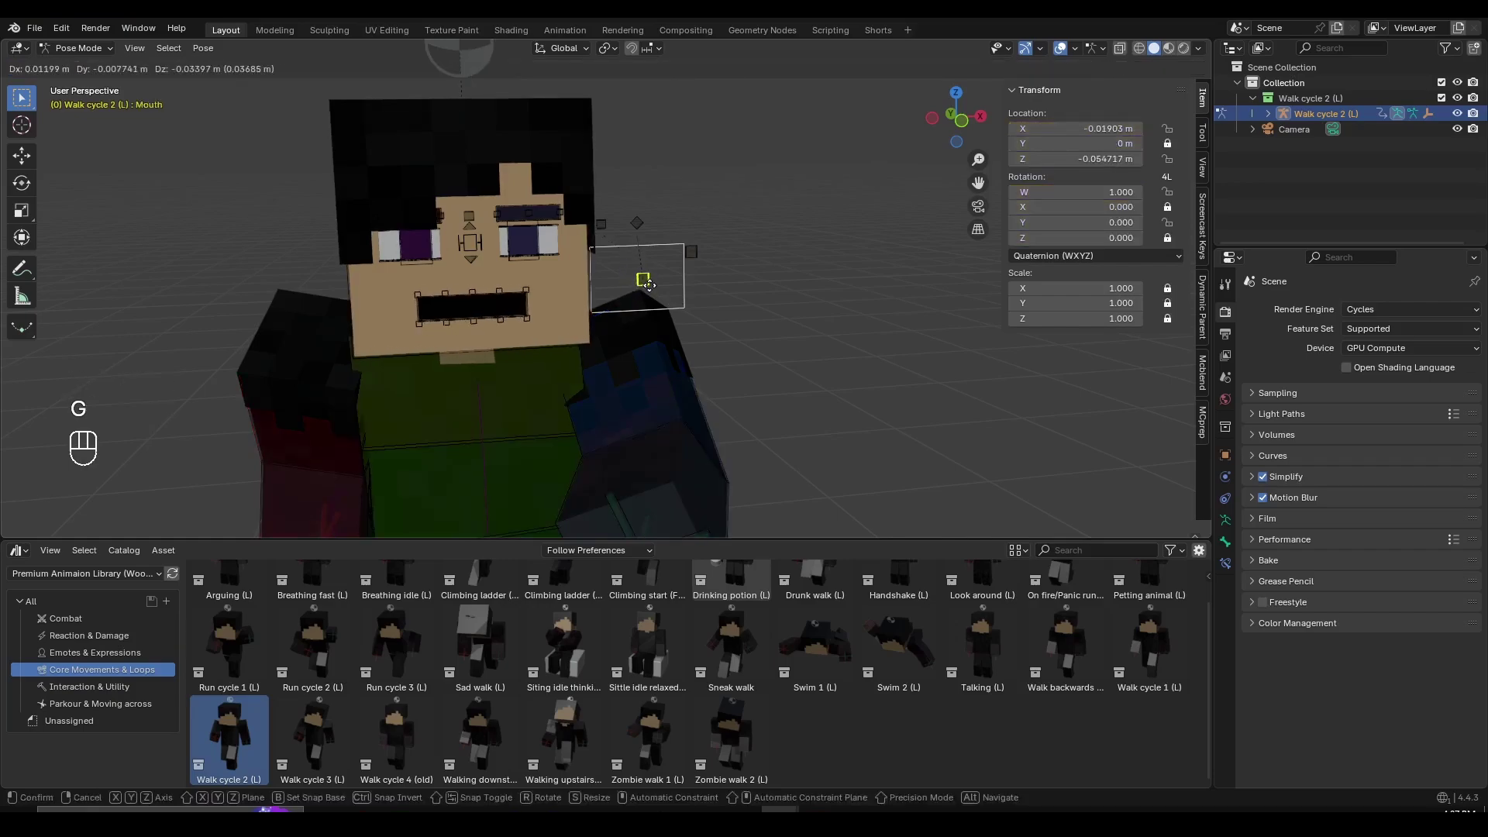
click(699, 255)
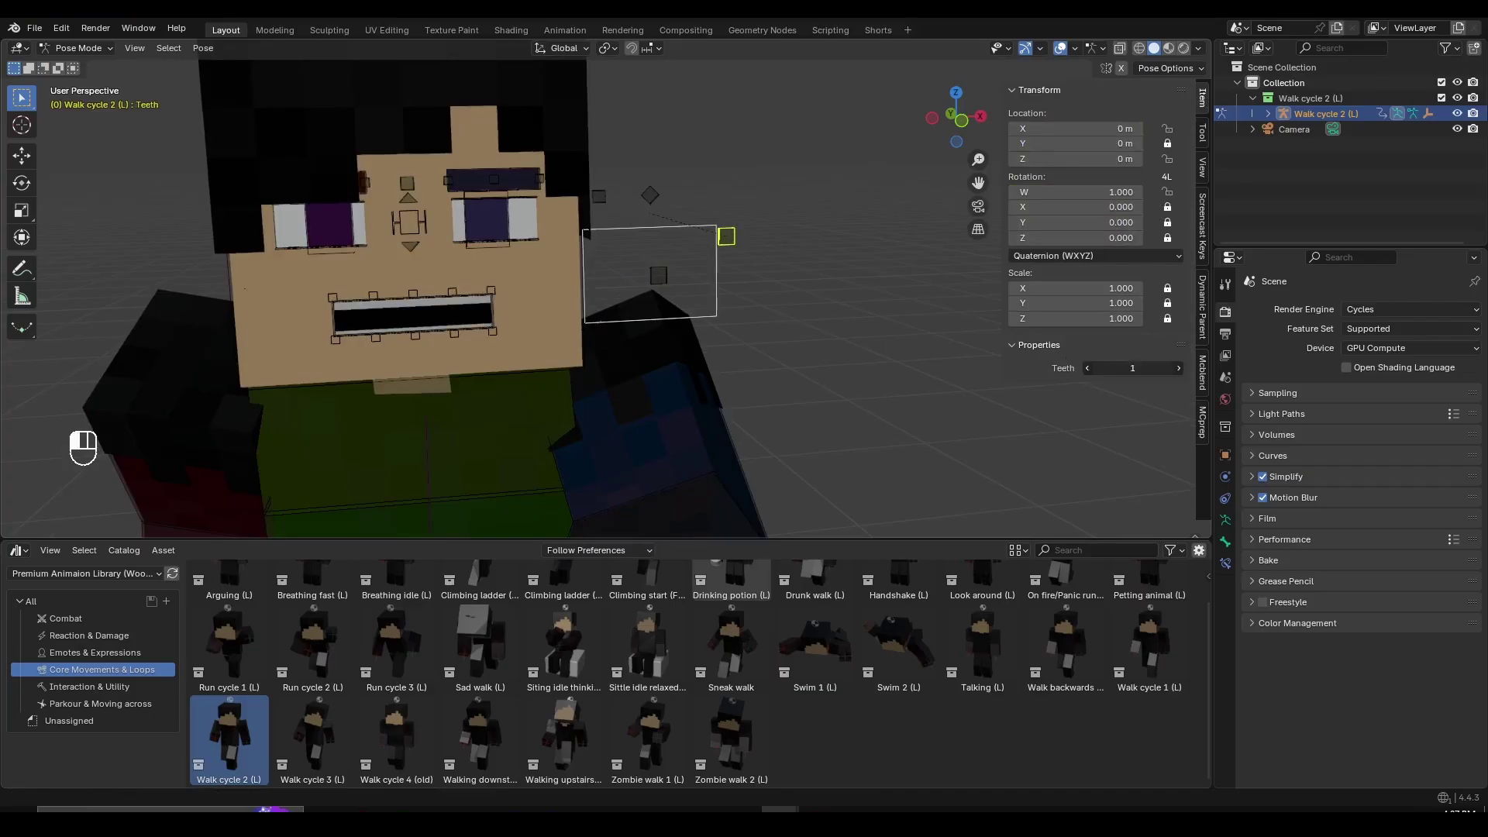
Reset that bone's location to zero and bring the rig back to Object Mode
key(g)
key(ctrl+z)
key(ctrl+z)
key(ctrl+z)
key(ctrl+z)
key(ctrl+z)
key(ctrl+z)
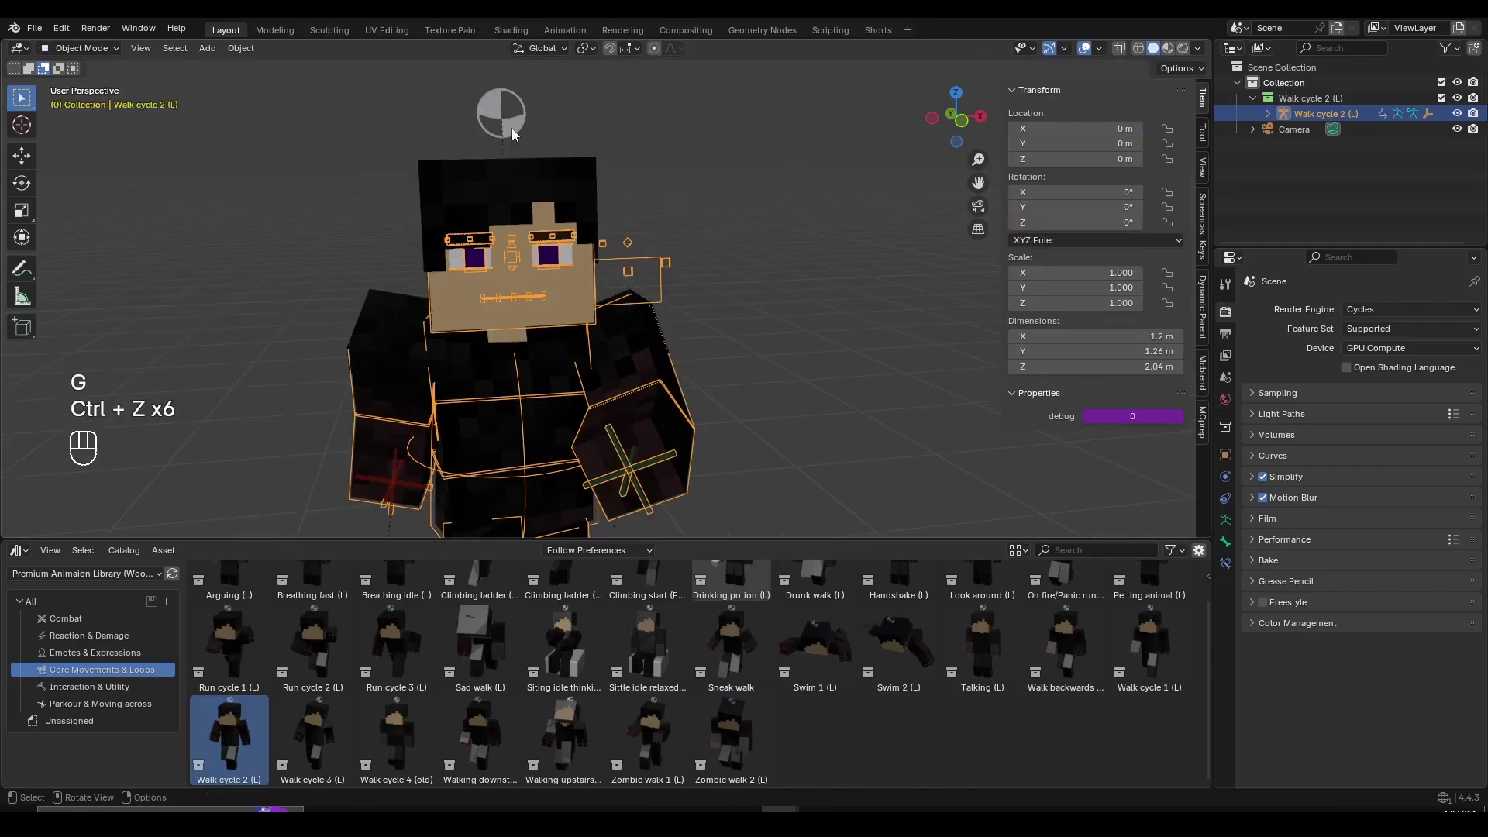
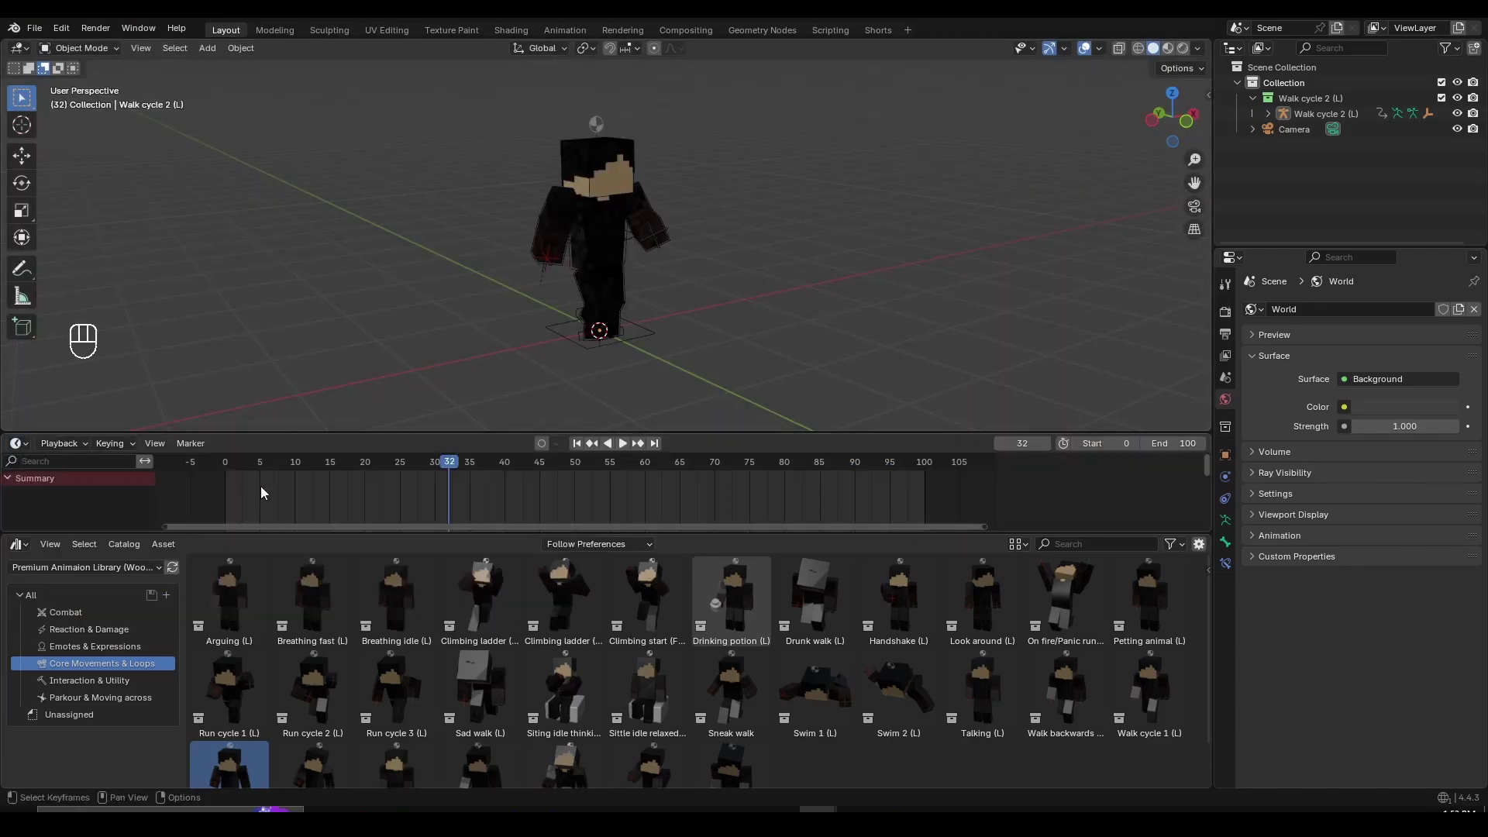
Zoom out to frame the whole character and enter Pose Mode on the rig
click(19, 483)
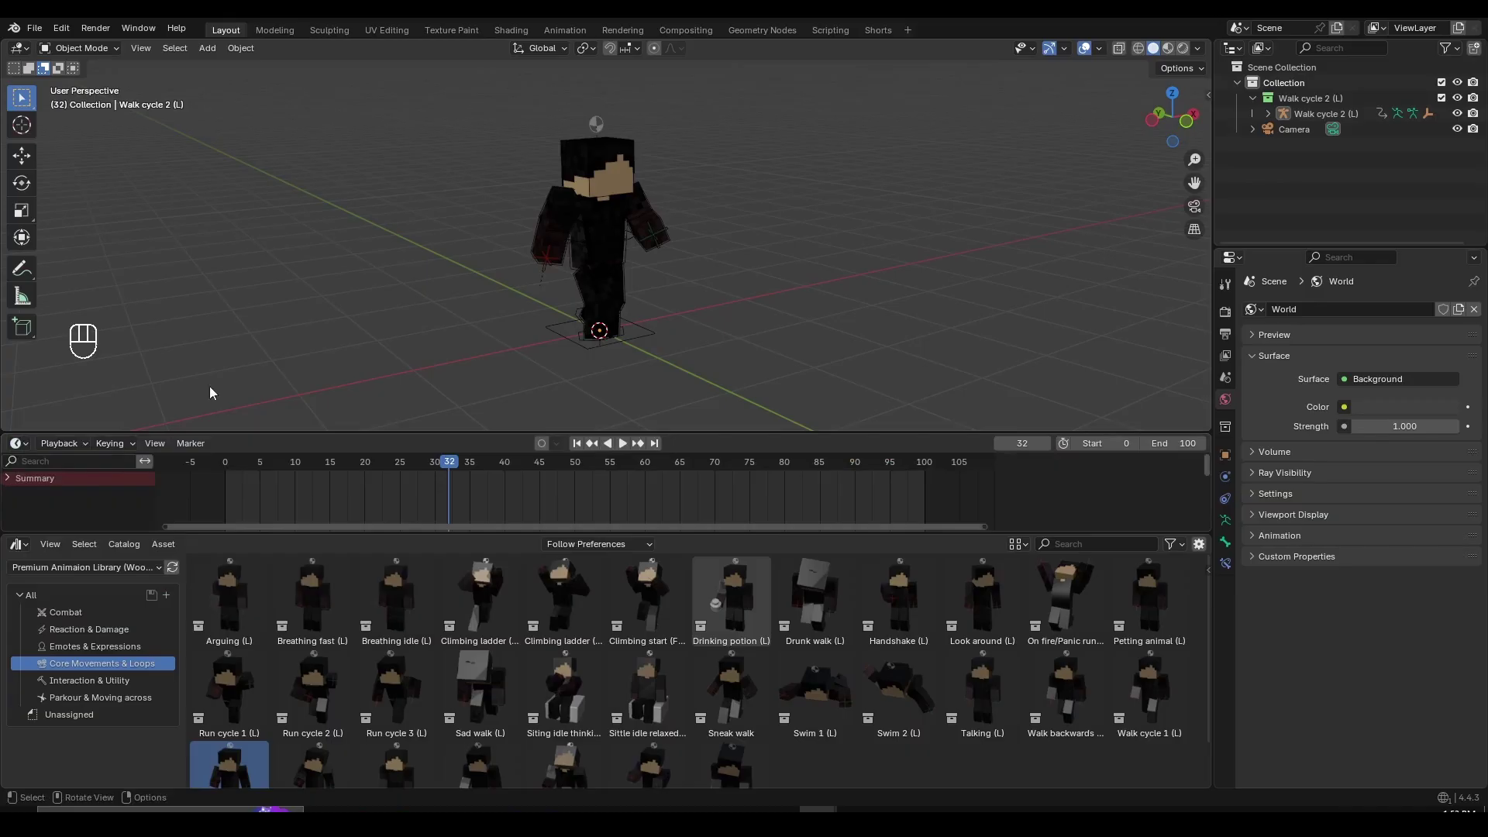
key(ctrl+Tab)
key(a)
key(a)
key(a)
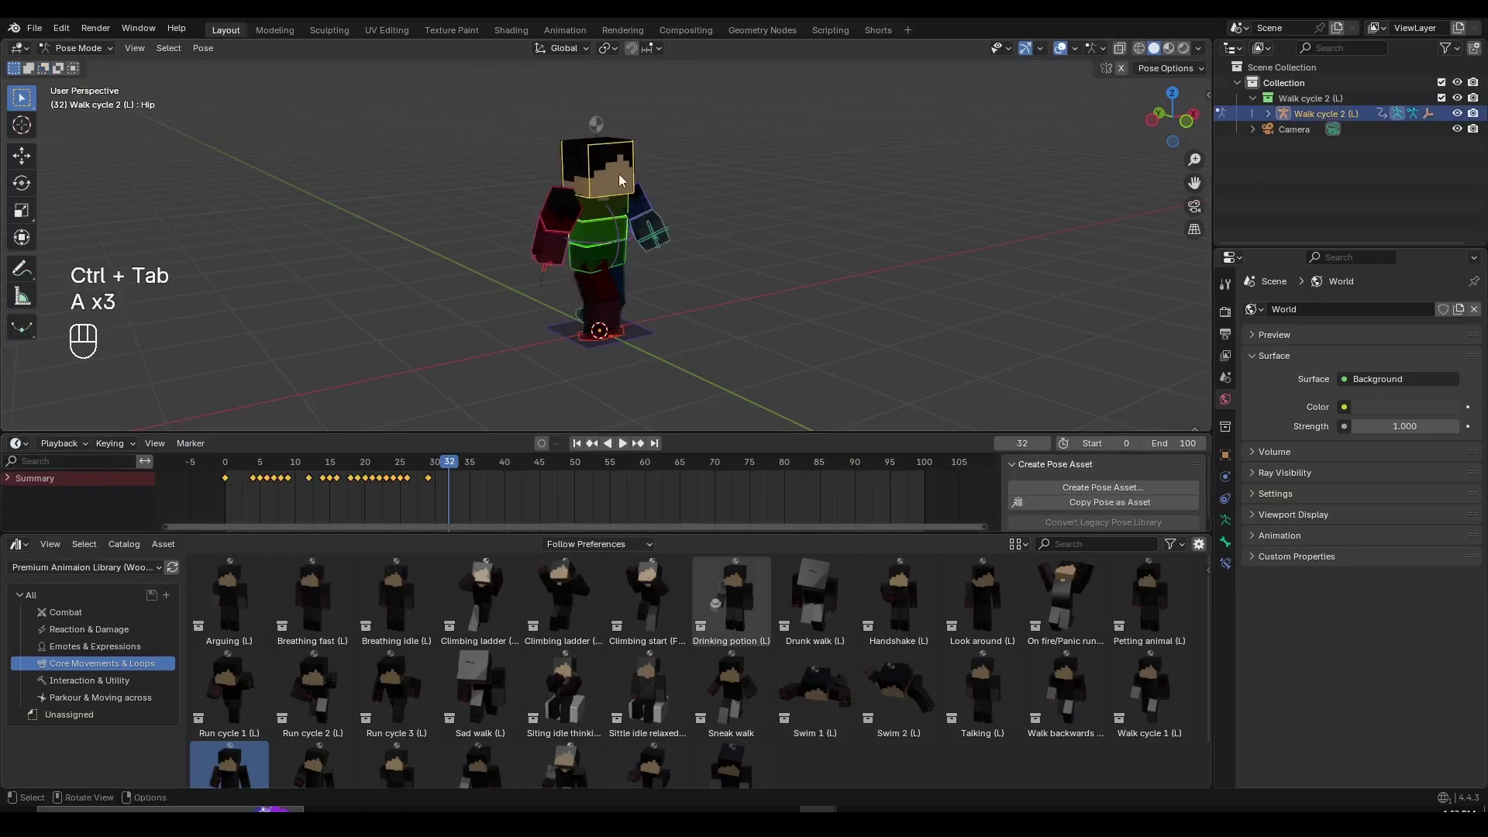
key(a)
key(a)
key(a)
Play the walk cycle while orbiting around the character, then stop back at frame 0
drag(305, 467, 390, 486)
key(shift+e)
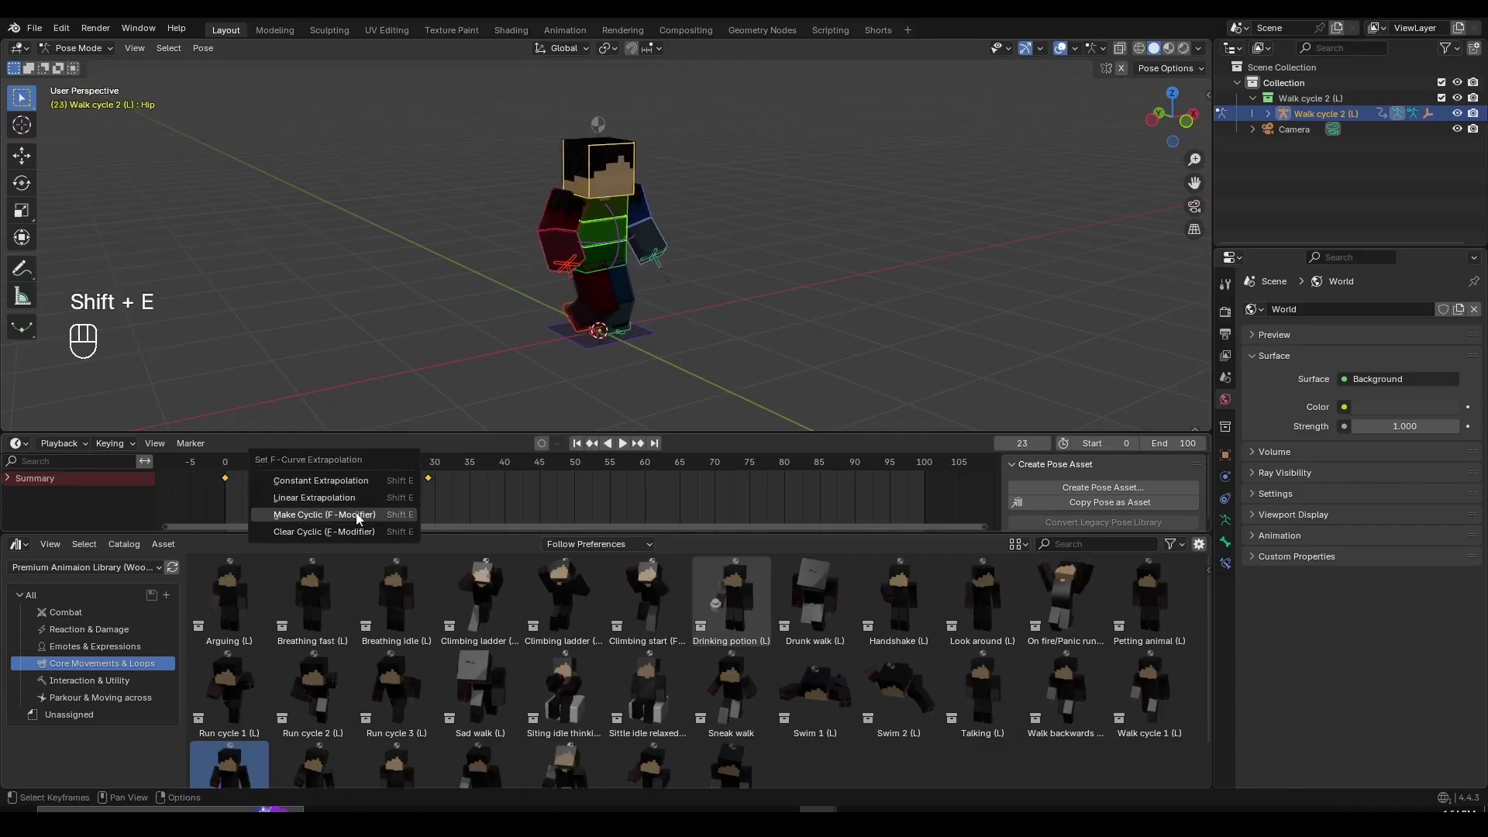
click(702, 208)
key(space)
middle_click(759, 287)
click(703, 292)
middle_click(681, 290)
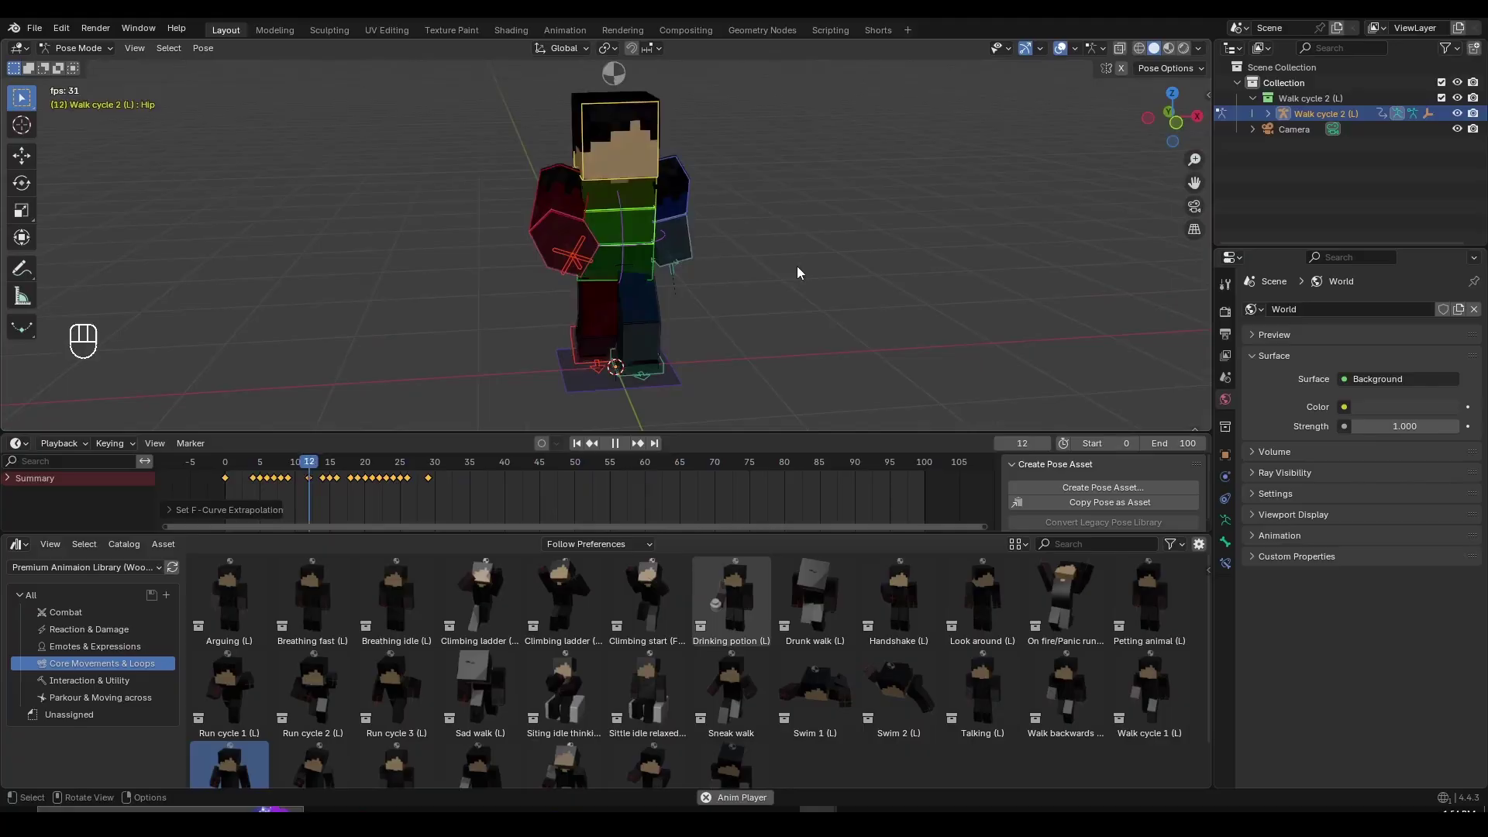
drag(754, 255, 839, 268)
middle_click(630, 650)
key(space)
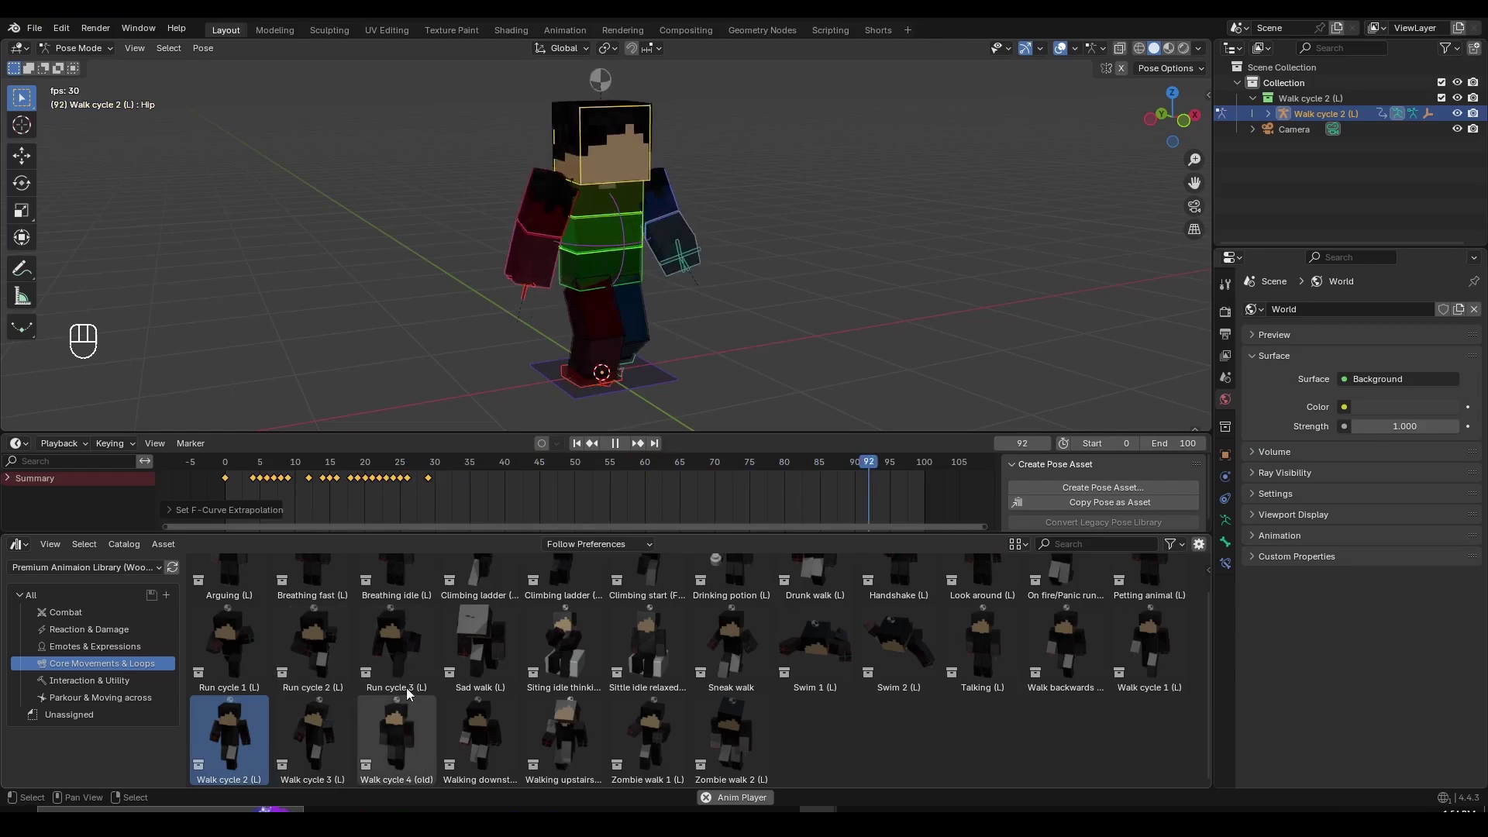
click(686, 322)
Stop playback at frame 0 and key the rig's starting position there
middle_click(687, 321)
right_click(687, 322)
key(space)
drag(321, 469, 206, 464)
drag(645, 350, 681, 365)
click(659, 357)
drag(685, 366, 670, 322)
middle_click(646, 369)
key(k)
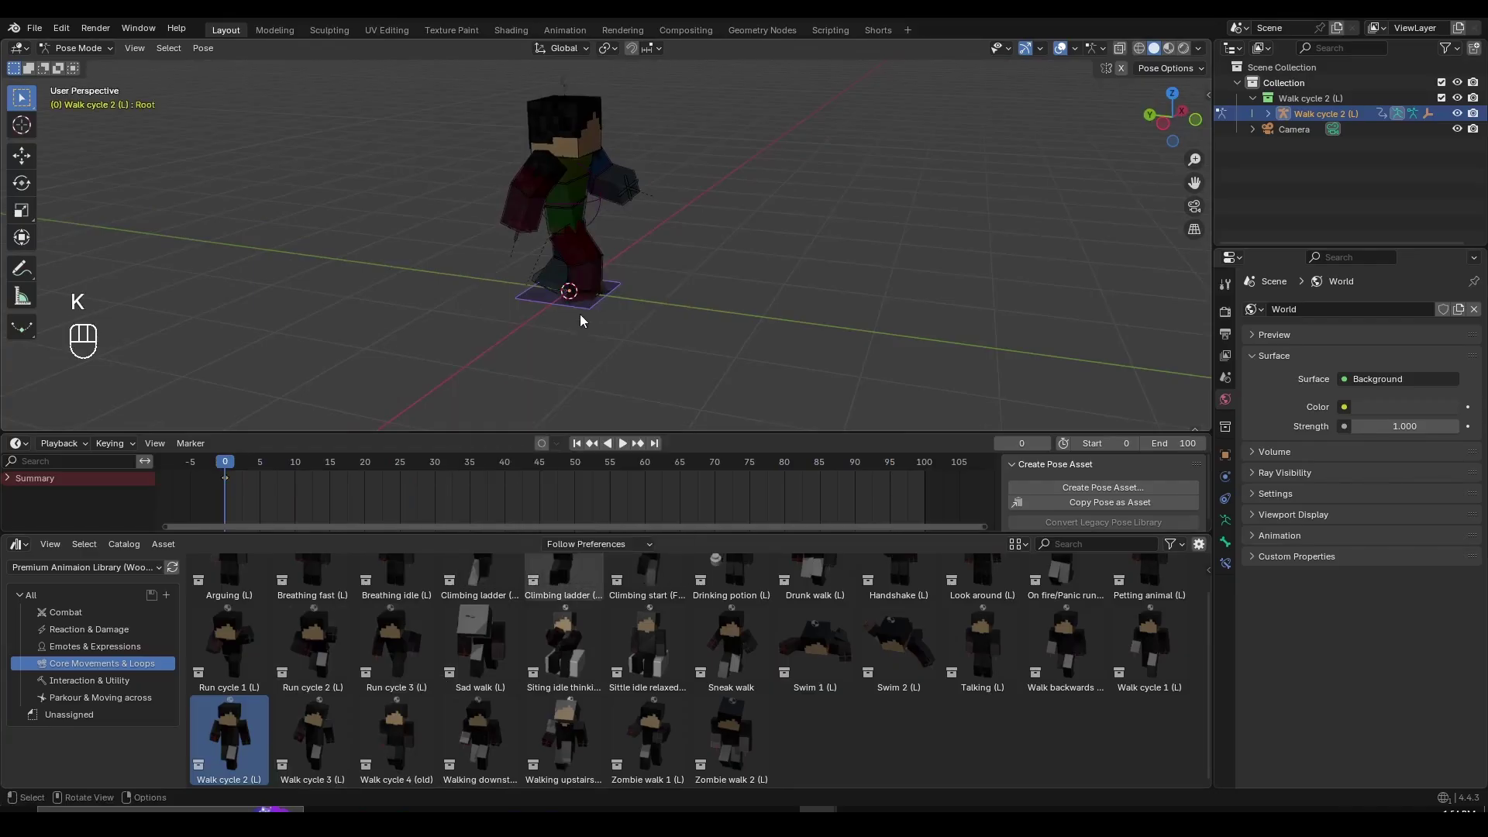
key(i)
Jump to frame 30, key the rig's pose there and play back to check the motion
middle_click(490, 492)
drag(509, 461, 569, 471)
middle_click(685, 315)
click(672, 319)
key(g)
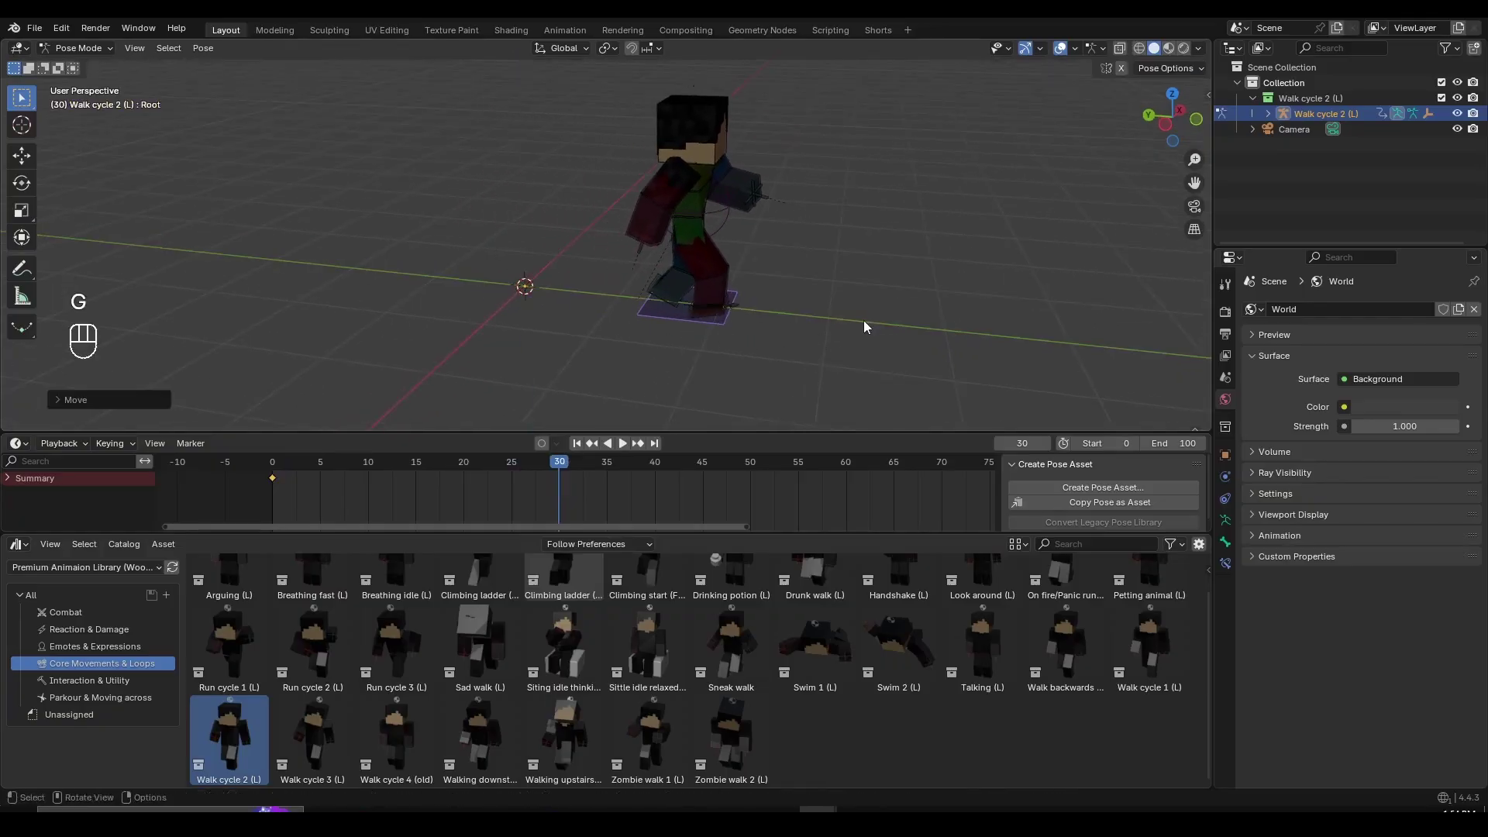
key(k)
drag(529, 470, 298, 441)
key(space)
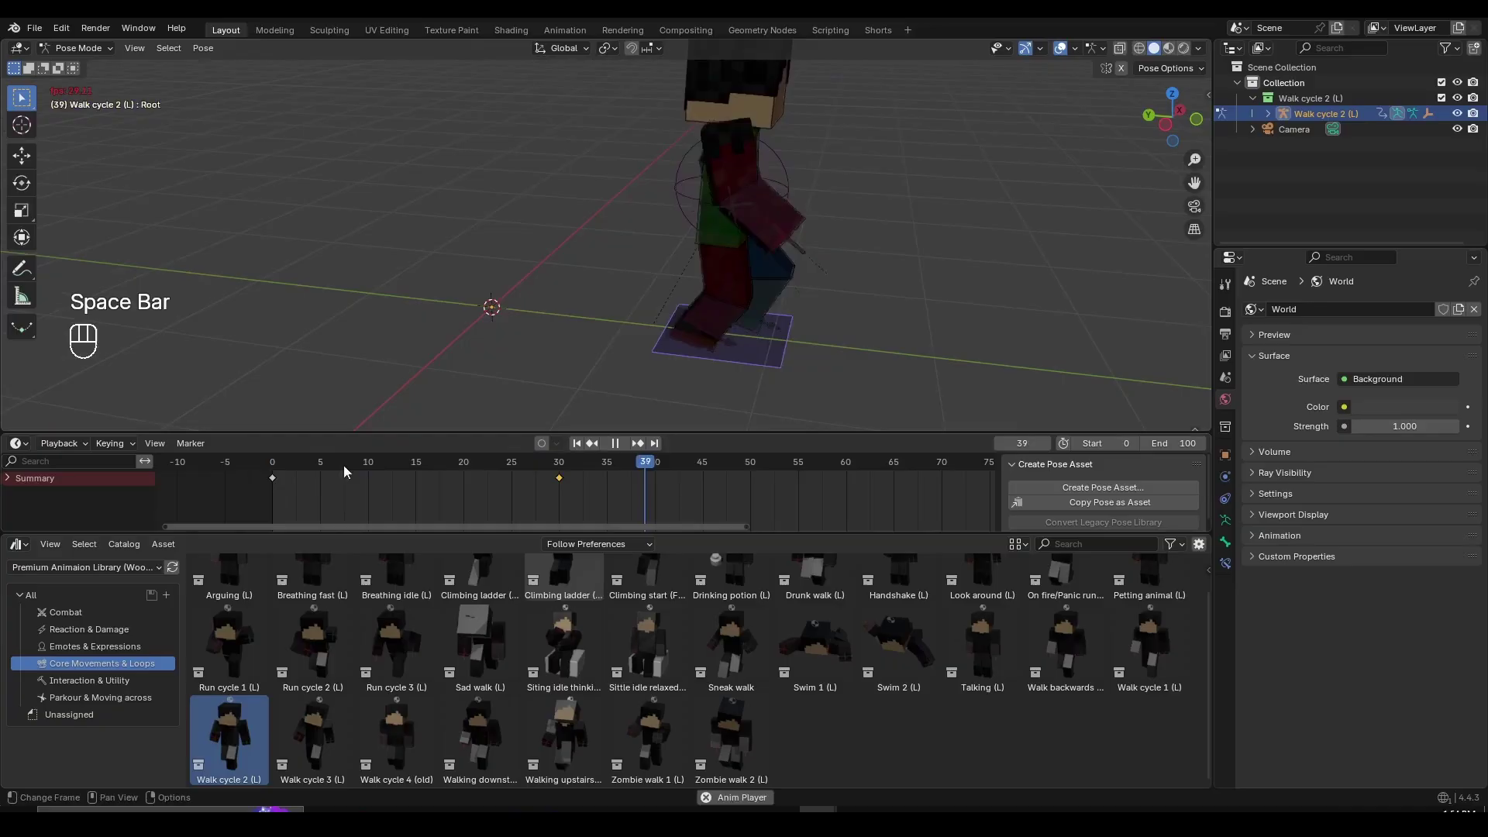
key(space)
Review the keyframe interpolation options and move the rig forward along the Y axis
drag(298, 468, 401, 486)
key(a)
key(t)
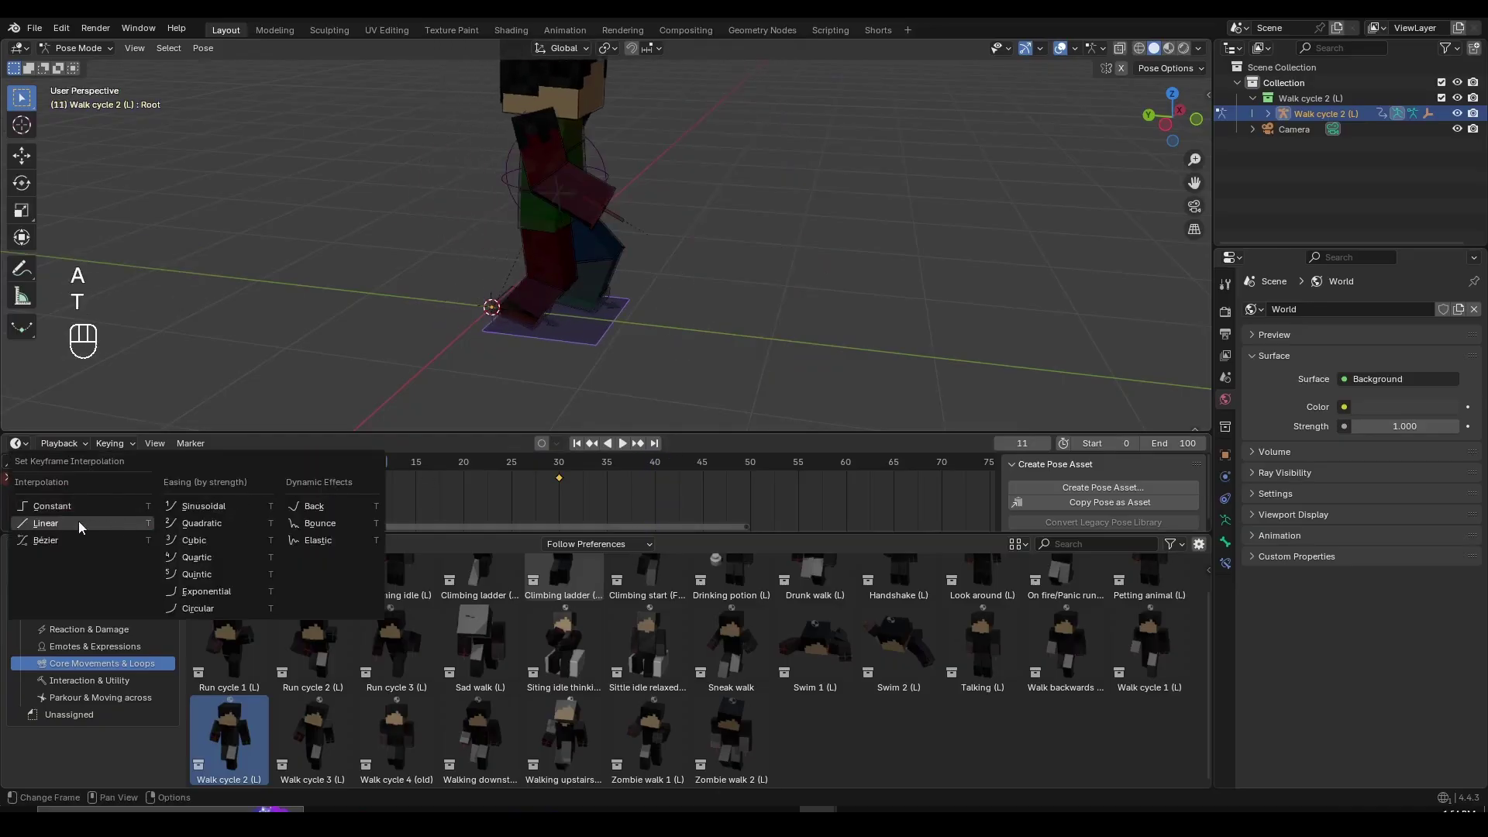
drag(316, 472, 235, 462)
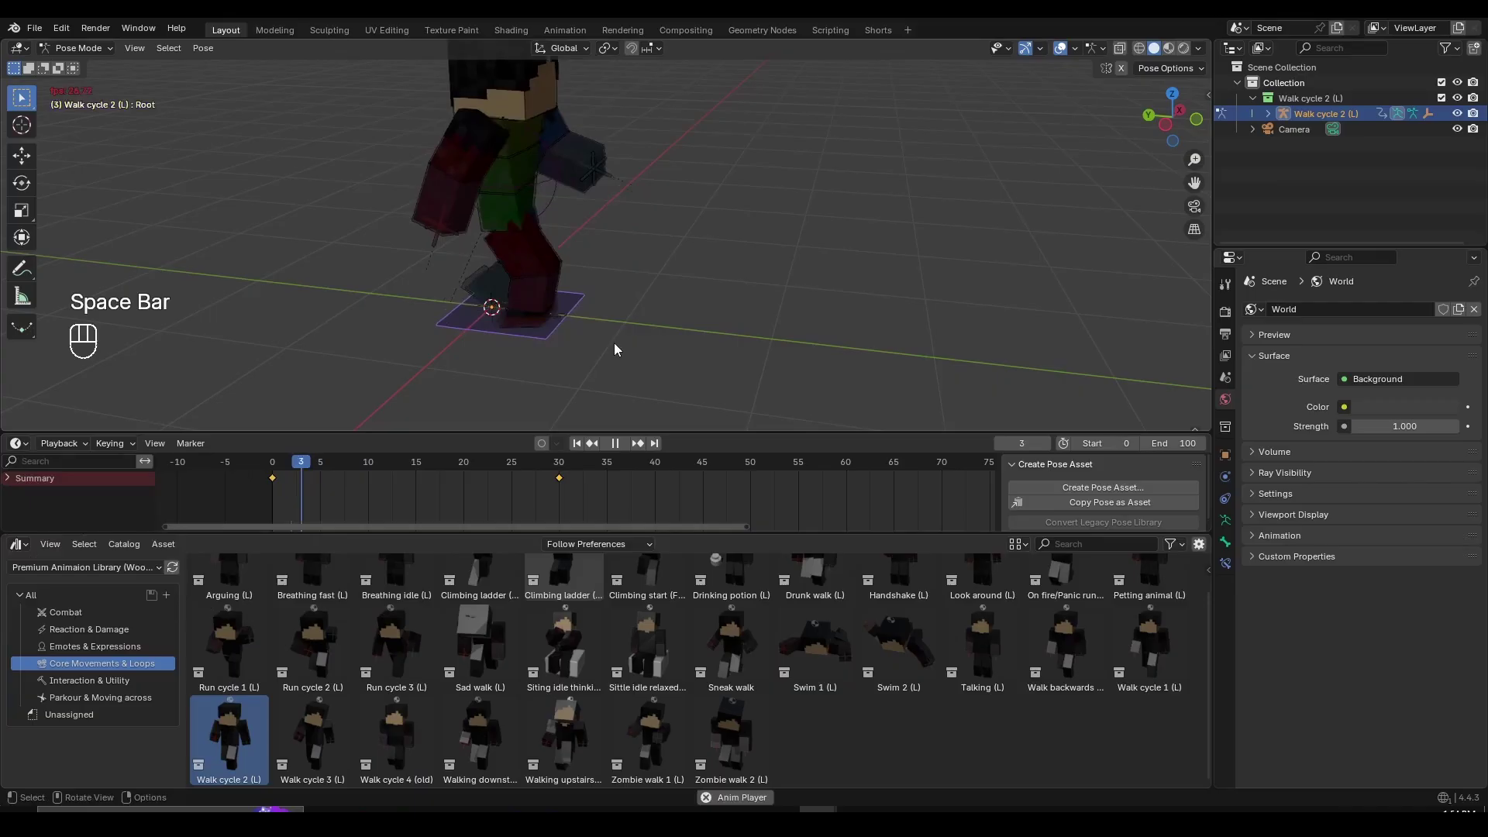
key(space)
click(709, 352)
key(space)
click(702, 341)
drag(301, 467, 571, 478)
key(g)
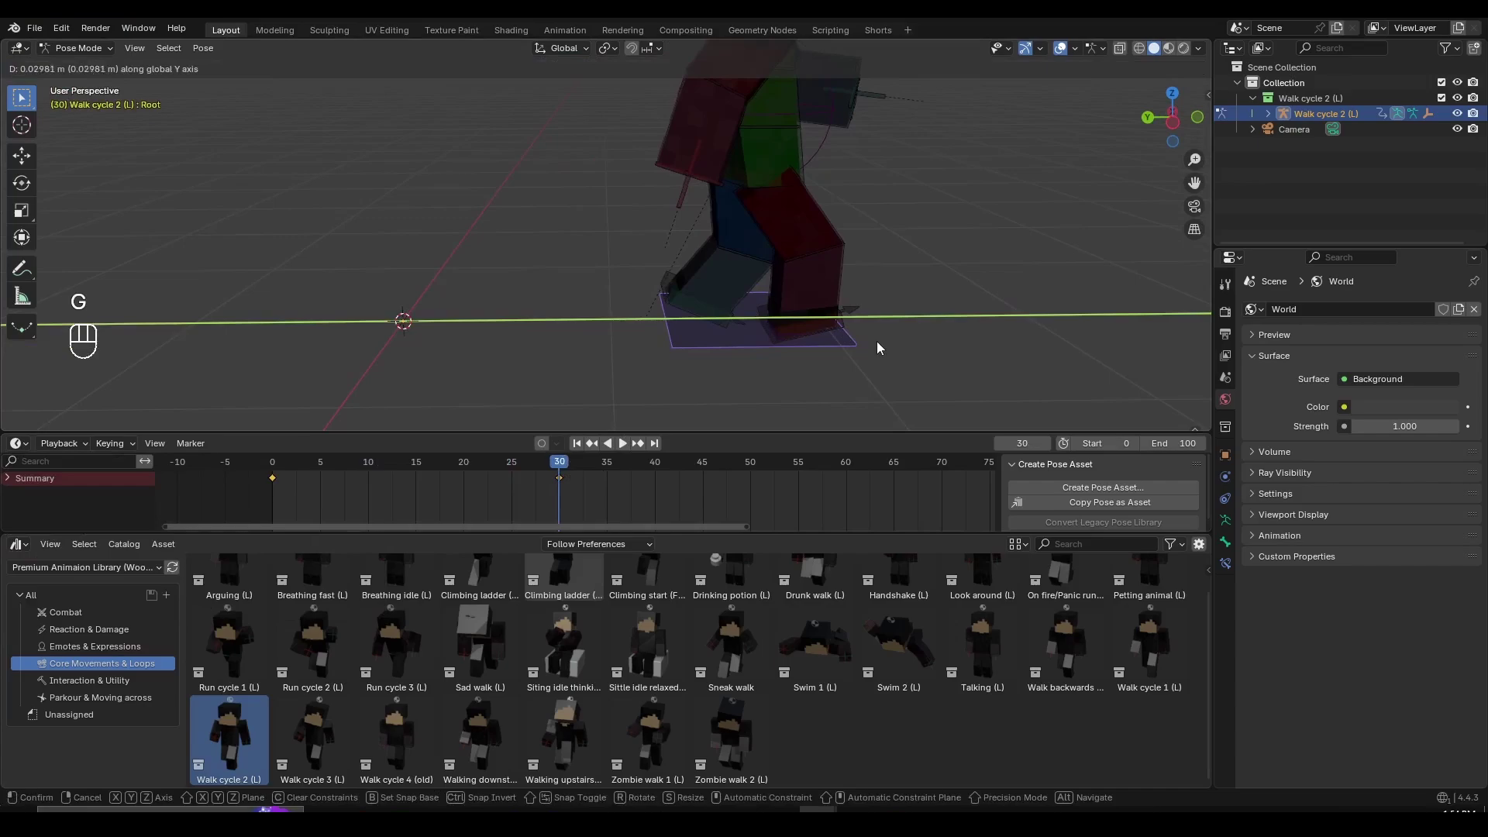
Set the keyed forward motion to Linear Extrapolation via Channel > Extrapolation Mode
key(a)
key(a)
key(a)
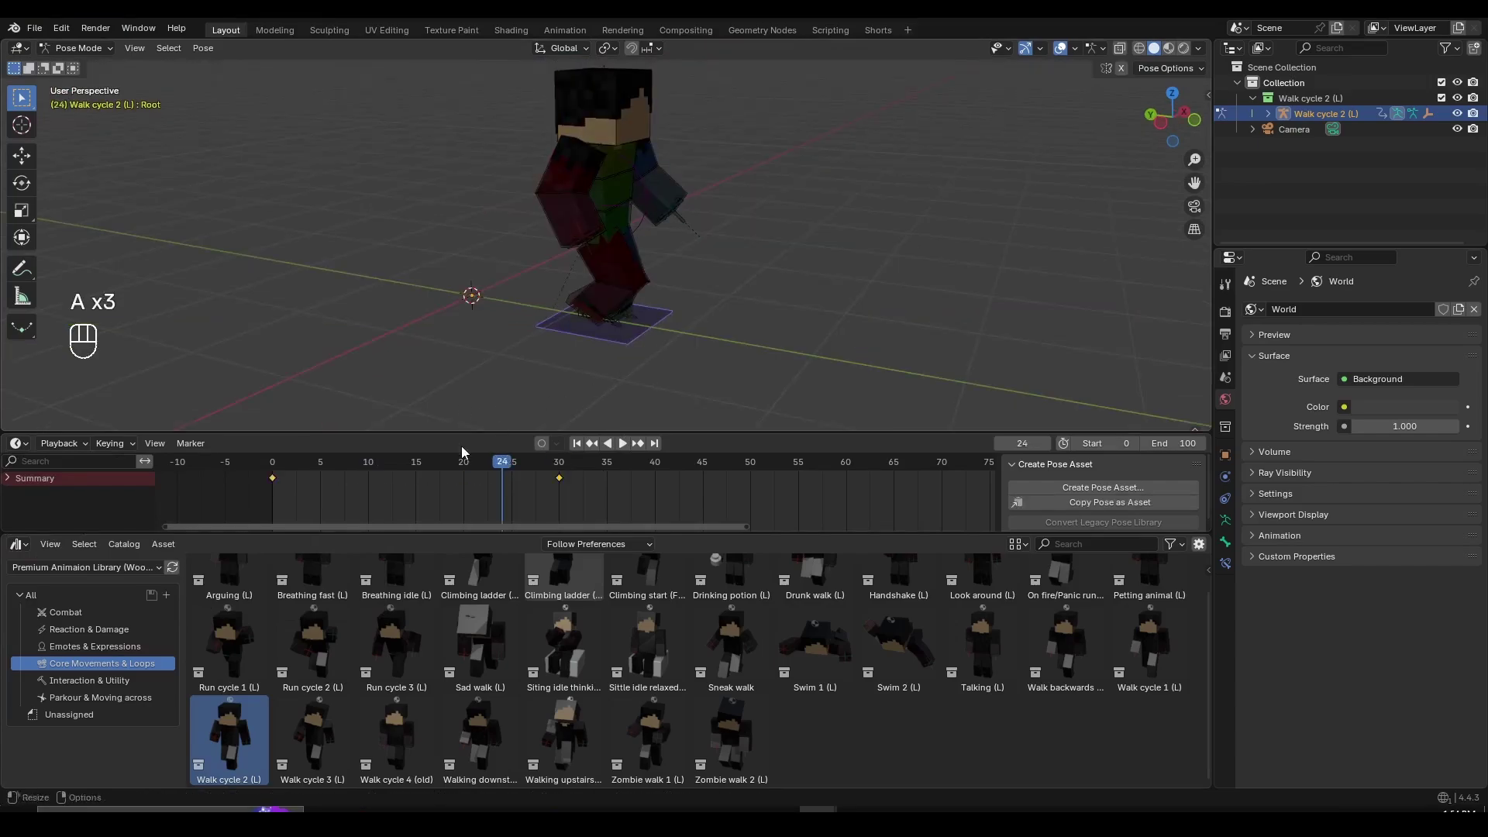
key(a)
key(a)
key(shift+e)
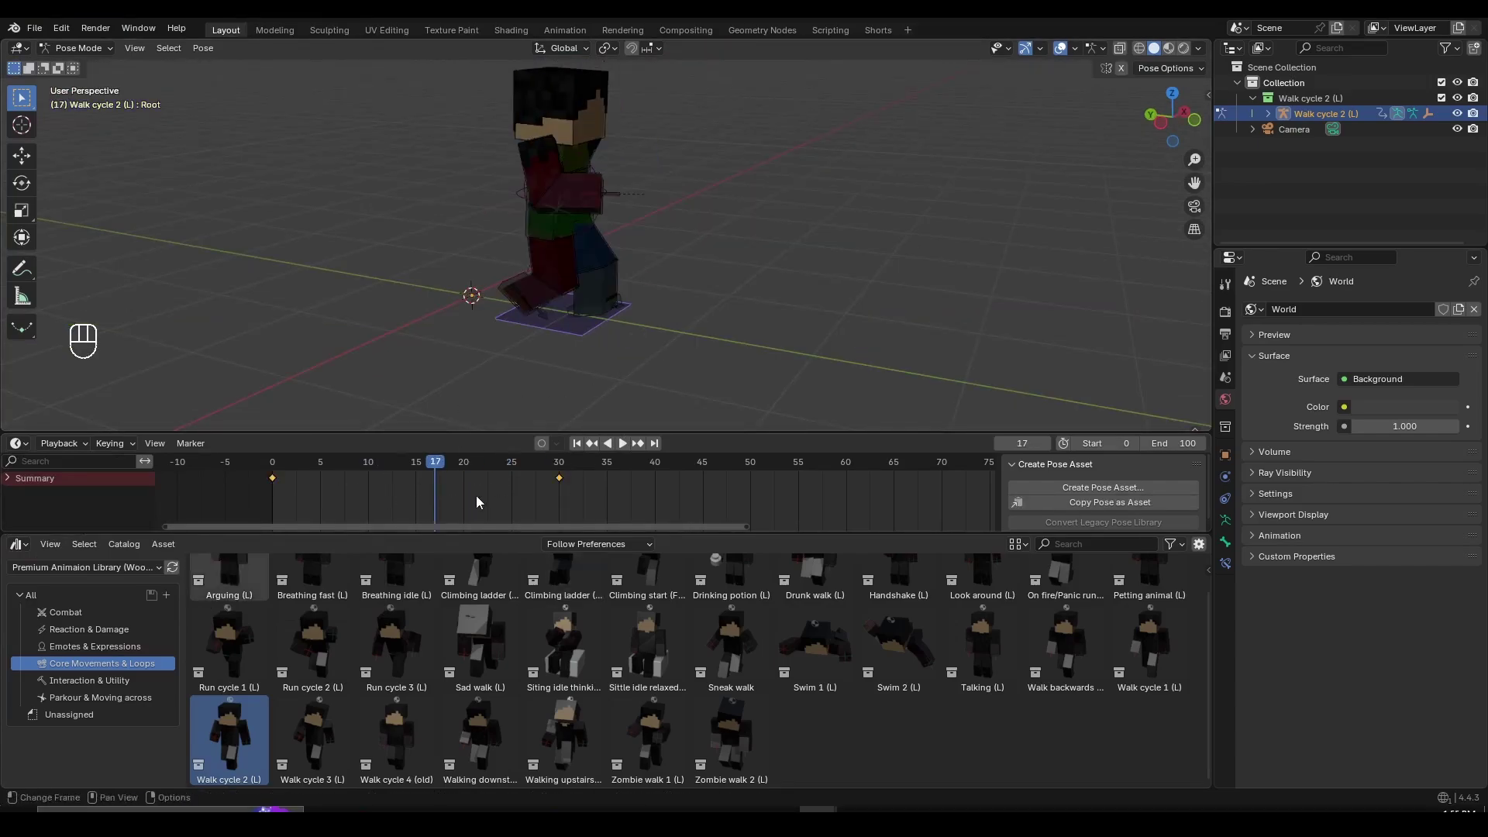
key(shift+e)
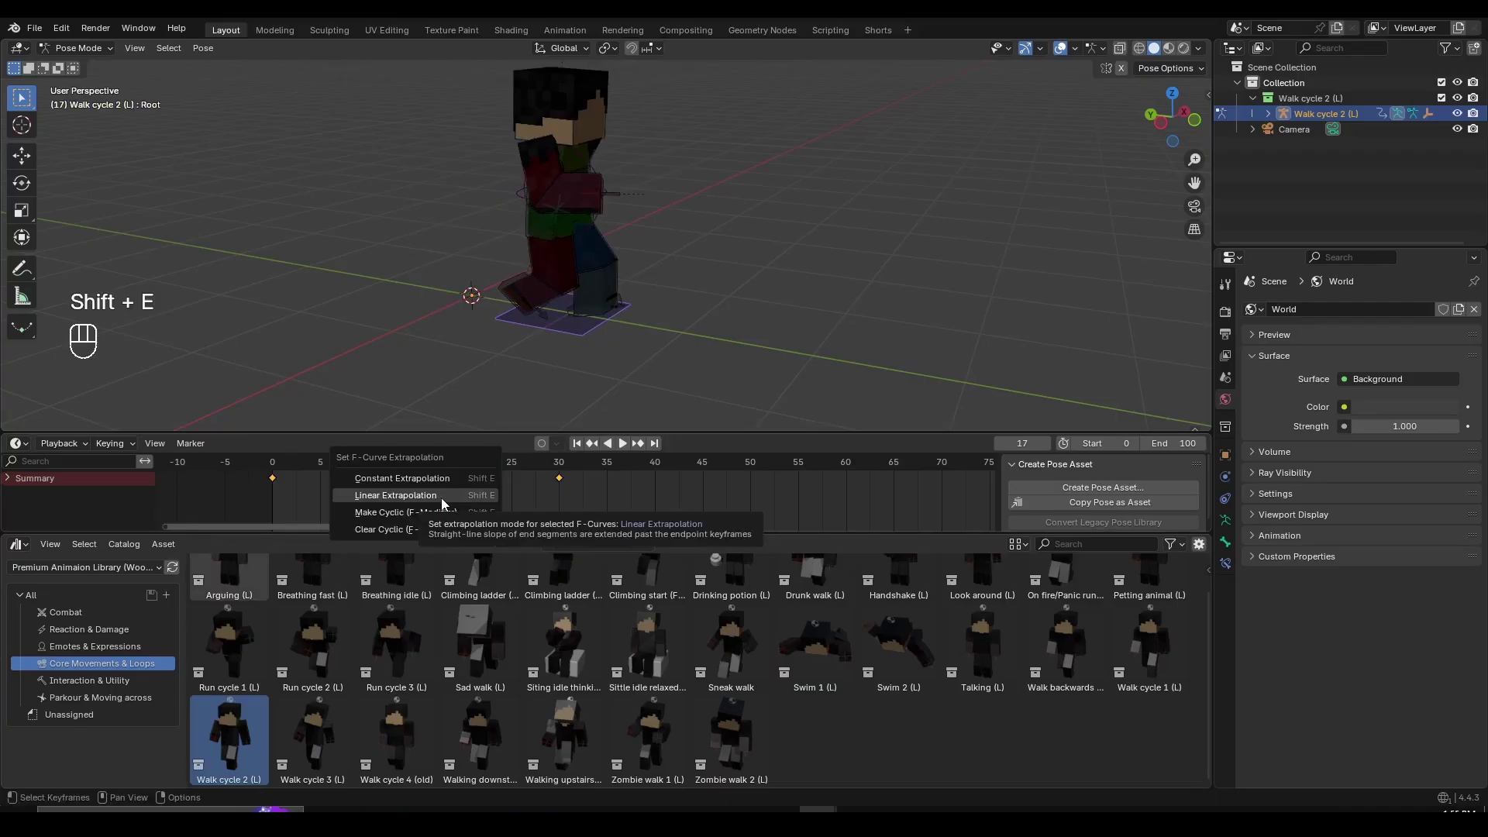
drag(591, 273, 617, 280)
Play the animation to confirm the character now travels across the grid, pausing at frame 30
middle_click(486, 505)
key(space)
drag(869, 369, 740, 373)
drag(727, 362, 794, 341)
key(space)
click(451, 473)
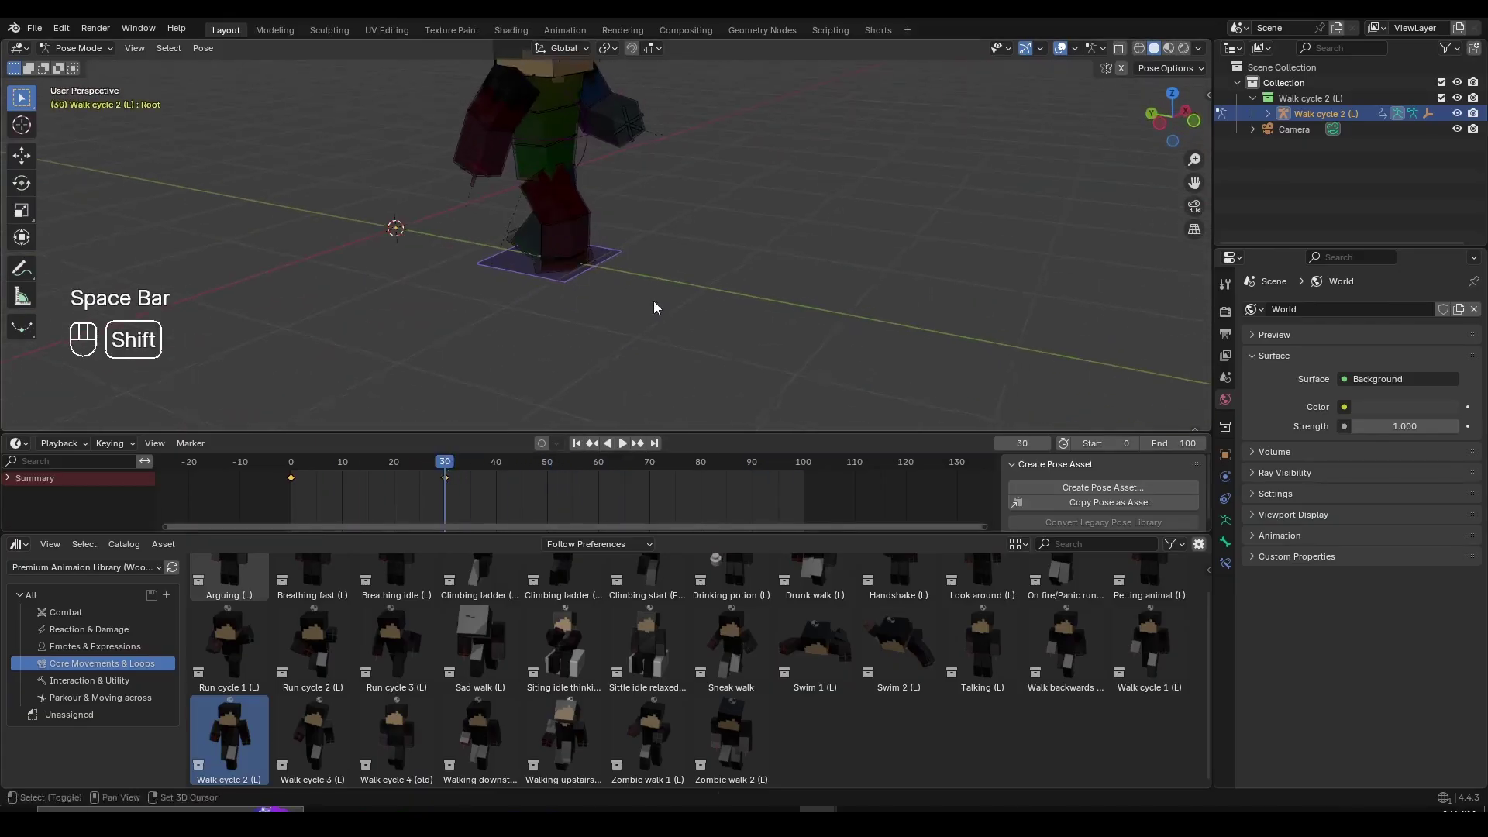
key(g)
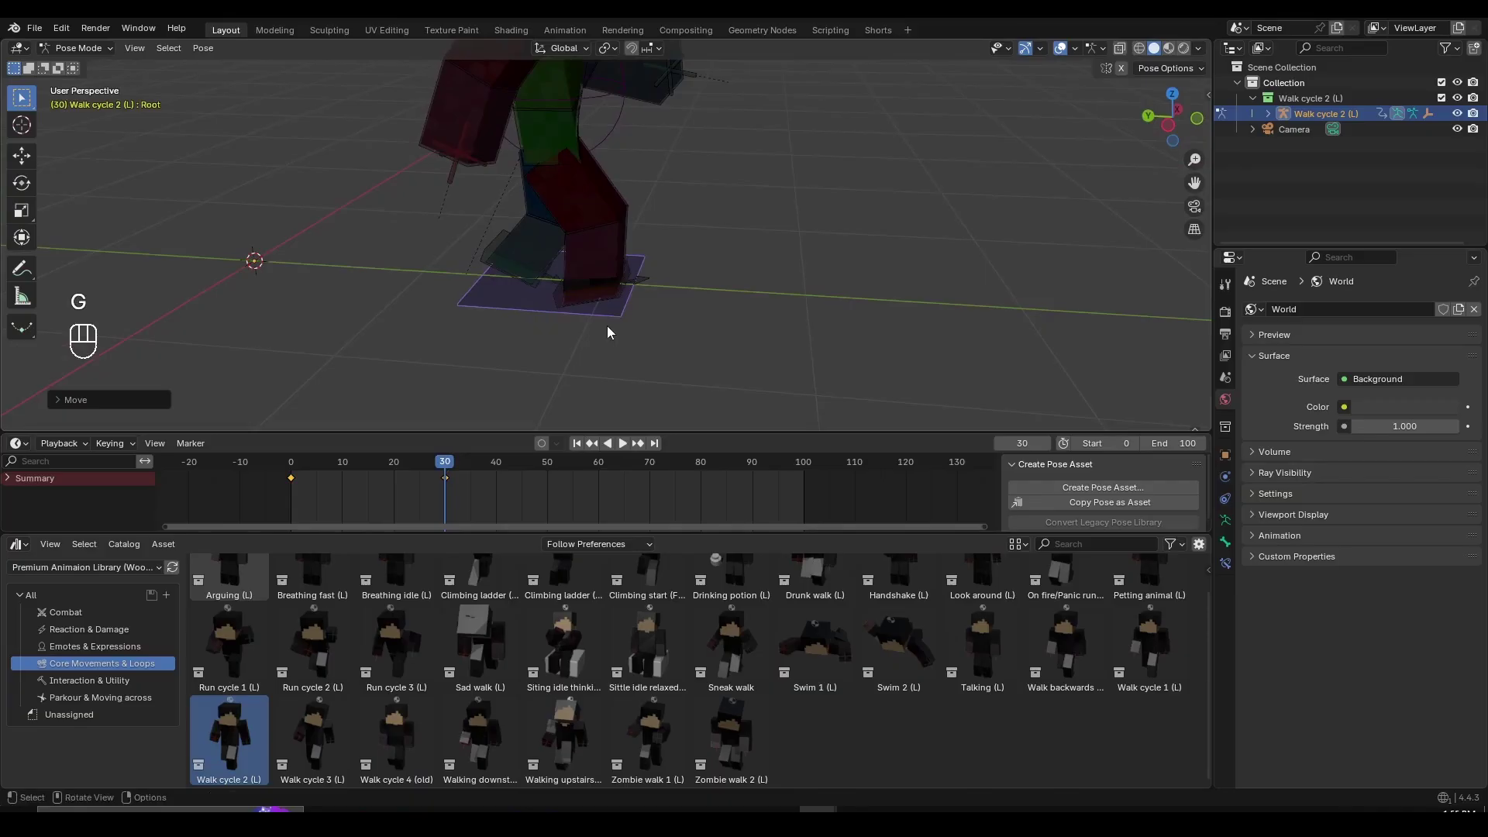
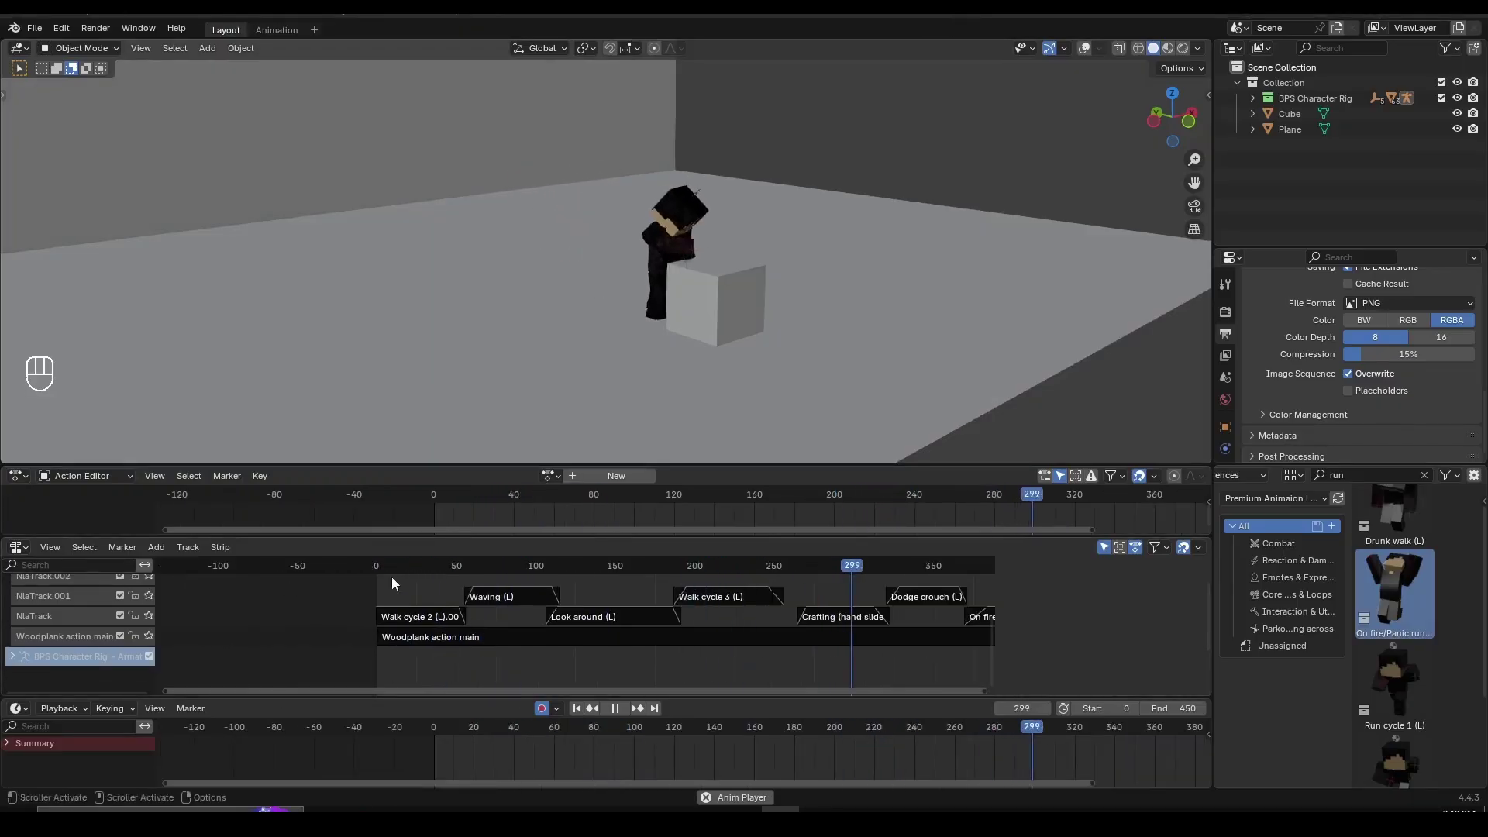
Pan through the woodplank scene's NLA strips and select the Crafting (hand slide) strip to inspect it
click(466, 603)
drag(653, 623, 656, 604)
drag(763, 615, 651, 622)
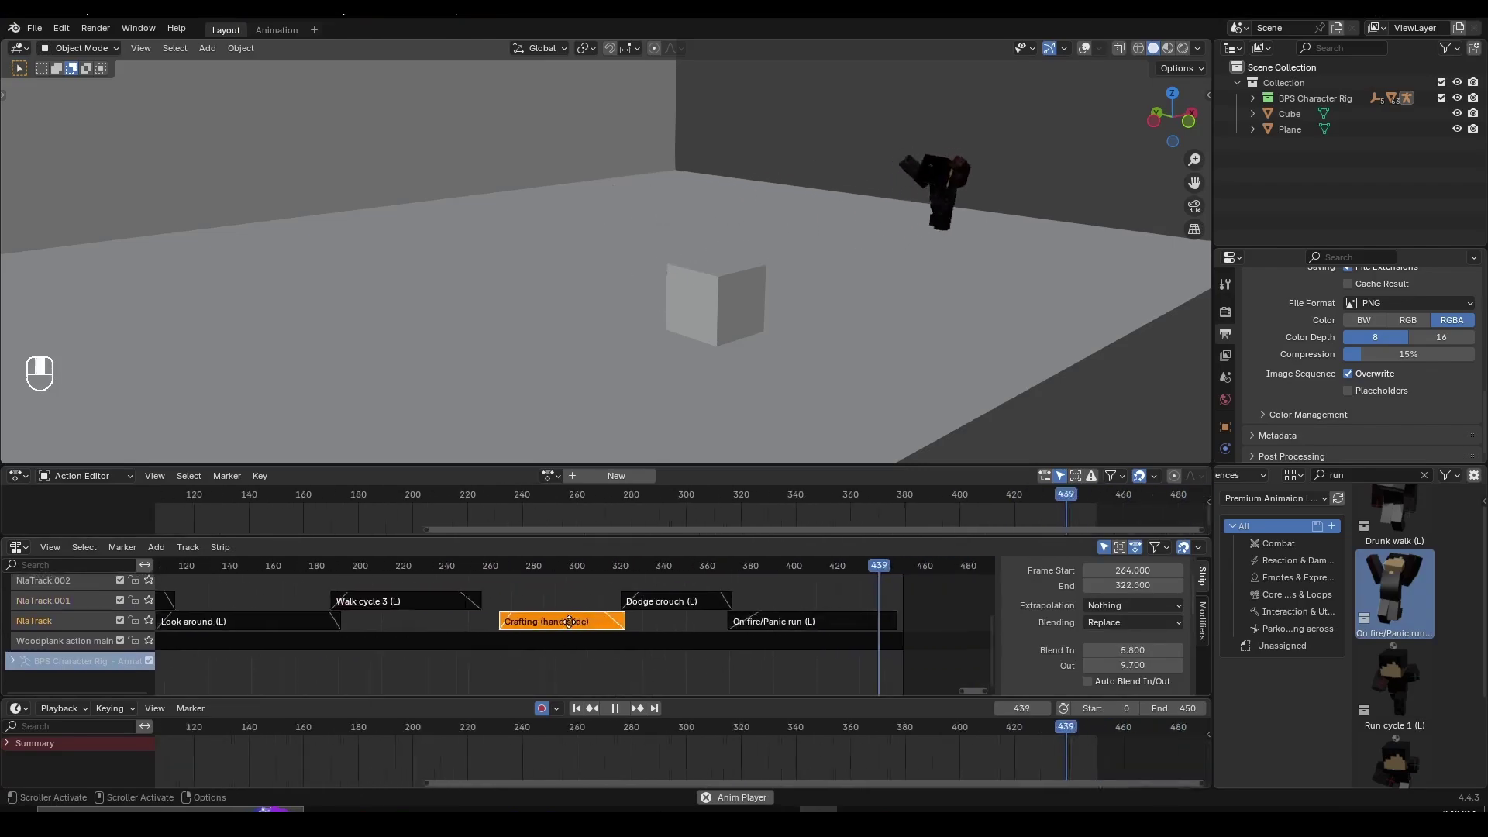
click(642, 604)
click(771, 627)
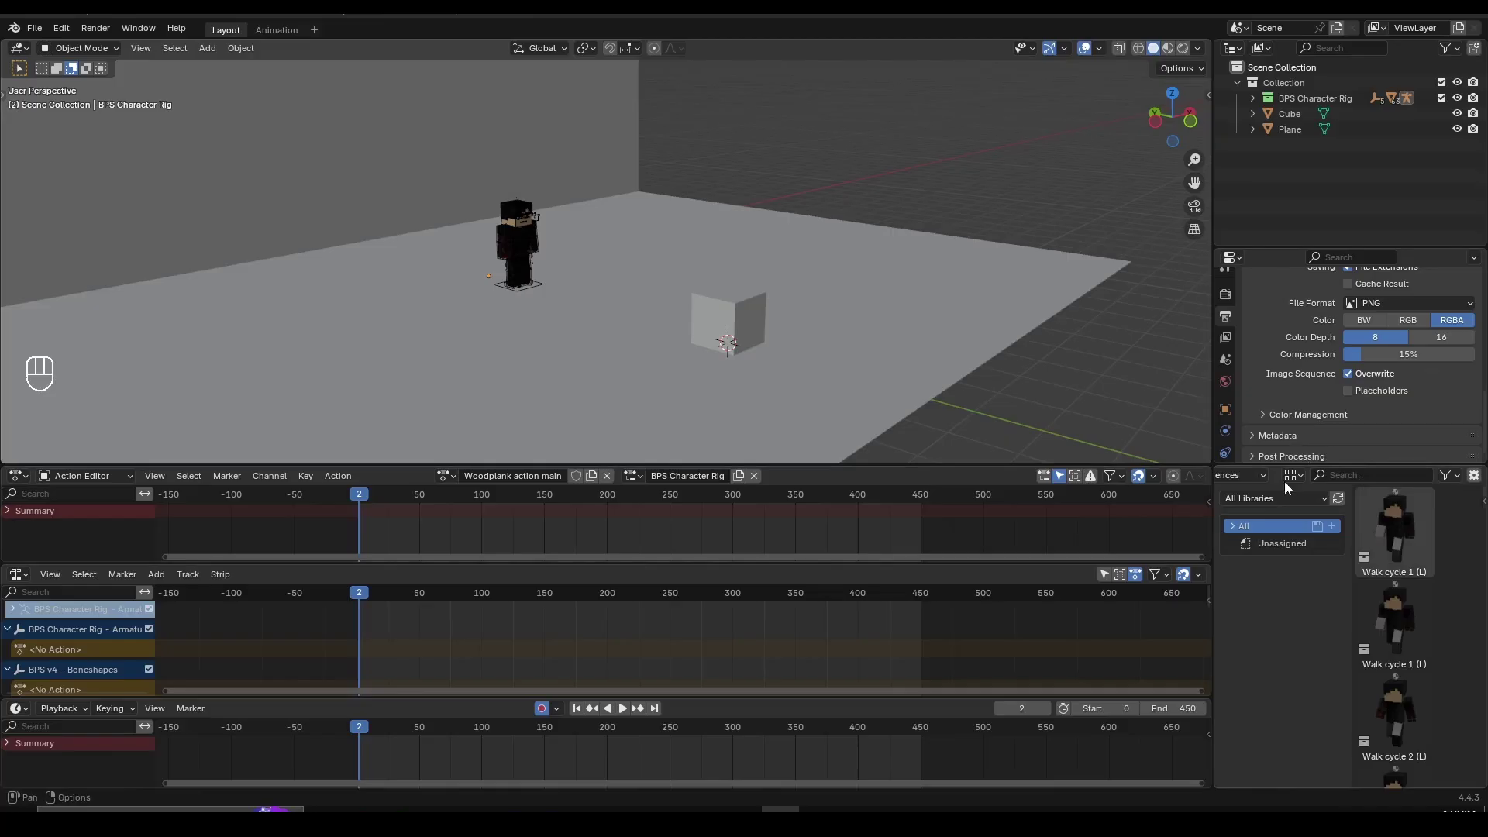
Switch the Asset Browser to another animation library and search for the Walk cycle 2 asset
click(1252, 481)
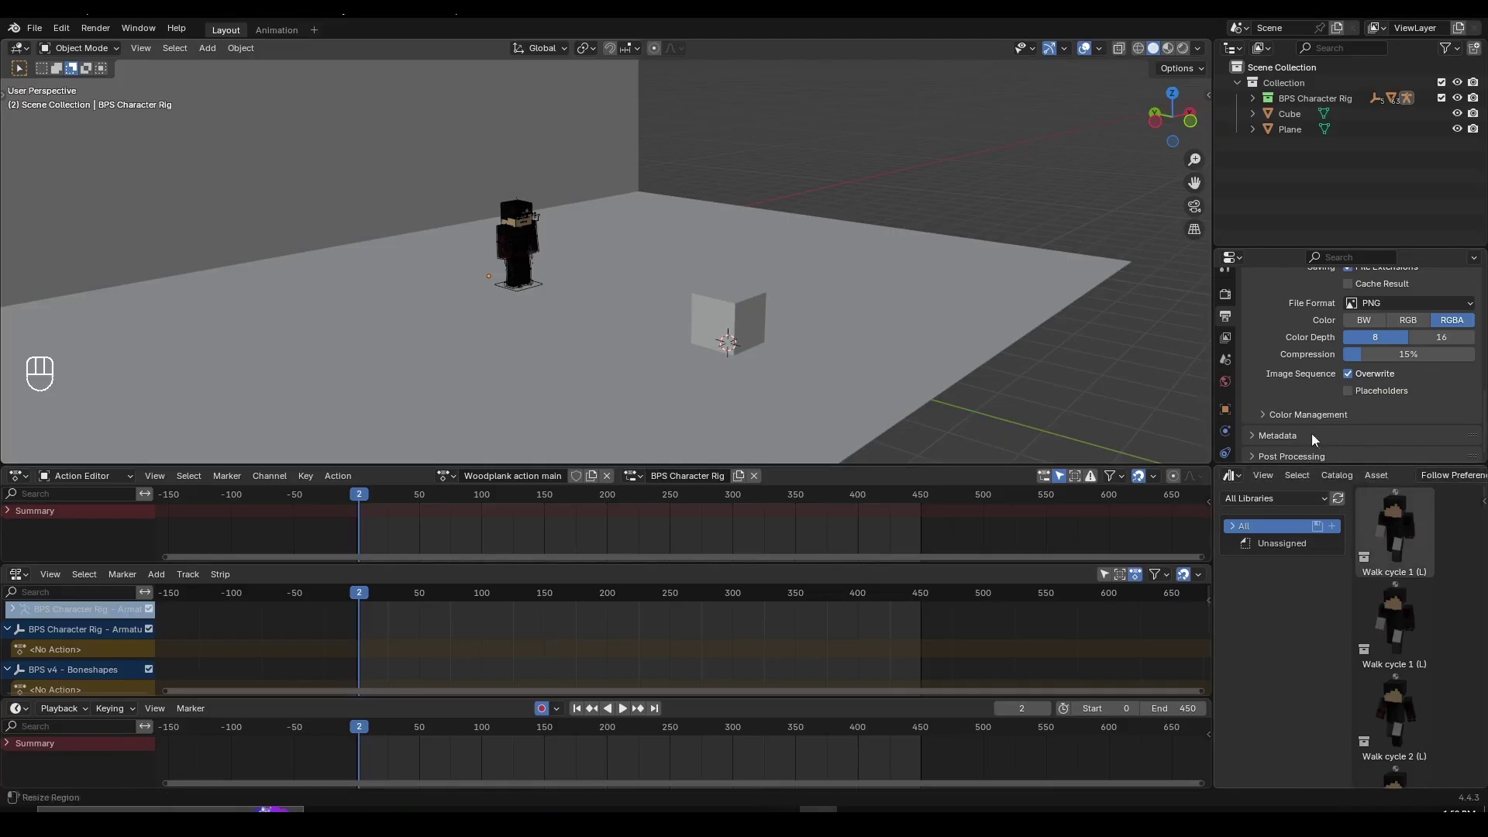
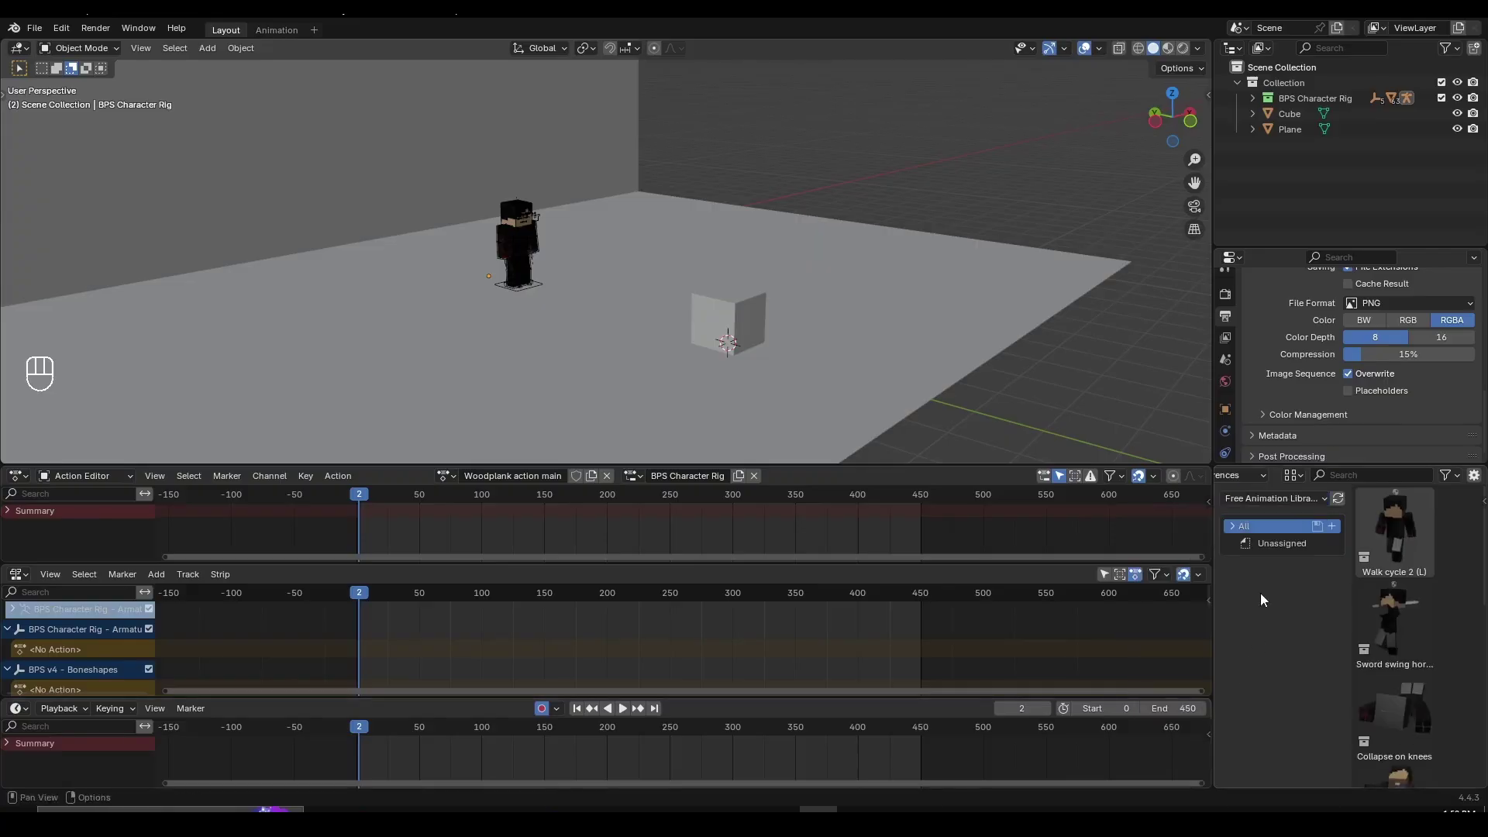
click(1235, 531)
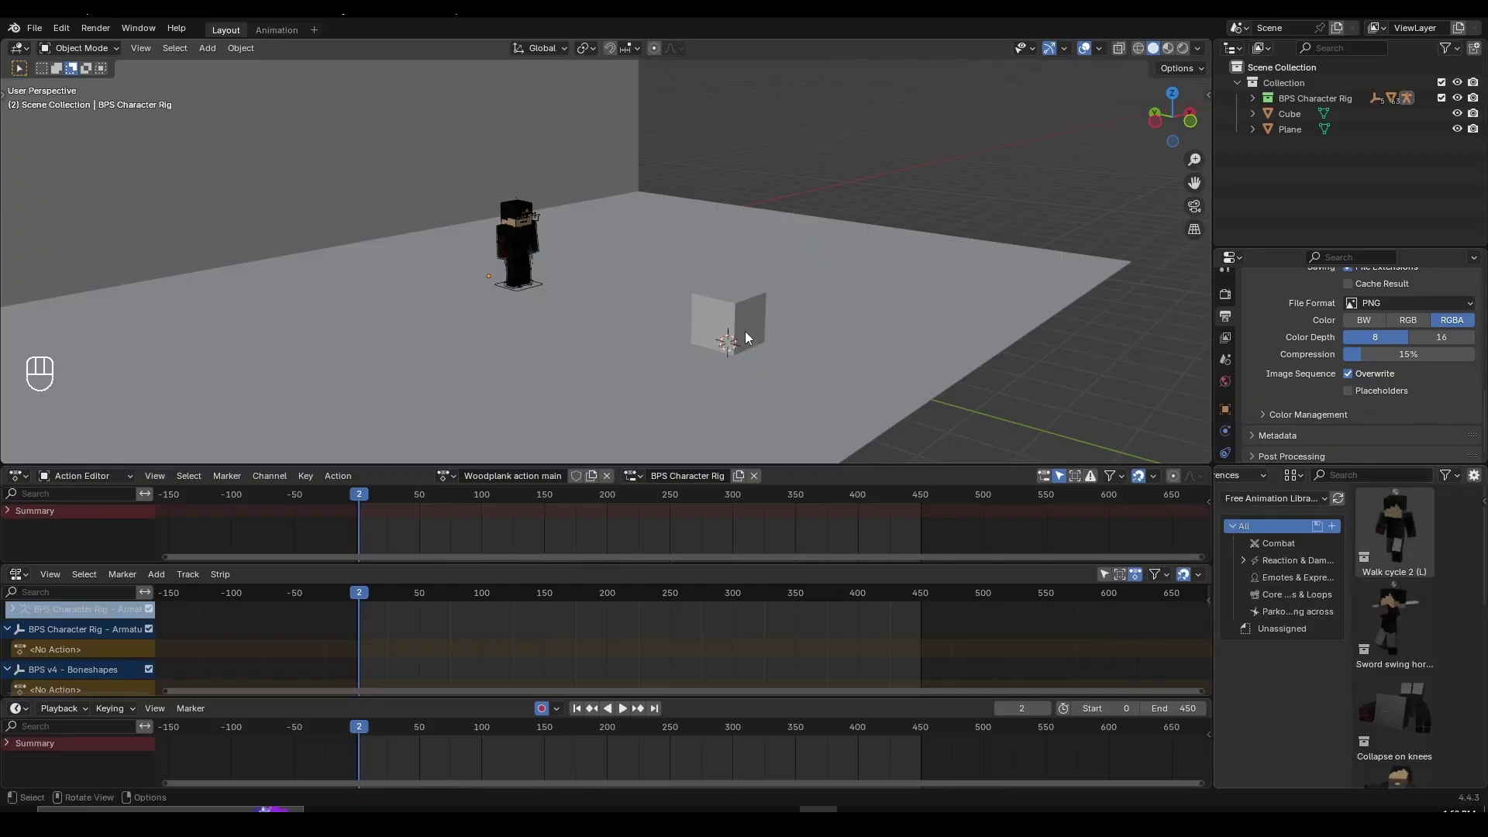
drag(779, 342, 1272, 530)
click(1272, 530)
drag(1395, 477, 1431, 629)
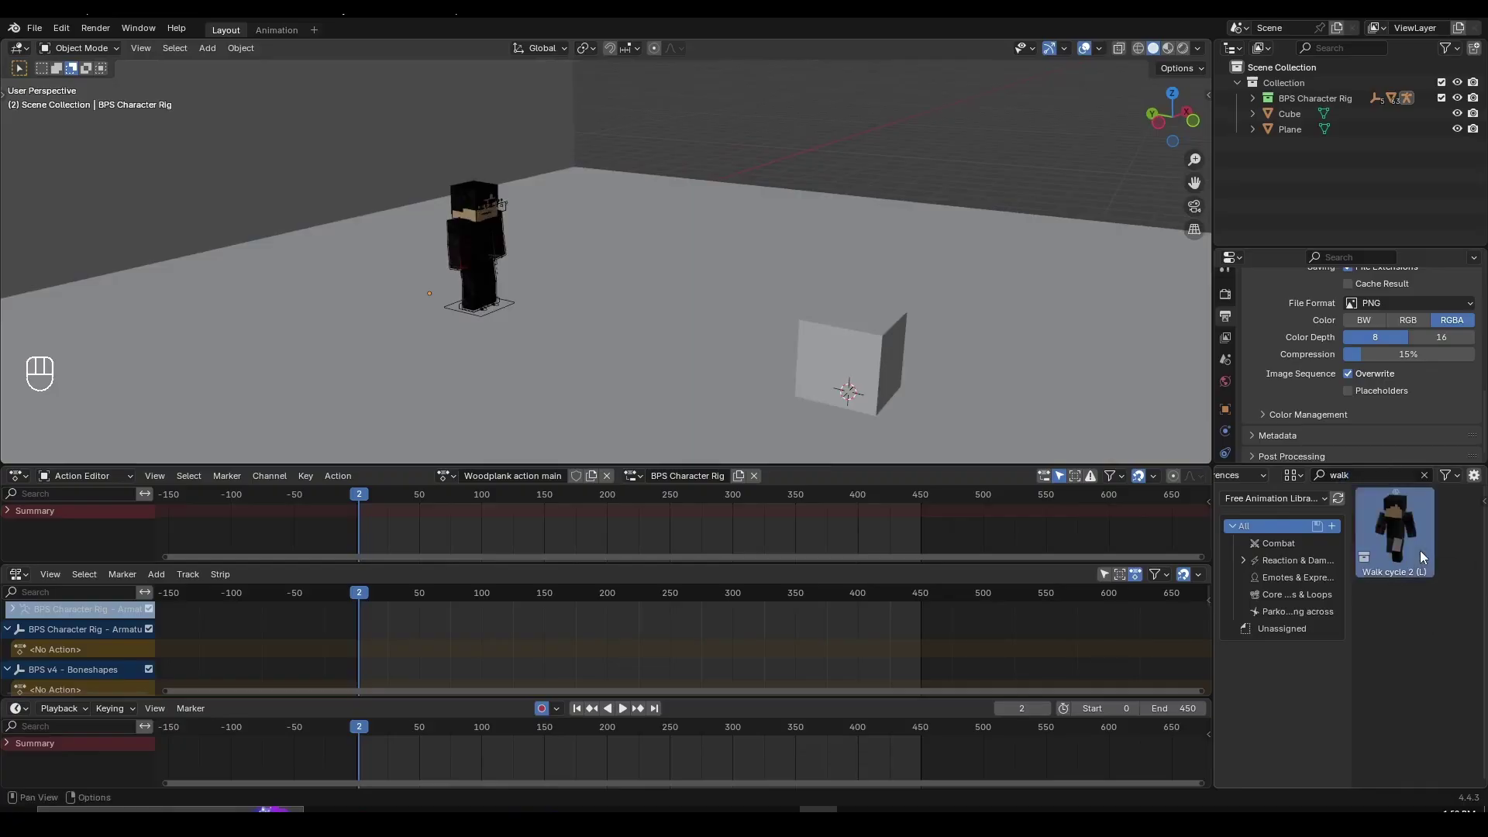
Drop Walk cycle 2 (L) into the scene to import its action, then delete the extra character
click(1383, 534)
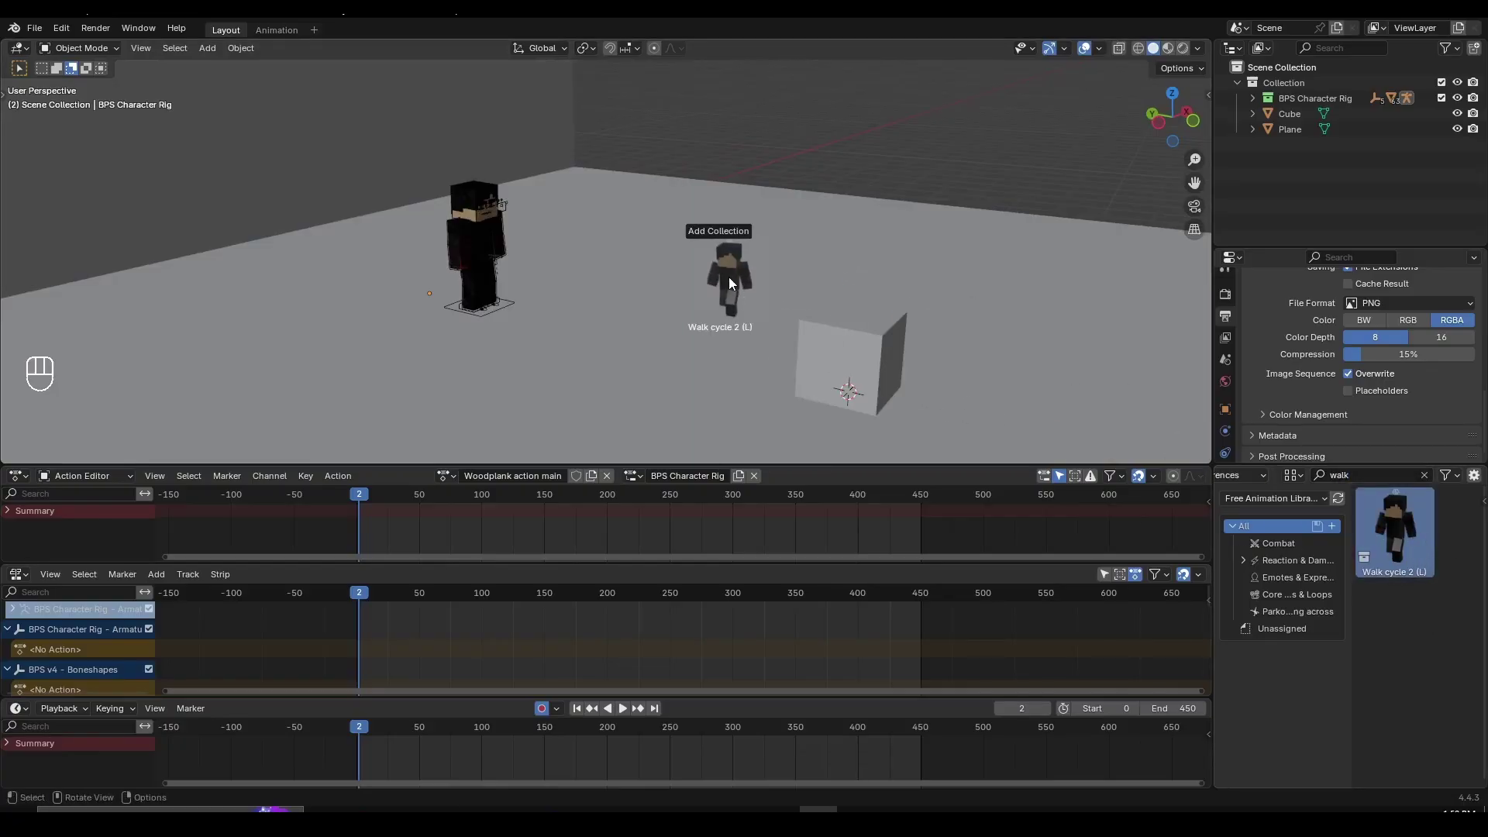
click(794, 323)
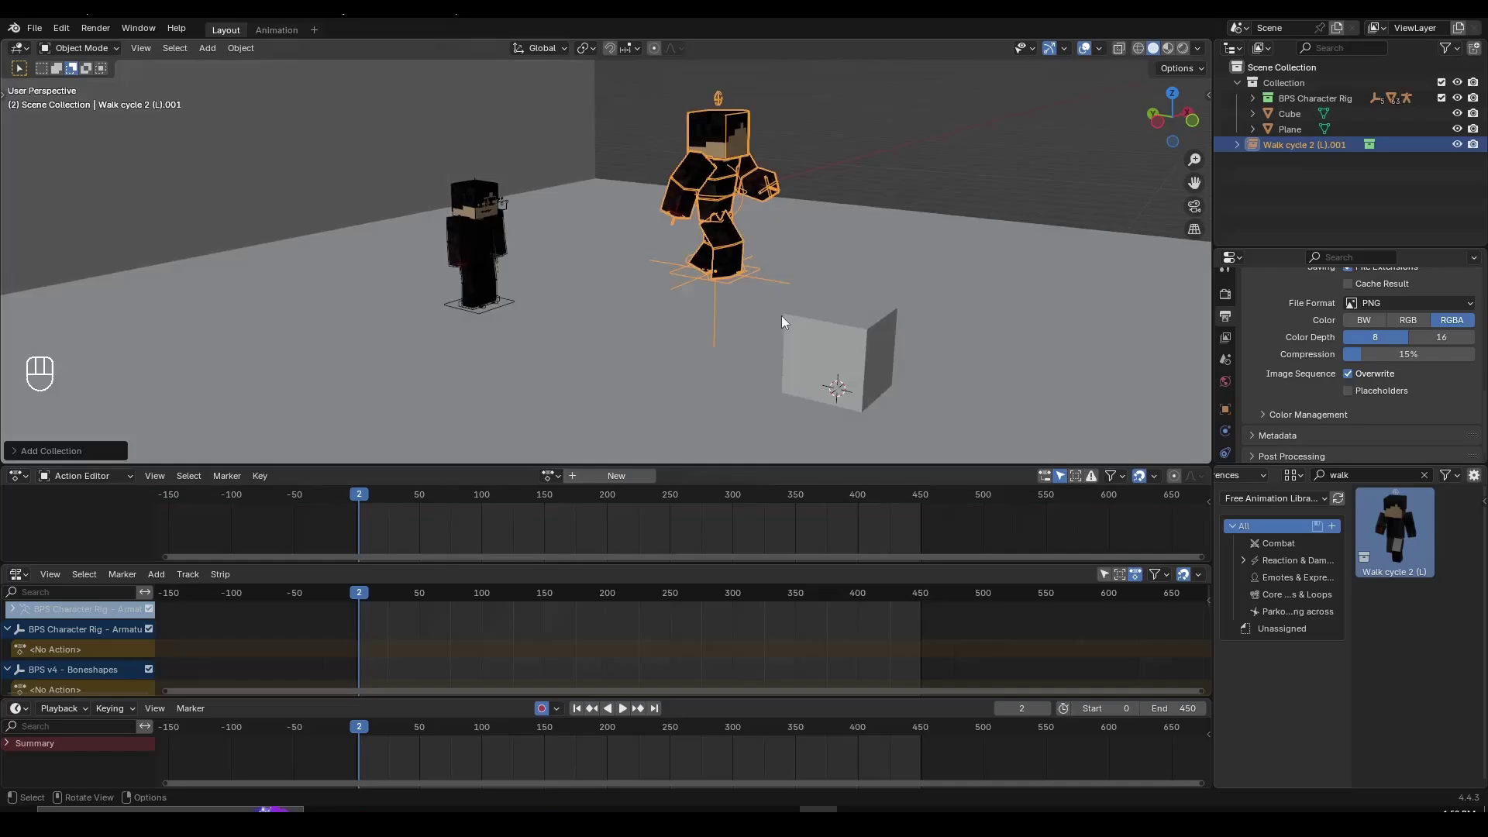
key(x)
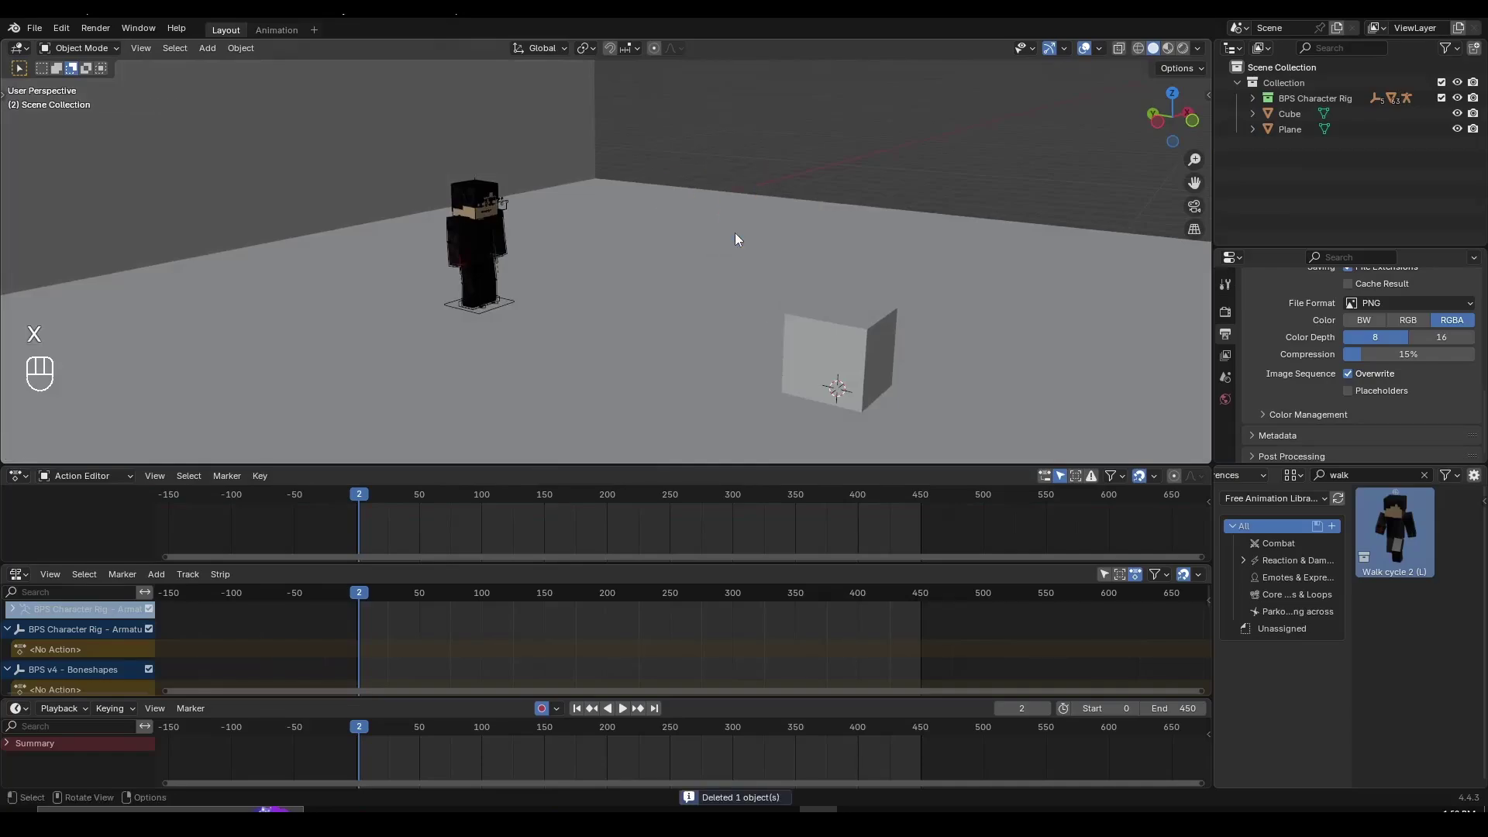
Select the rig, push Woodplank action main down to a strip and add Walk cycle 2 (L).001 on a track above
drag(679, 317, 478, 237)
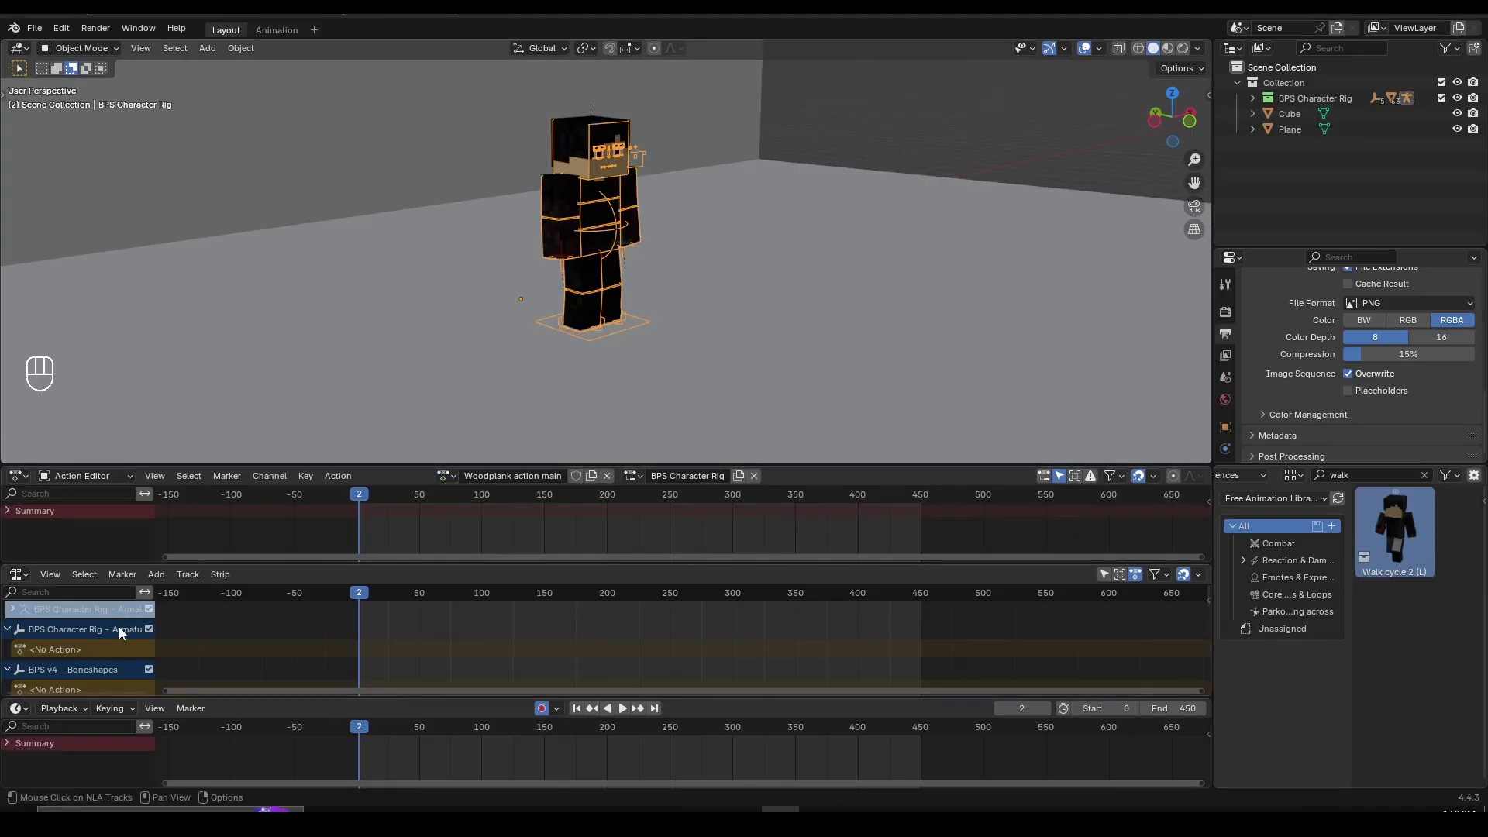
click(1109, 578)
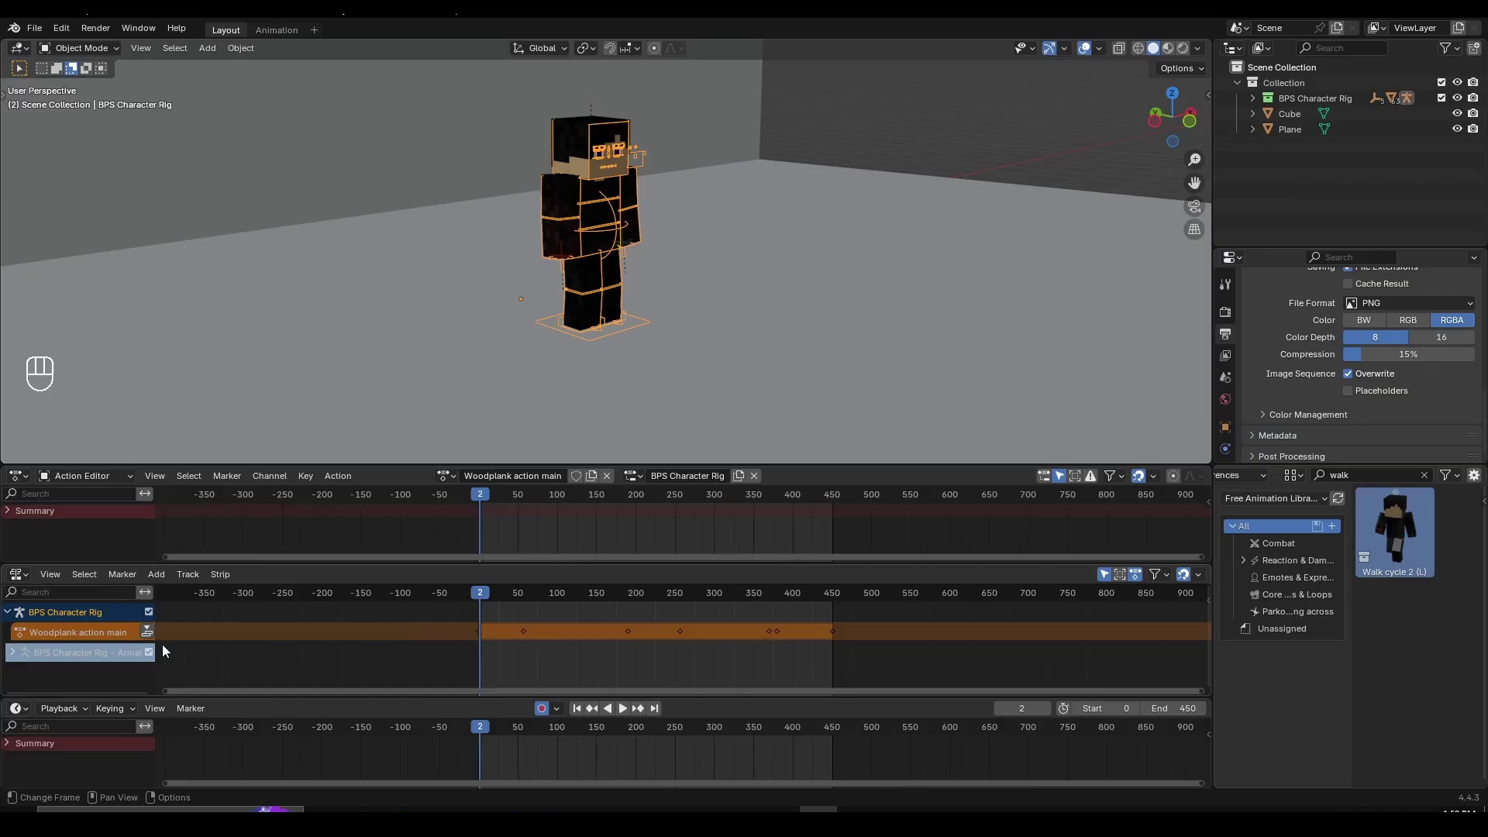
click(154, 637)
drag(686, 380, 399, 540)
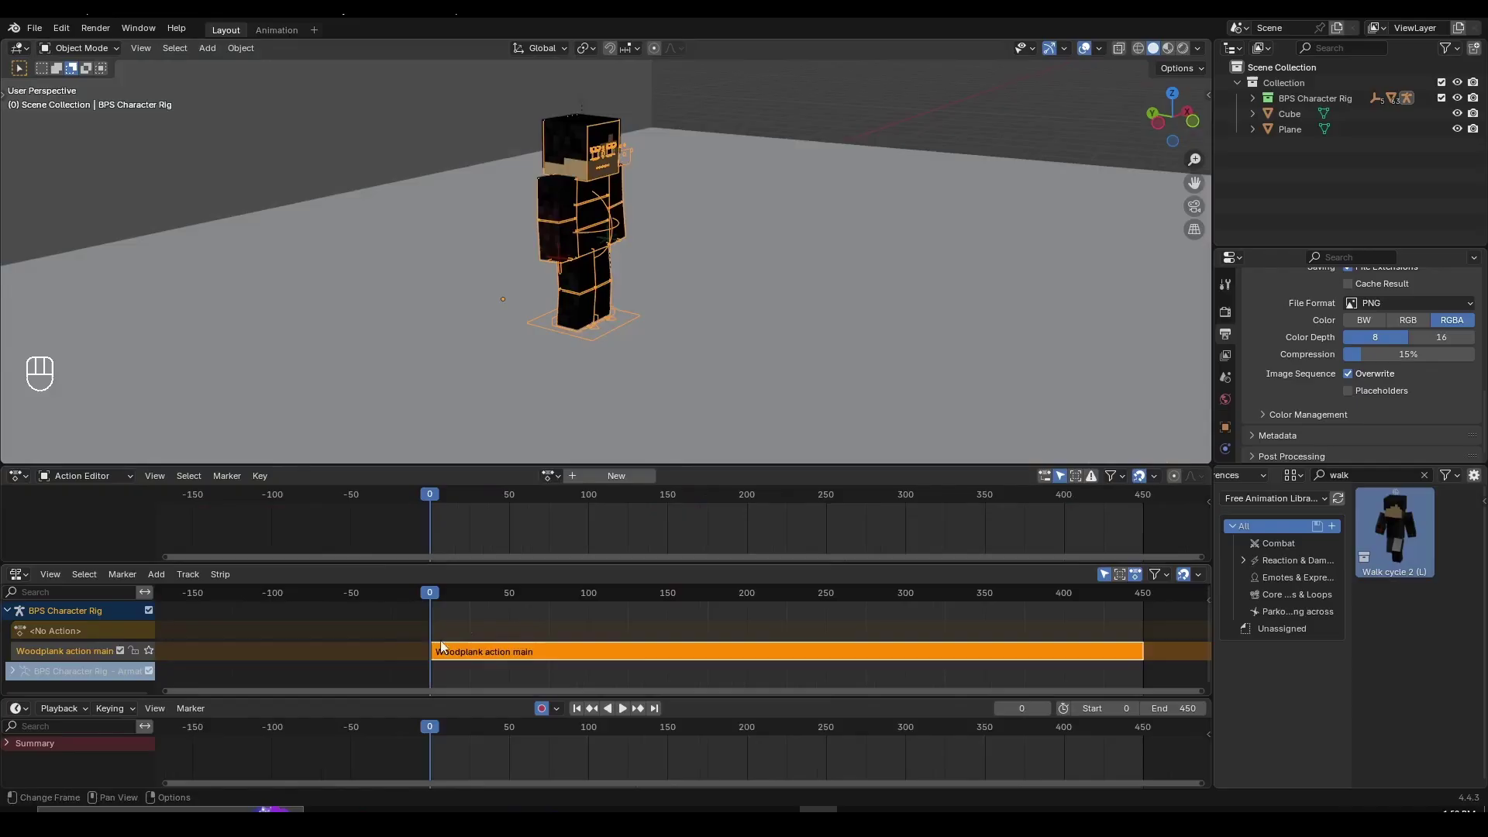
key(shift+a)
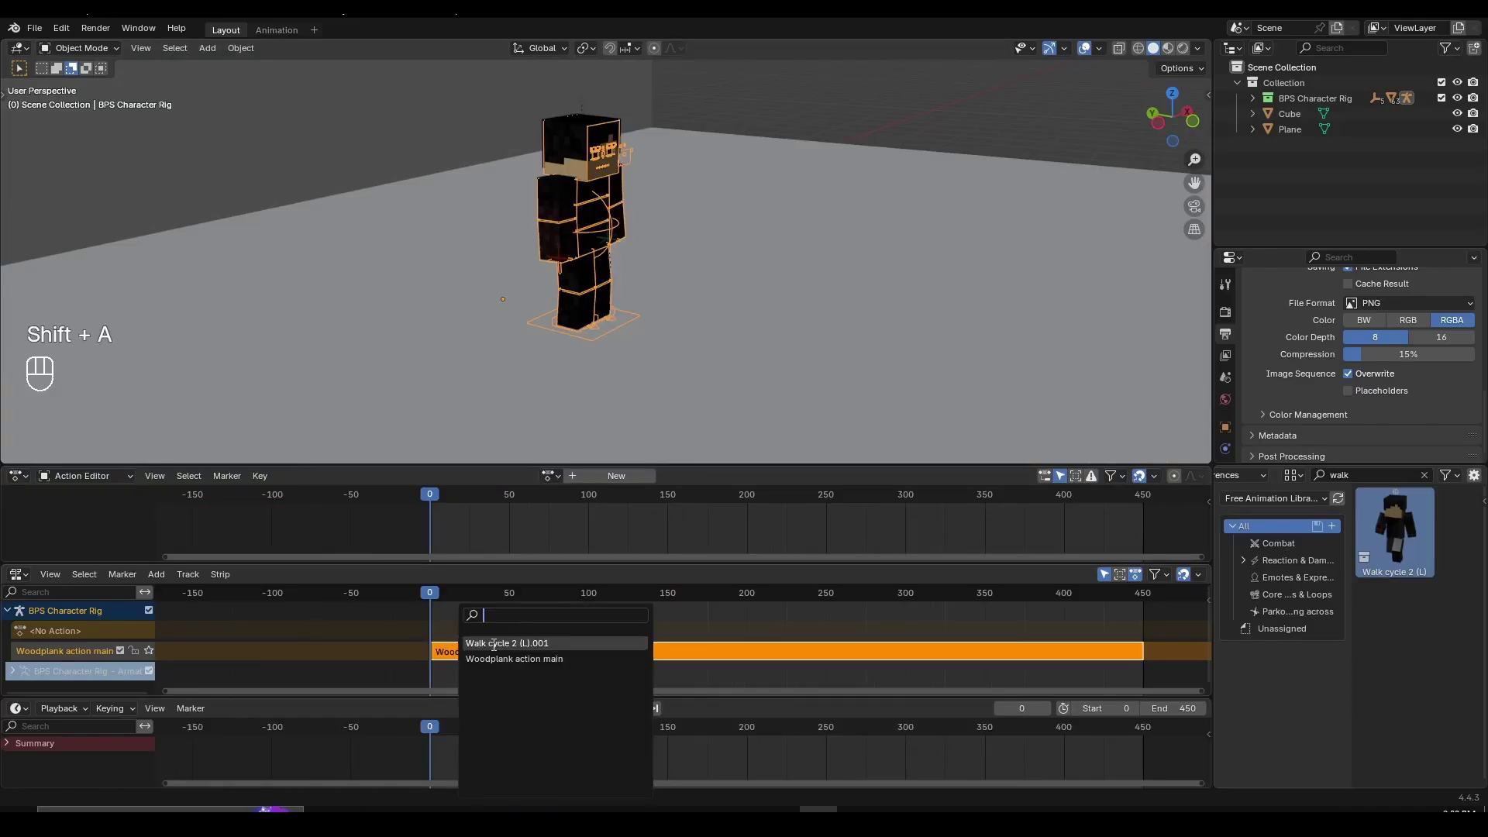
Play the stacked strips to preview the walk, then stop and return to the first frame
key(space)
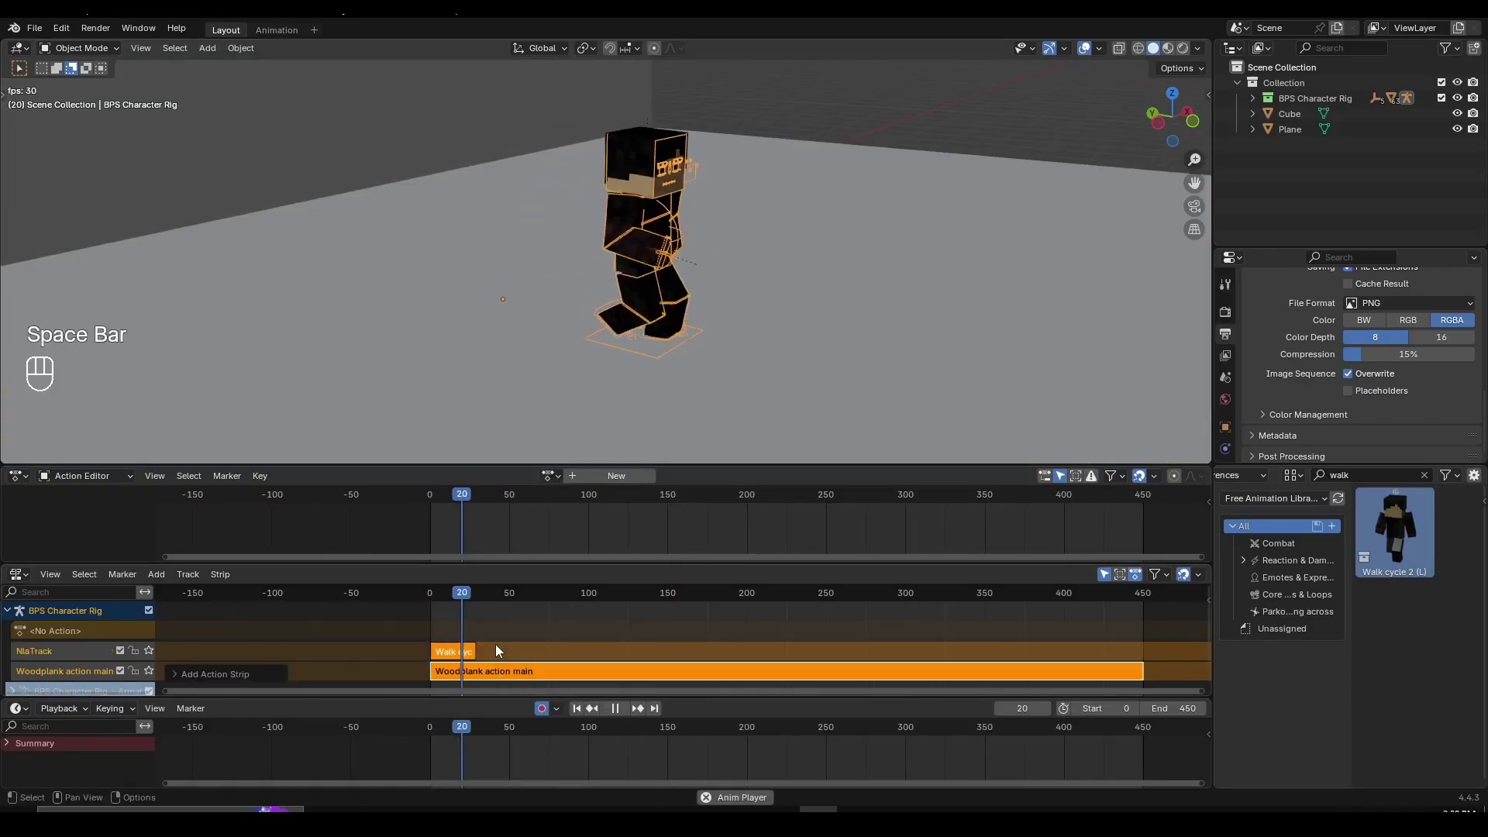
drag(813, 336, 489, 648)
drag(502, 601, 477, 633)
click(537, 629)
key(space)
key(space)
drag(413, 599, 344, 606)
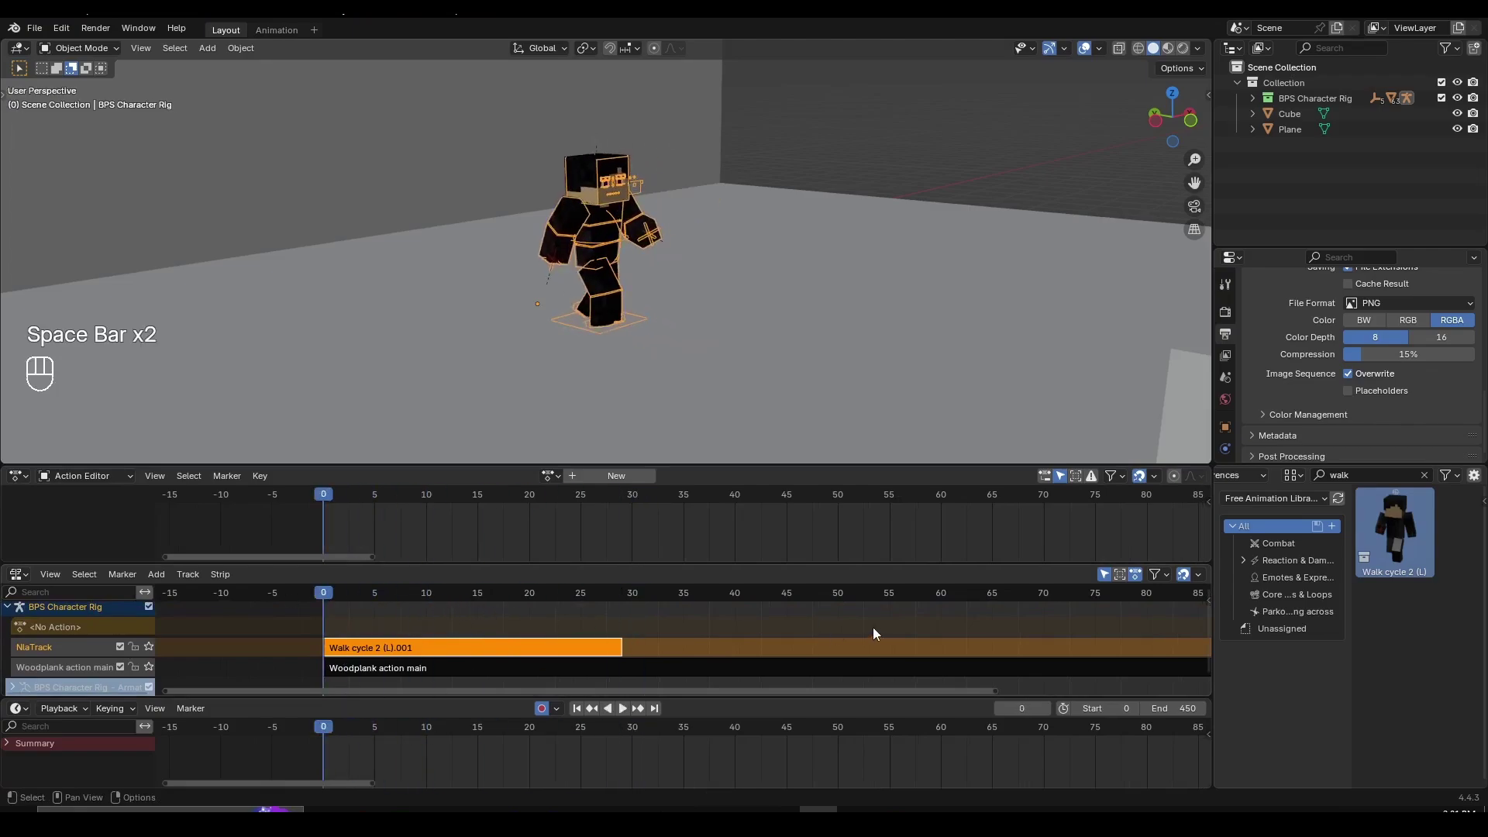
Set the walk strip's Extrapolation to Nothing in the N sidebar and return to its end frame
key(n)
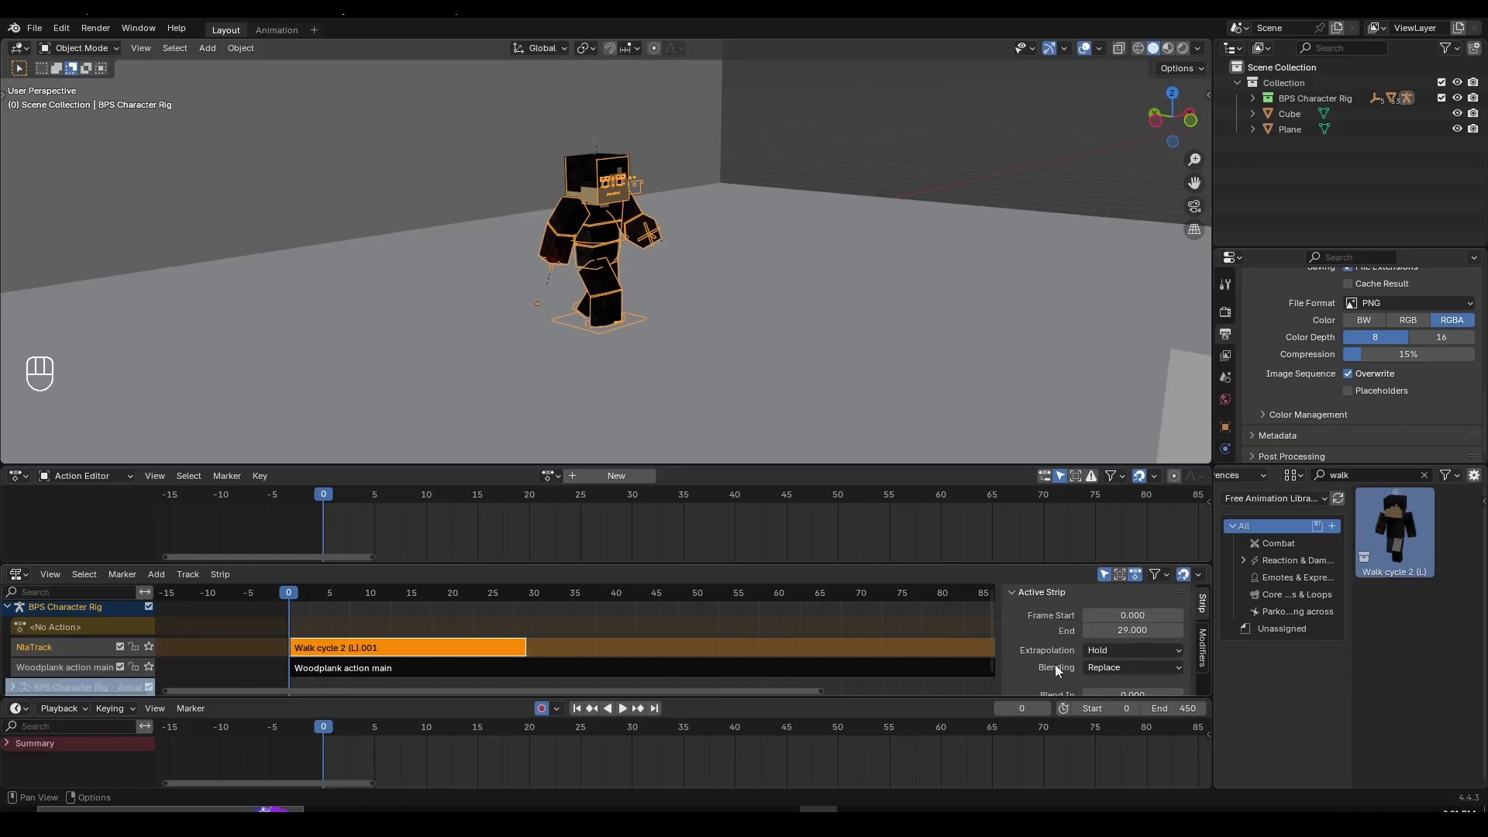
drag(1109, 656, 1111, 674)
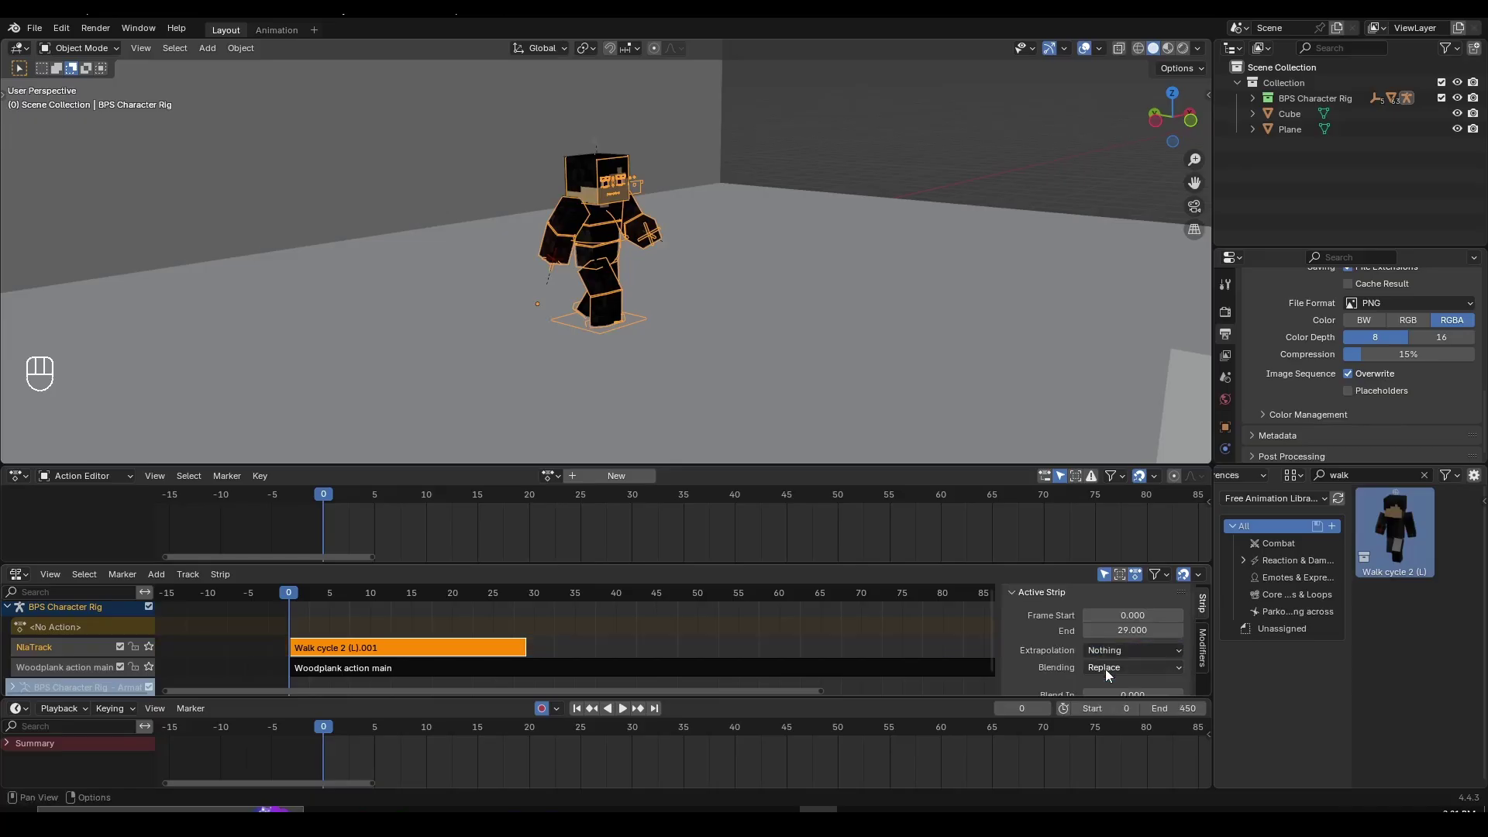
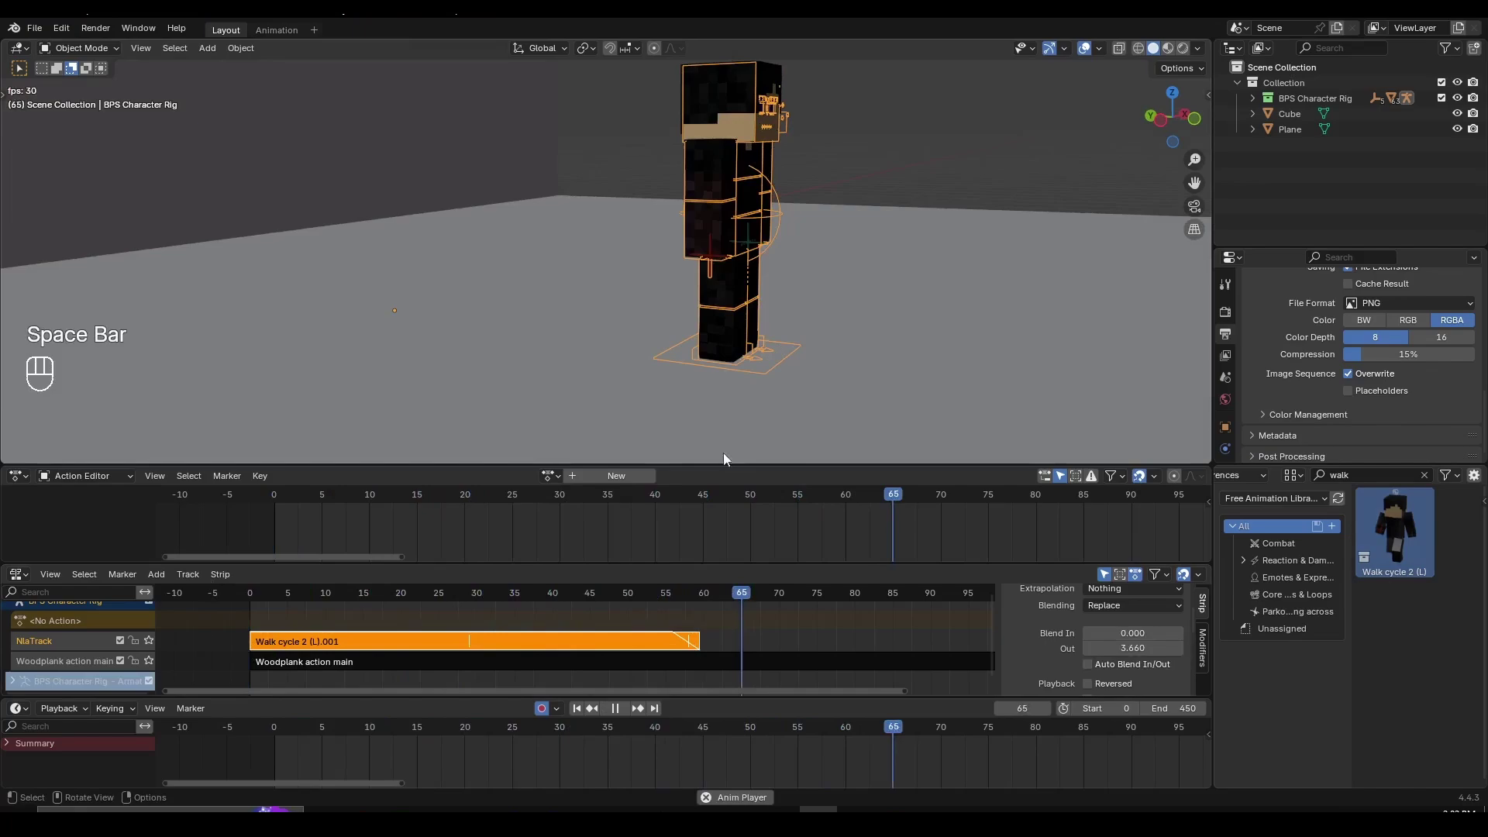
key(space)
drag(657, 595, 716, 608)
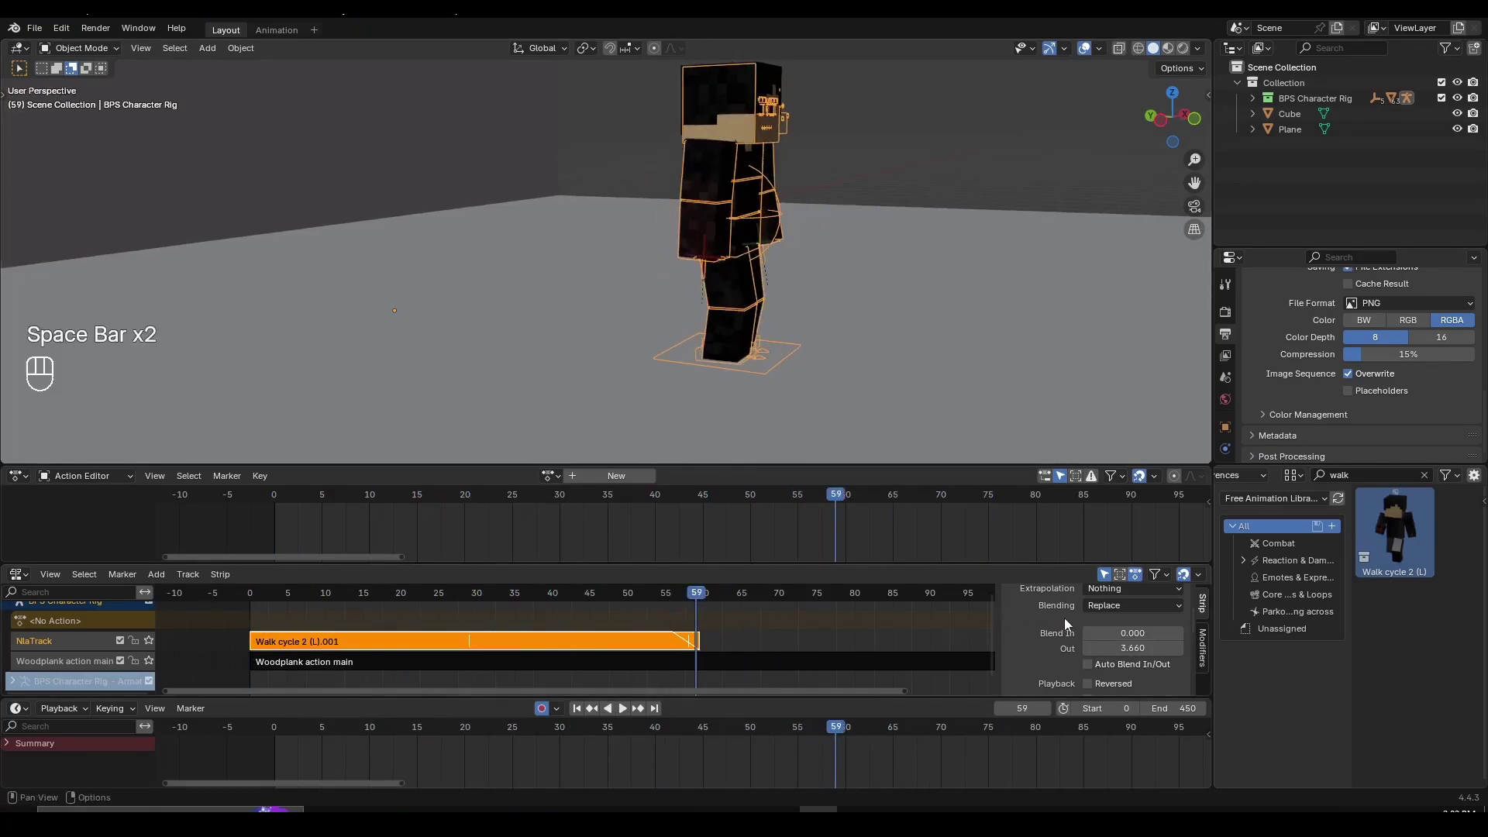
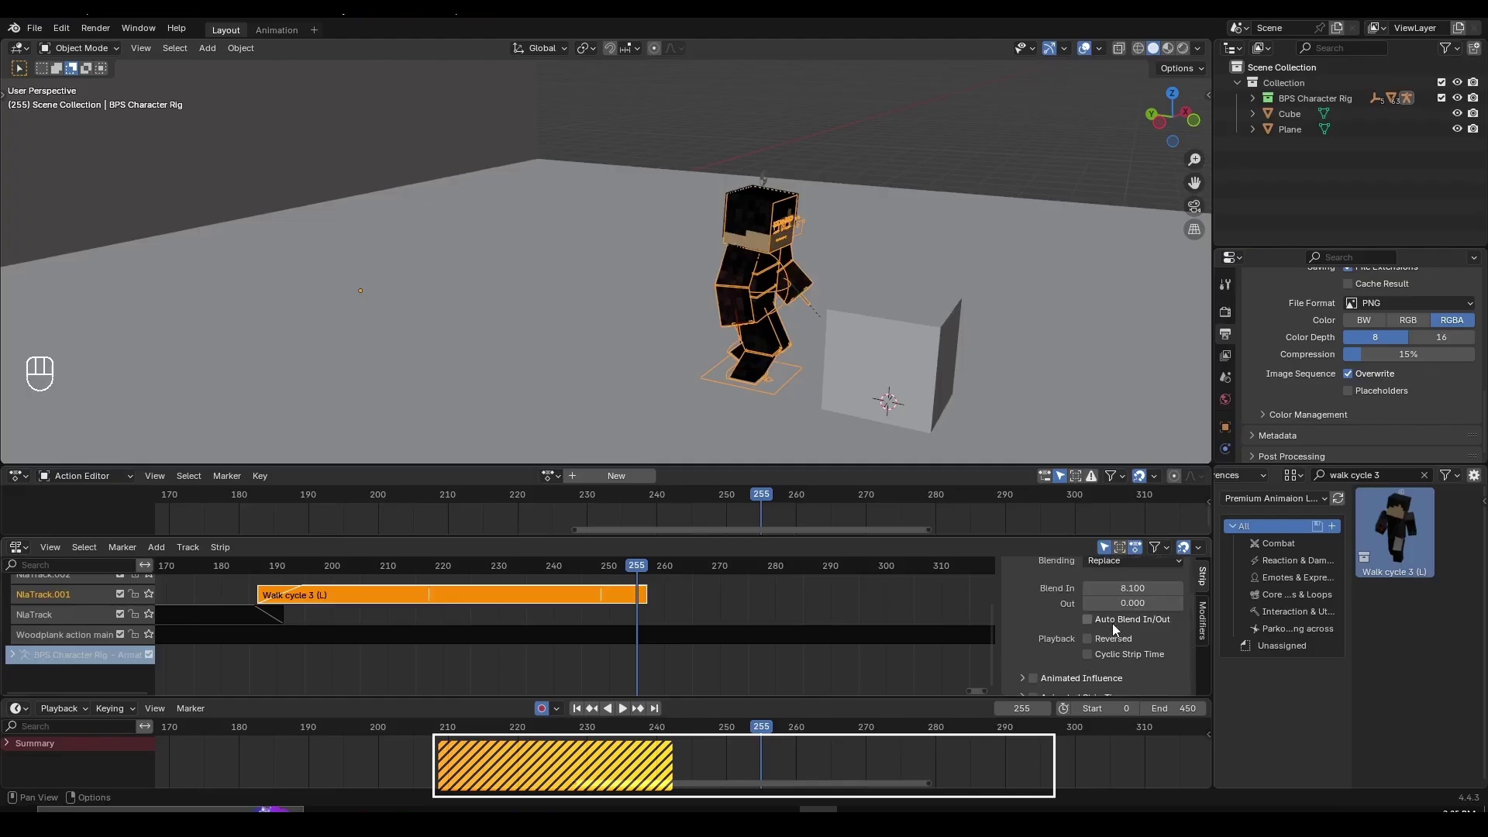
Search the Asset Browser for crafting and add the Crafting (hand slide) strip to the NLA
middle_click(1127, 625)
middle_click(617, 566)
key(Right)
key(Right)
key(Left)
key(Right)
key(Left)
key(Right)
key(Left)
key(Right)
key(Left)
drag(586, 578, 715, 617)
key(space)
key(space)
drag(462, 571, 463, 614)
key(space)
key(space)
click(450, 564)
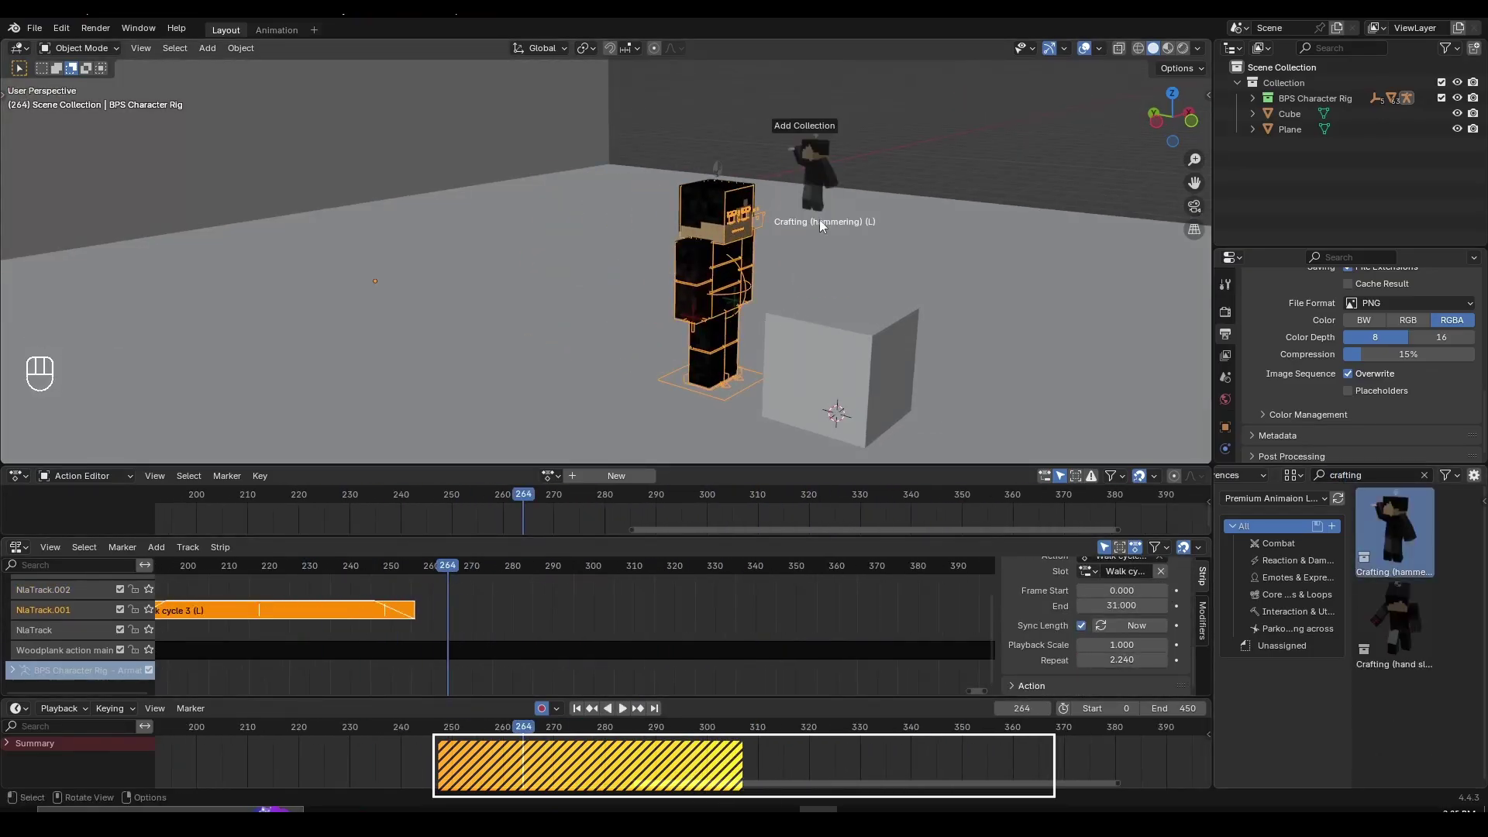
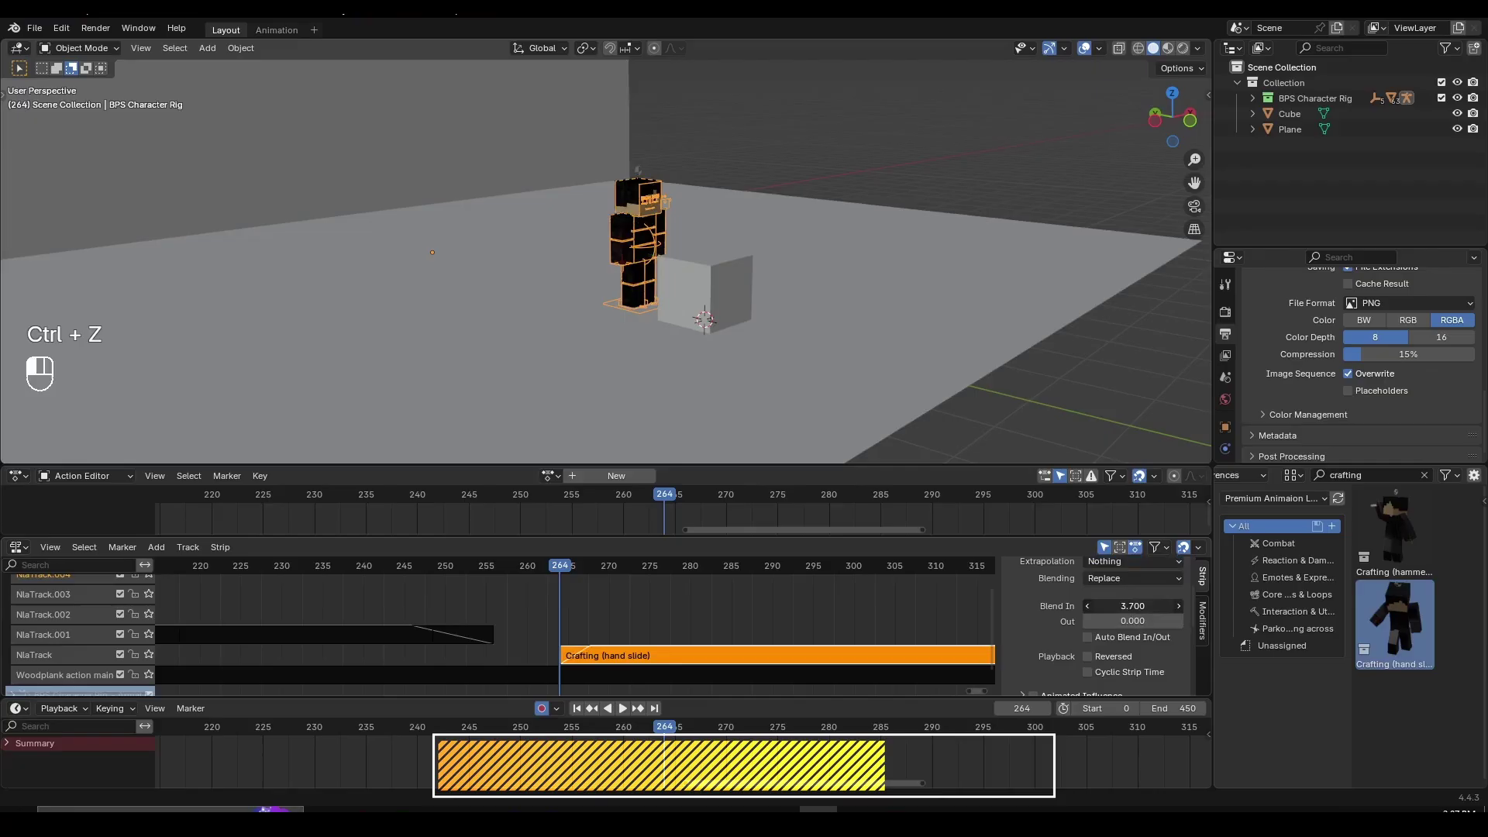
Search the Asset Browser for dodge animations to bring in the Dodge crouch strip
key(space)
key(space)
key(space)
key(space)
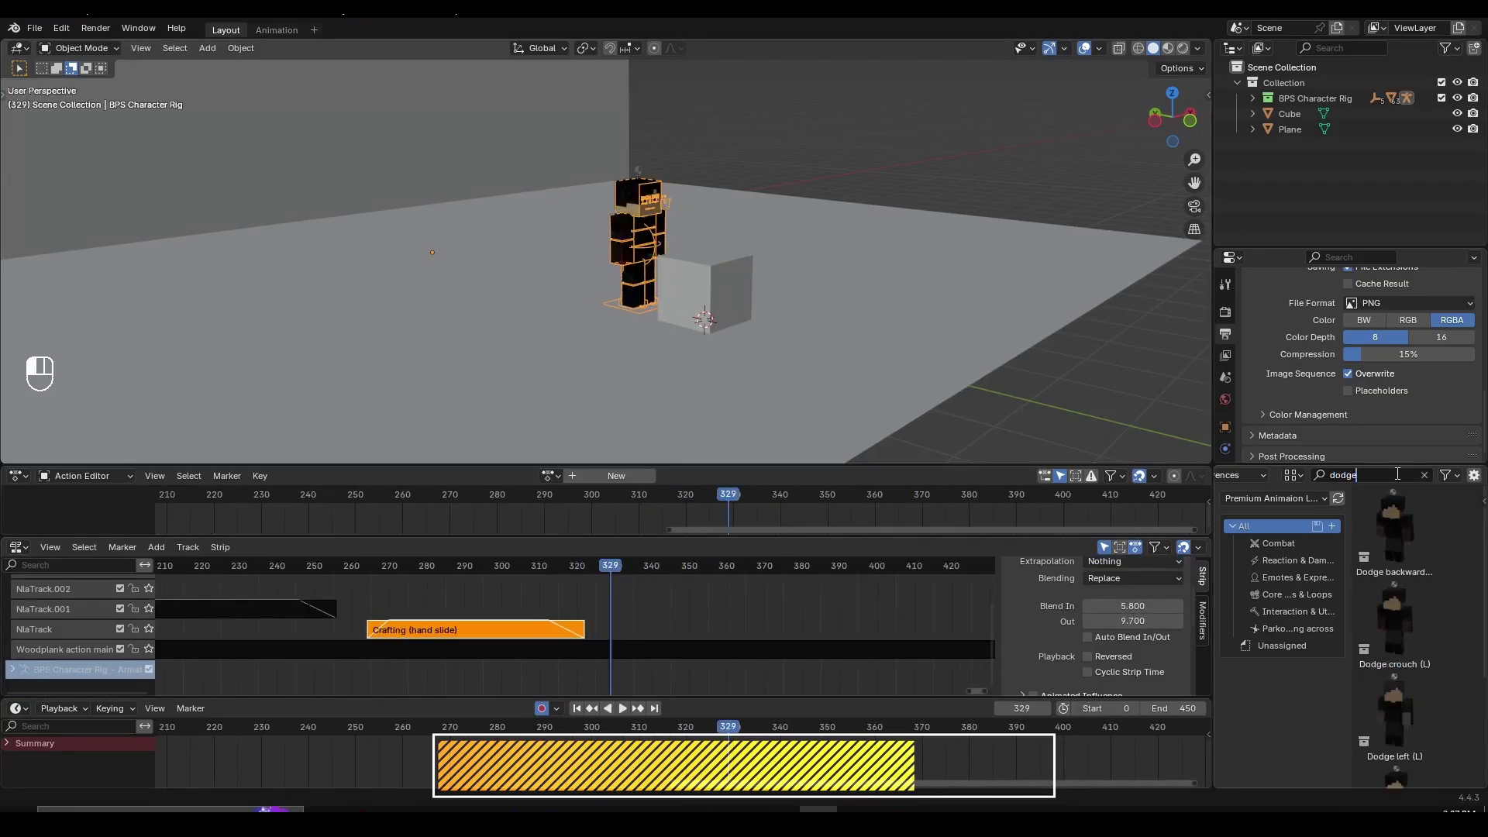
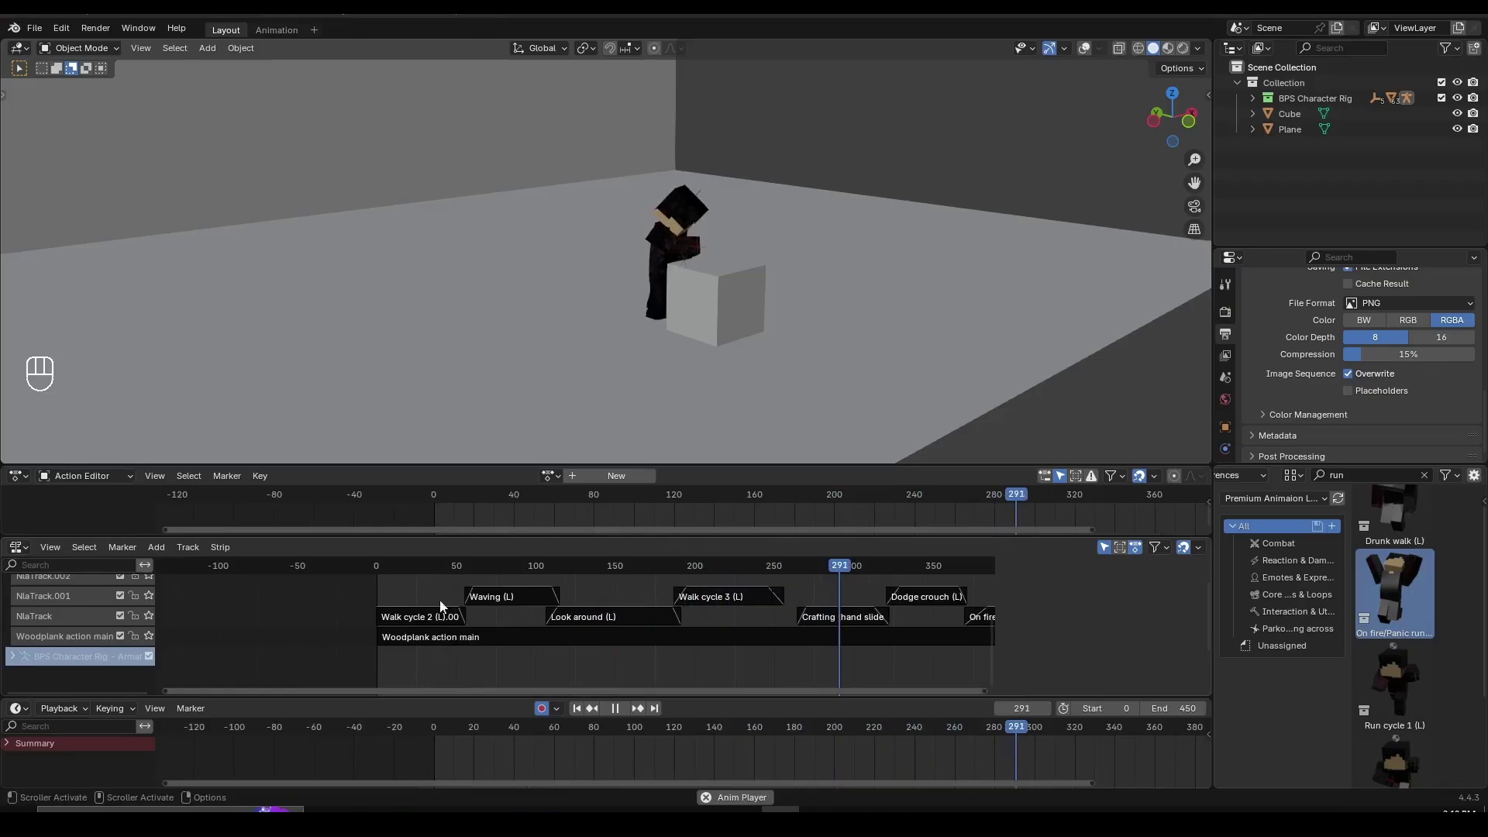
middle_click(406, 619)
middle_click(466, 603)
drag(653, 622, 657, 604)
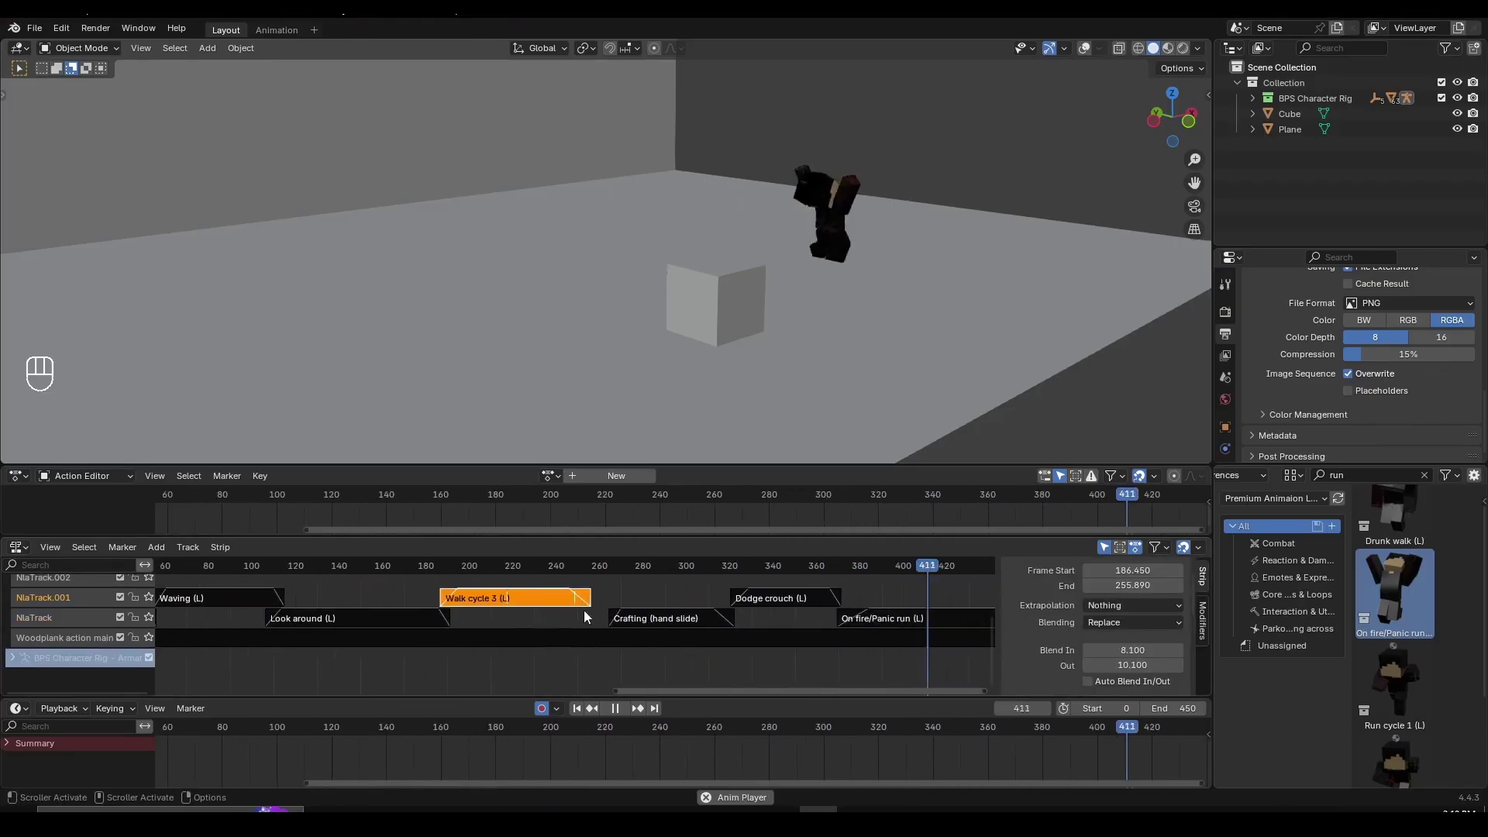
middle_click(647, 620)
middle_click(643, 604)
middle_click(771, 627)
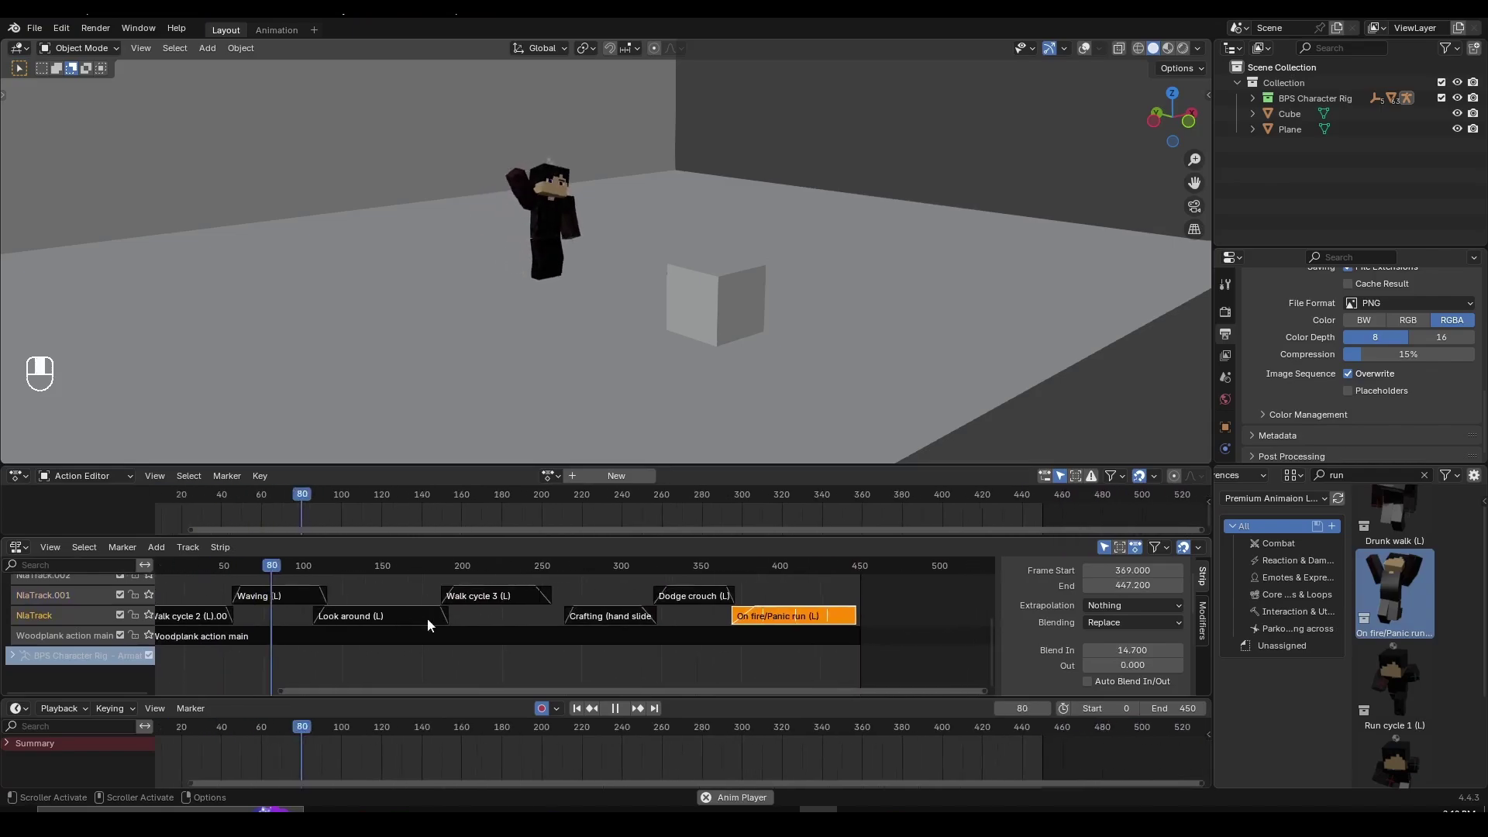
middle_click(508, 624)
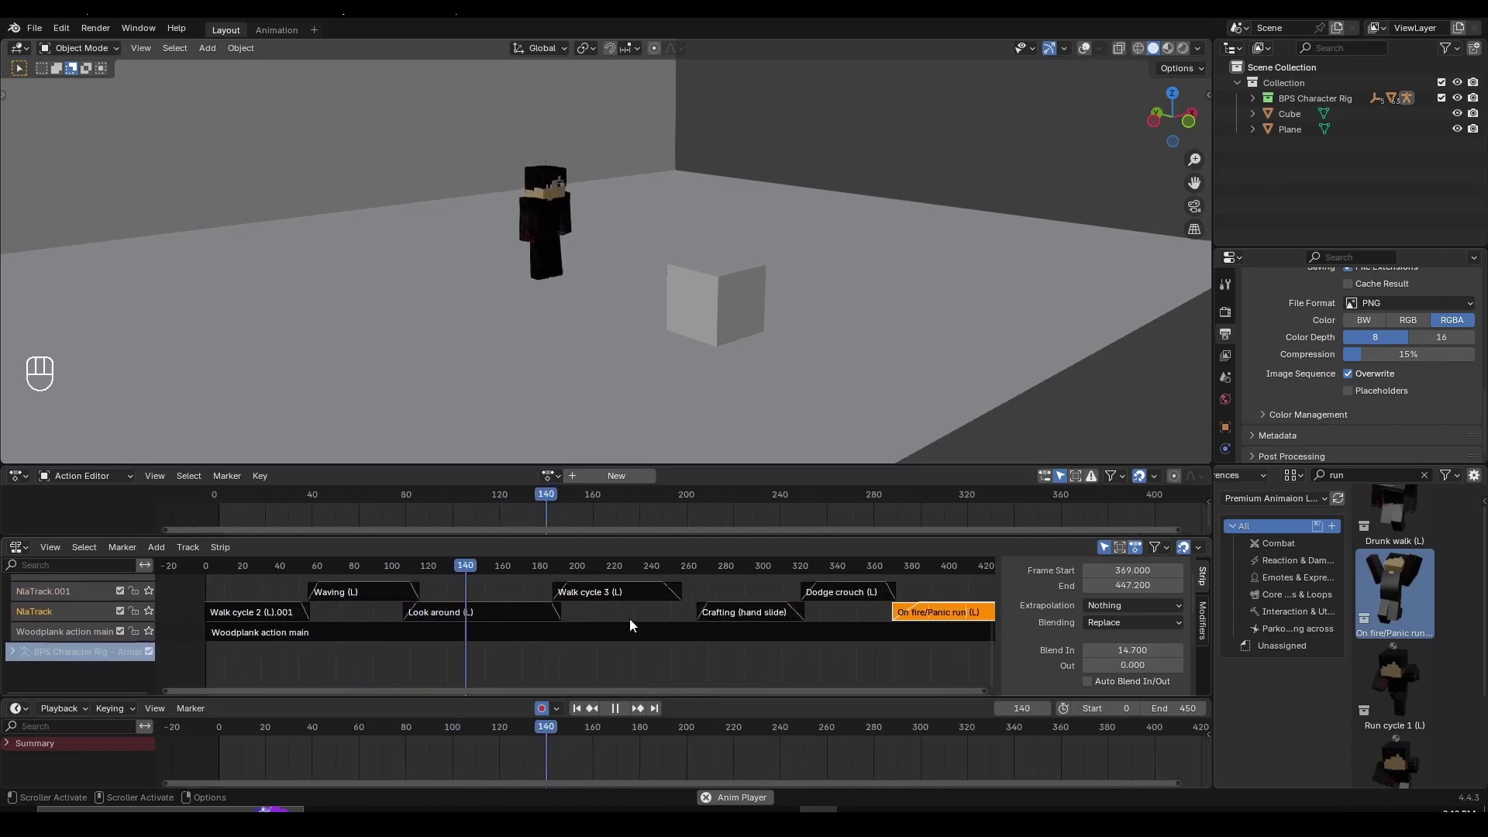
middle_click(1261, 510)
Import Breathing idle (L) and add it as a strip at the start of a new top track
drag(1266, 506, 1421, 623)
middle_click(1402, 641)
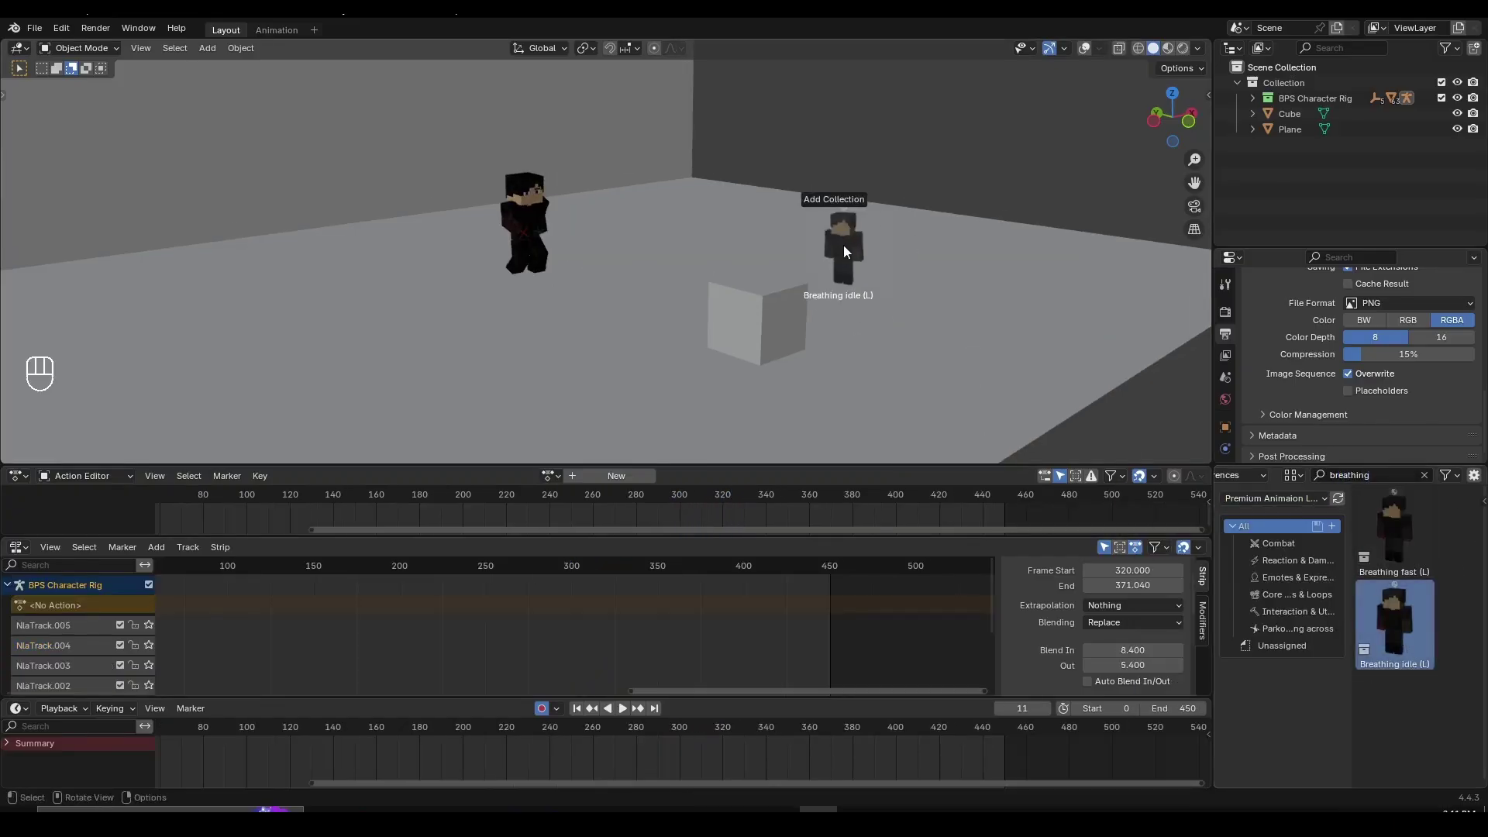
key(shift+a)
key(g)
key(g)
click(1135, 610)
drag(1111, 617, 1114, 631)
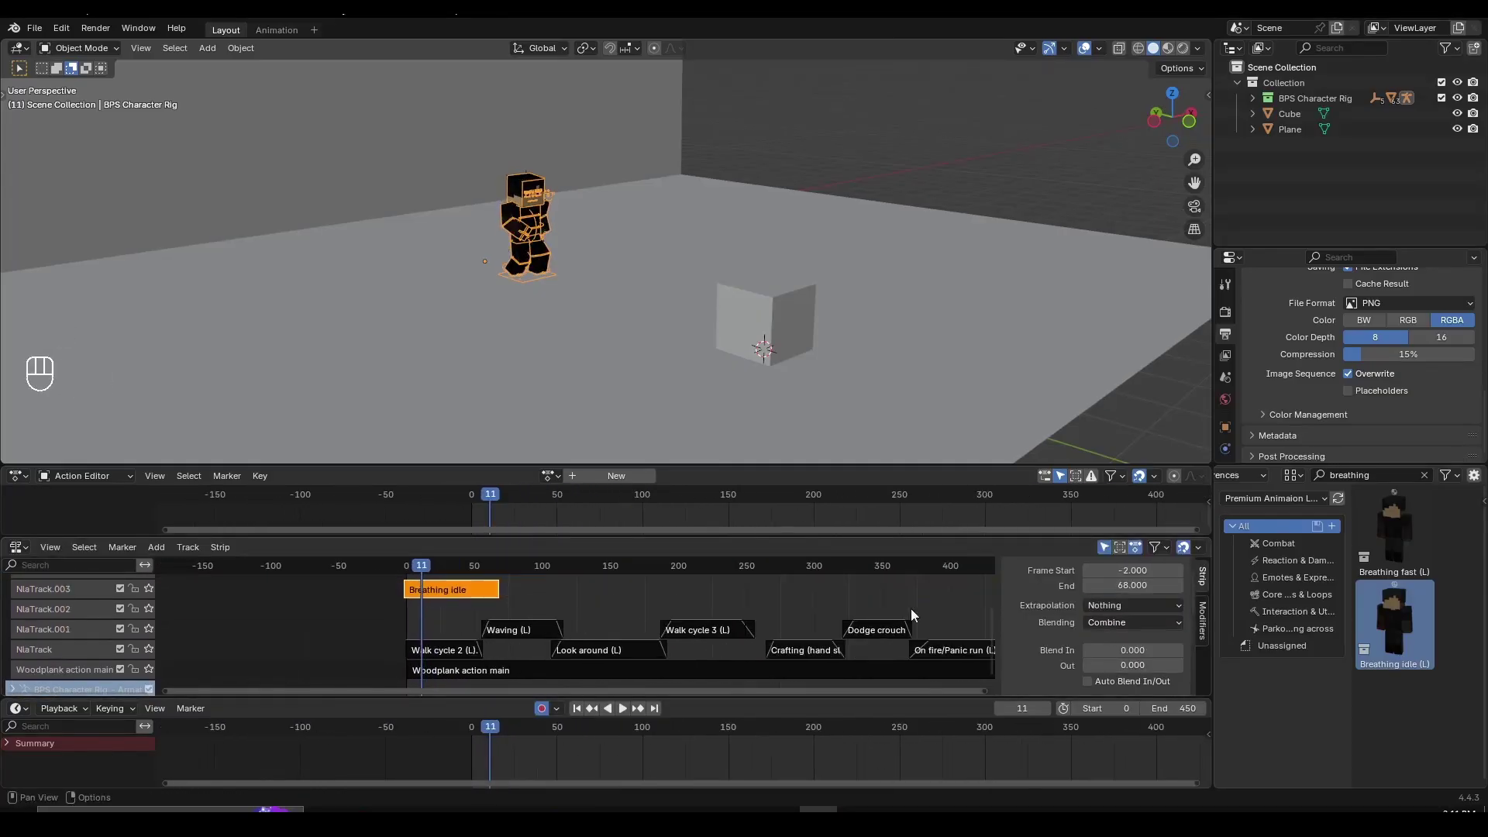
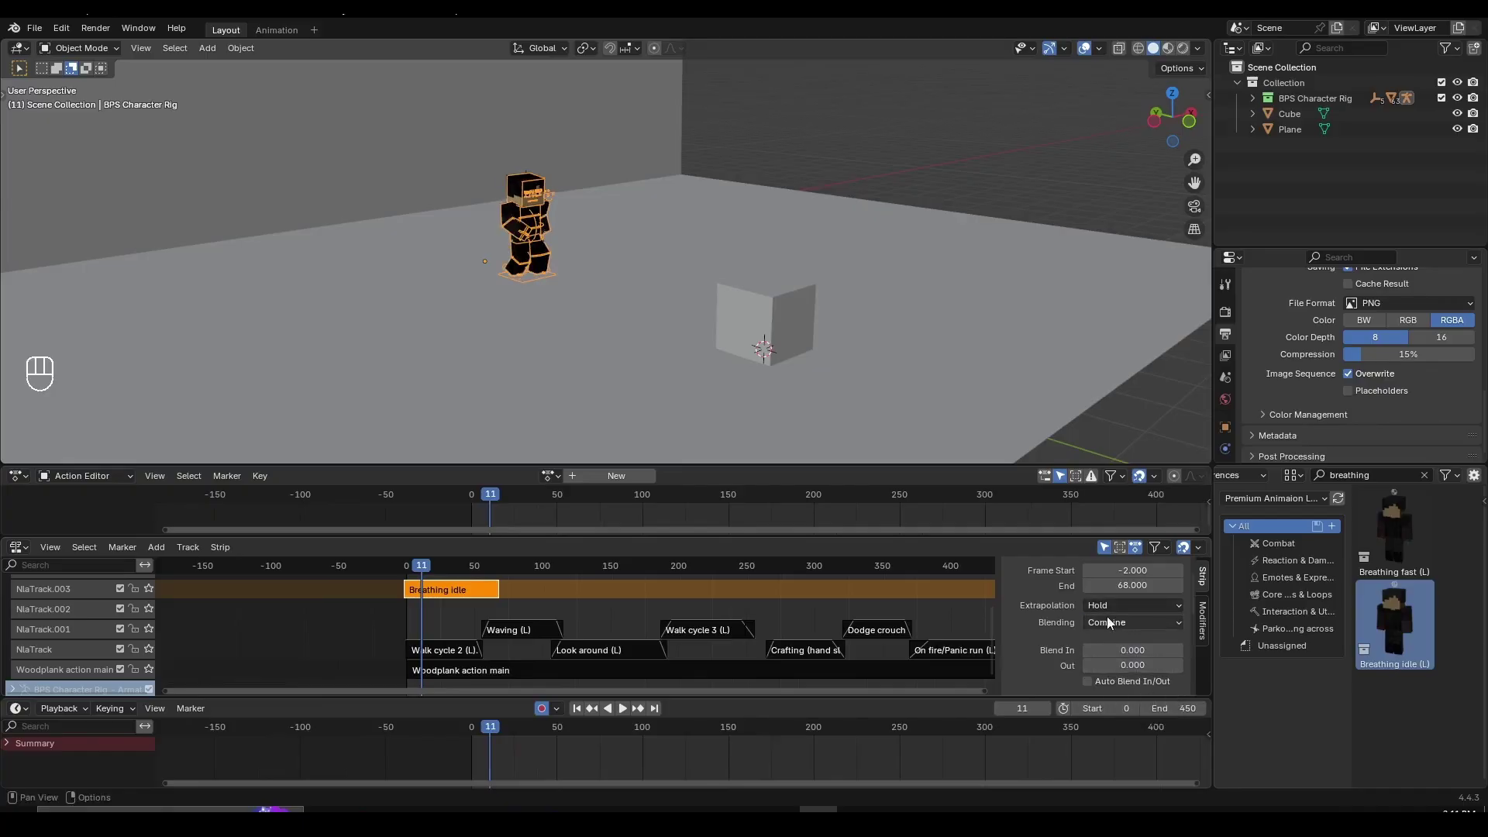
Make the Breathing idle strip repeat across the animation and play to preview the layer
drag(1107, 618, 1111, 633)
middle_click(1111, 633)
key(space)
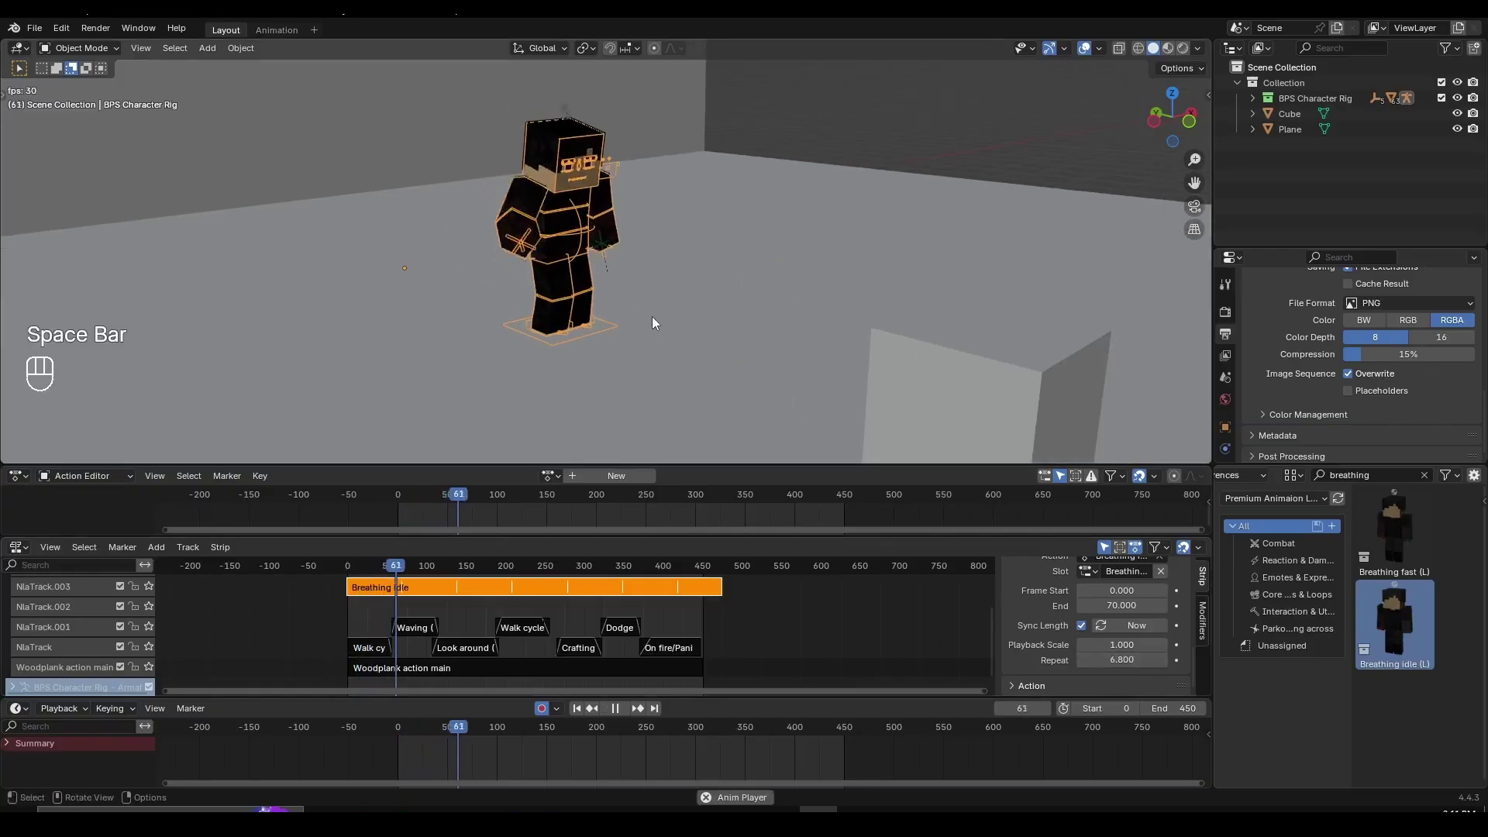